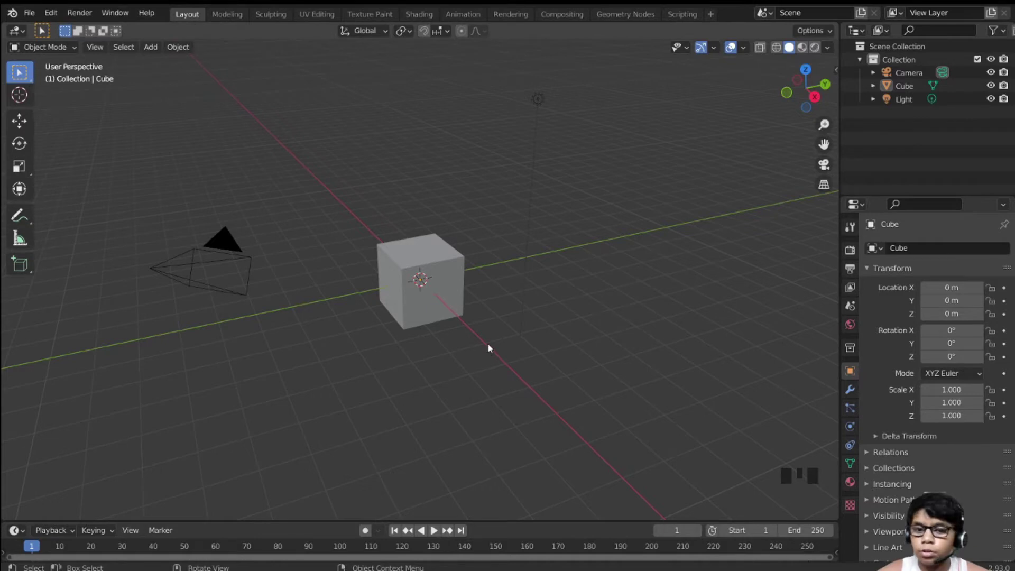
Stretch the default cube wider along X in front view Edit Mode
{"action": "left_click", "coordinate": [448, 302]}
{"action": "key", "text": "KP_1"}
{"action": "scroll", "scroll_direction": "up", "scroll_amount": 3}
{"action": "scroll", "scroll_direction": "down", "scroll_amount": 3}
{"action": "scroll", "scroll_direction": "up", "scroll_amount": 3}
{"action": "key", "text": "Tab"}
{"action": "key", "text": "s"}
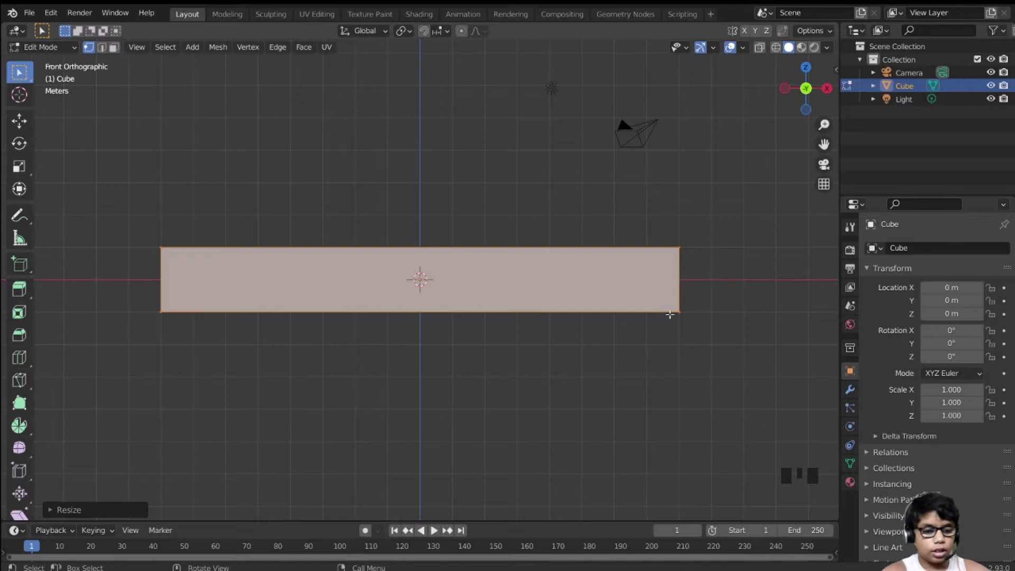
Stretch the slab deeper along Y from top view, then squash it thinner along Z
{"action": "key", "text": "KP_7"}
{"action": "scroll", "scroll_direction": "down", "scroll_amount": 3}
{"action": "scroll", "scroll_direction": "up", "scroll_amount": 3}
{"action": "scroll", "scroll_direction": "down", "scroll_amount": 3}
{"action": "key", "text": "s"}
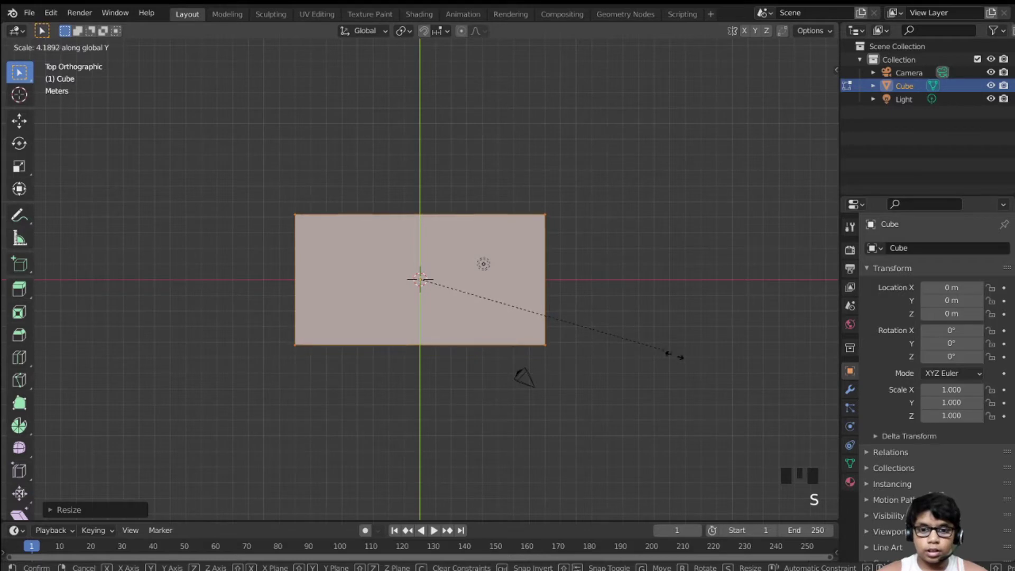
{"action": "key", "text": "KP_1"}
{"action": "scroll", "scroll_direction": "up", "scroll_amount": 3}
{"action": "key", "text": "s"}
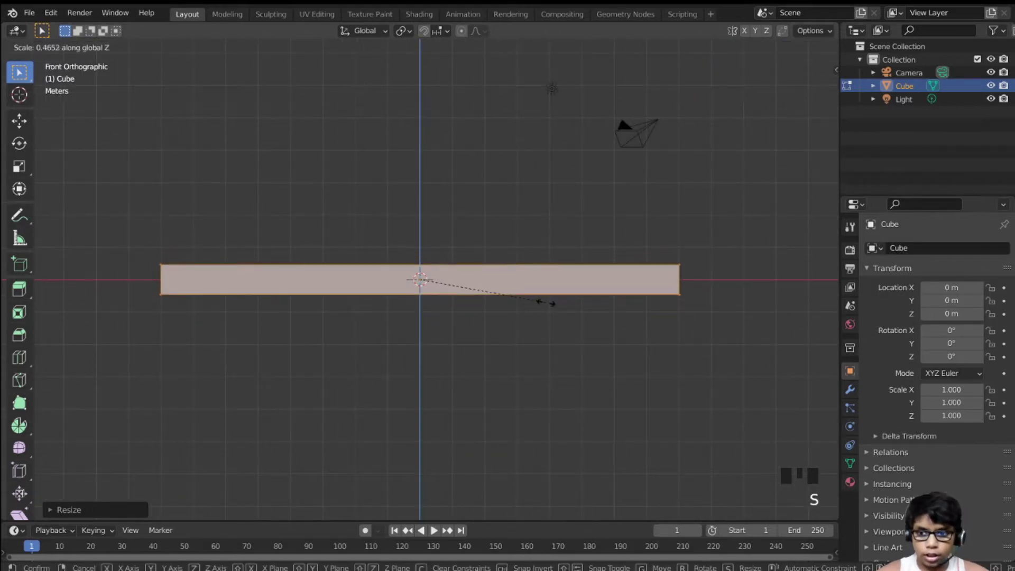
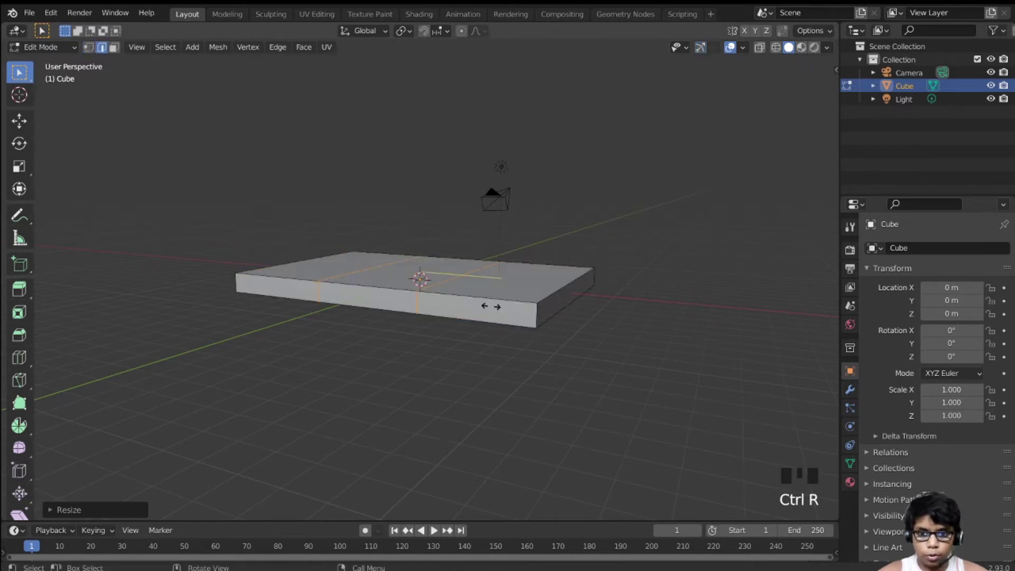
Add an edge loop across the slab and spread the loops toward its ends
{"action": "key", "text": "KP_1"}
{"action": "scroll", "scroll_direction": "up", "scroll_amount": 3}
{"action": "key", "text": "s"}
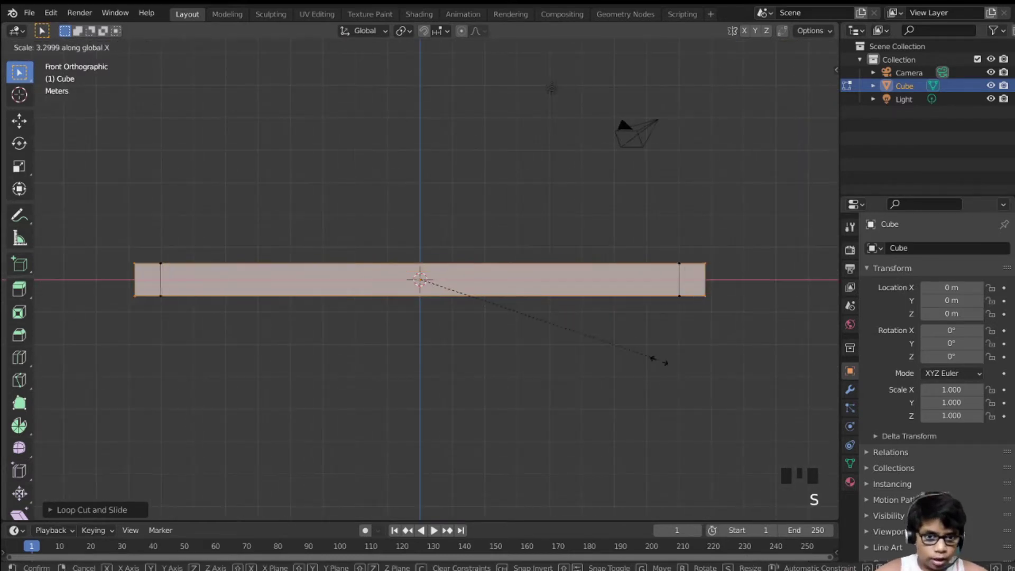
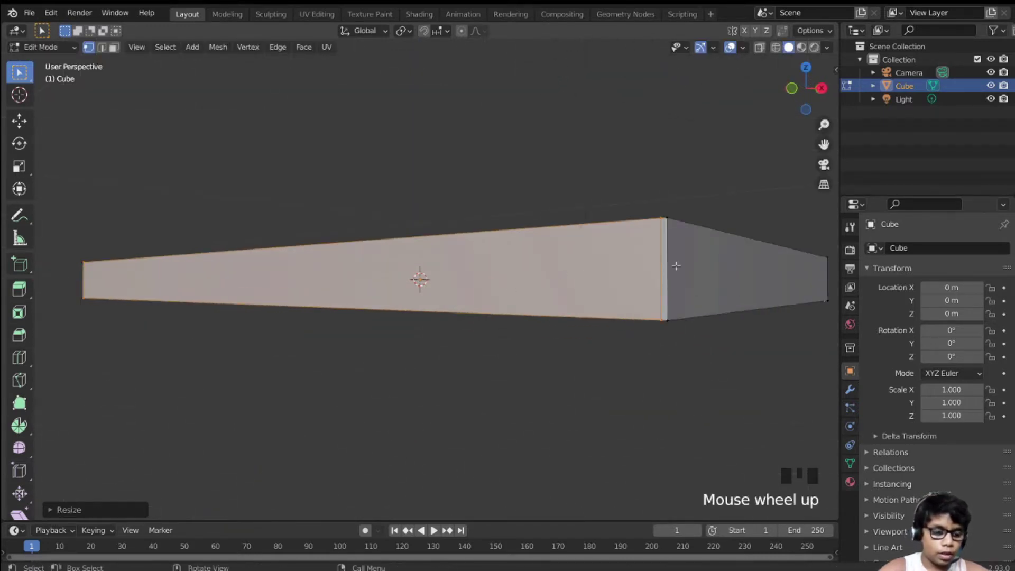
{"action": "key", "text": "KP_3"}
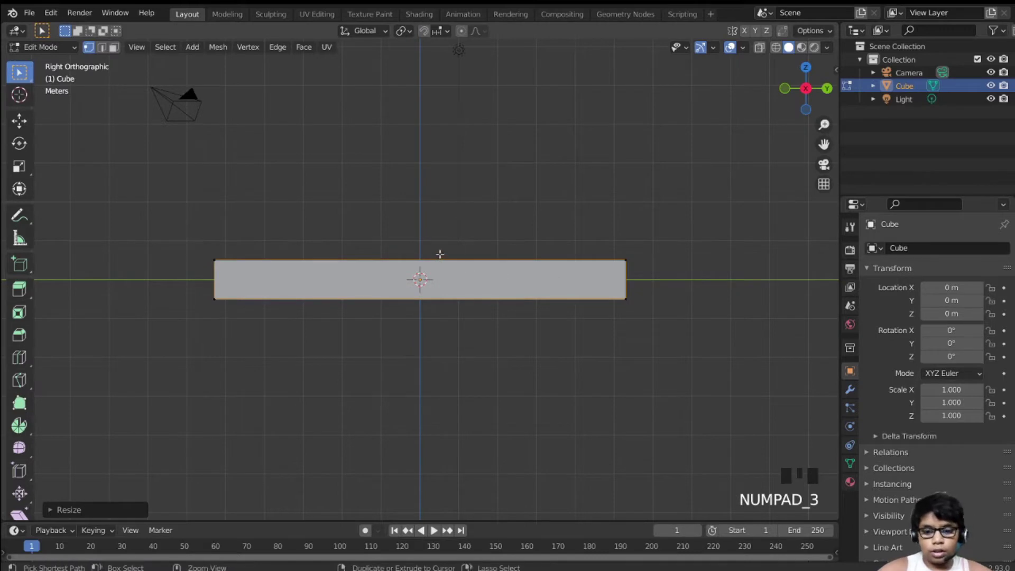
Add edge loops along the slab's length and push them toward top and bottom
{"action": "key", "text": "ctrl+r"}
{"action": "key", "text": "s"}
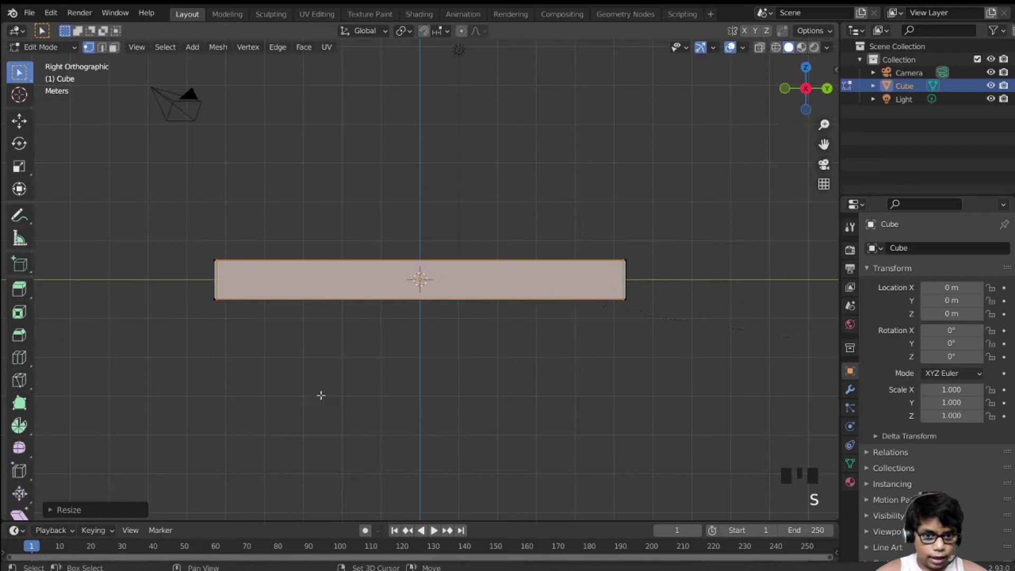
{"action": "key", "text": "ctrl+r"}
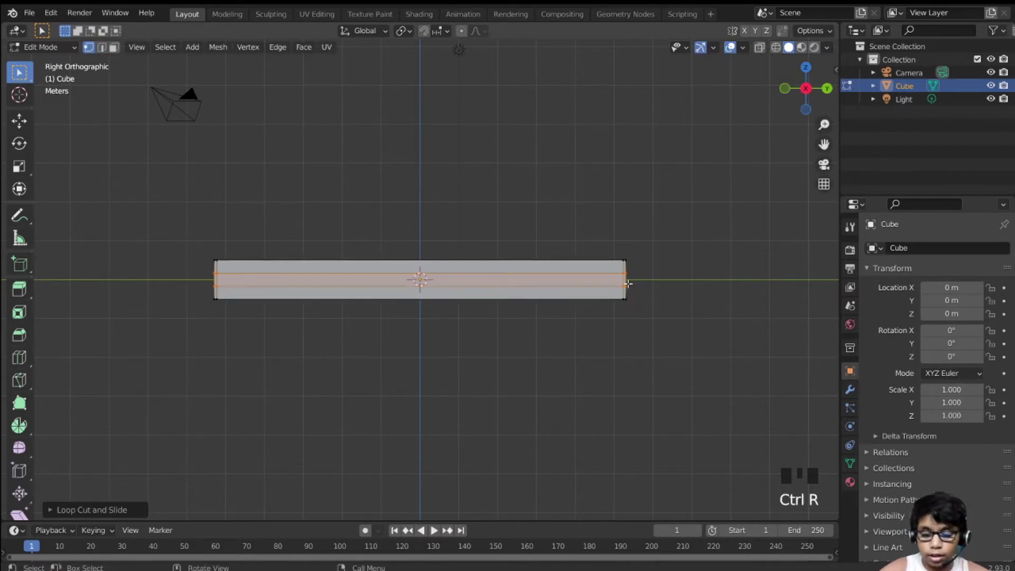
{"action": "key", "text": "s"}
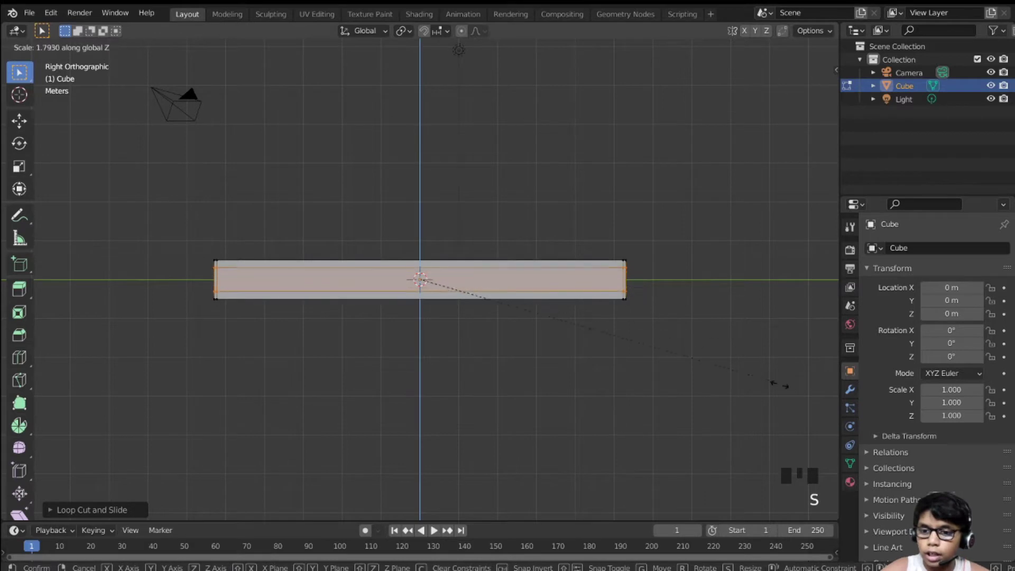
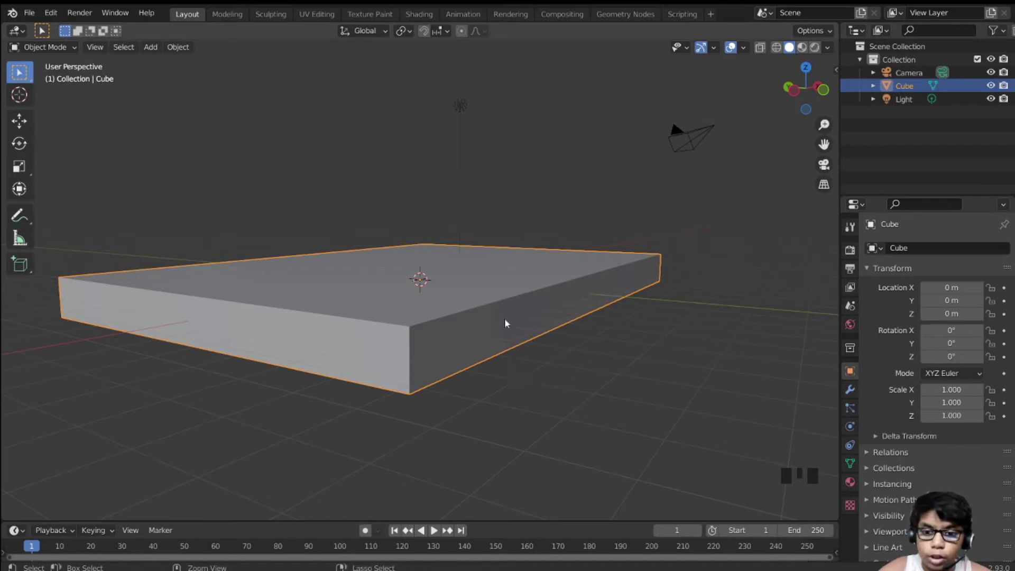
Smooth the base slab with a level-2 Subdivision modifier and inspect it all around
{"action": "key", "text": "ctrl+2"}
{"action": "left_click_drag", "start_coordinate": [513, 275], "coordinate": [520, 286]}
{"action": "scroll", "scroll_direction": "up", "scroll_amount": 3}
{"action": "left_click_drag", "start_coordinate": [521, 285], "coordinate": [336, 264]}
{"action": "scroll", "scroll_direction": "down", "scroll_amount": 3}
{"action": "left_click_drag", "start_coordinate": [359, 301], "coordinate": [737, 358]}
{"action": "scroll", "scroll_direction": "down", "scroll_amount": 3}
{"action": "key", "text": "KP_1"}
{"action": "scroll", "scroll_direction": "up", "scroll_amount": 3}
Duplicate the slab upward as a mattress, shrink it to about 0.94 and lower it onto the base
{"action": "key", "text": "shift+d"}
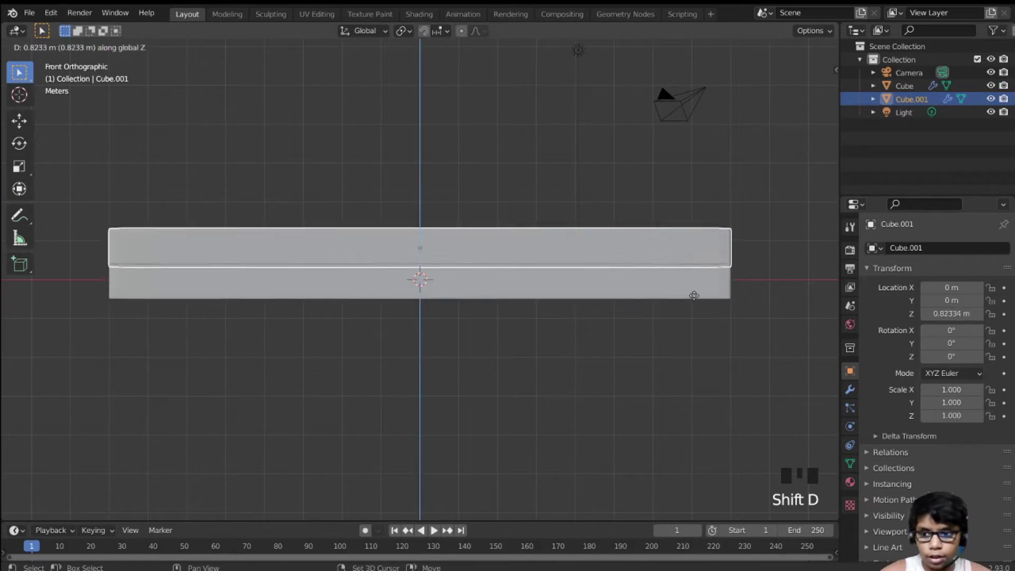
{"action": "scroll", "scroll_direction": "up", "scroll_amount": 3}
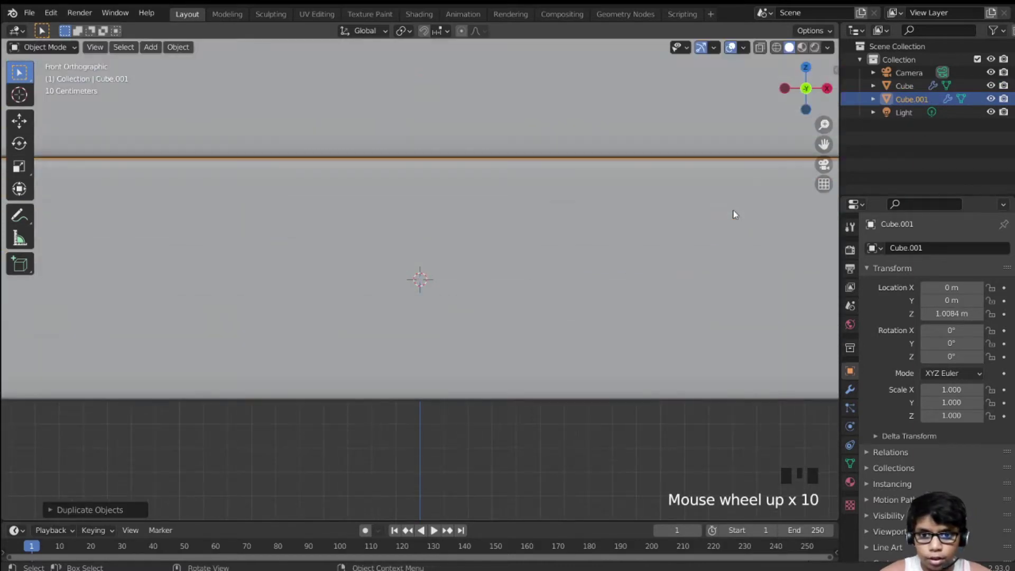
{"action": "scroll", "scroll_direction": "down", "scroll_amount": 3}
{"action": "left_click_drag", "start_coordinate": [736, 225], "coordinate": [727, 261]}
{"action": "scroll", "scroll_direction": "up", "scroll_amount": 3}
{"action": "key", "text": "s"}
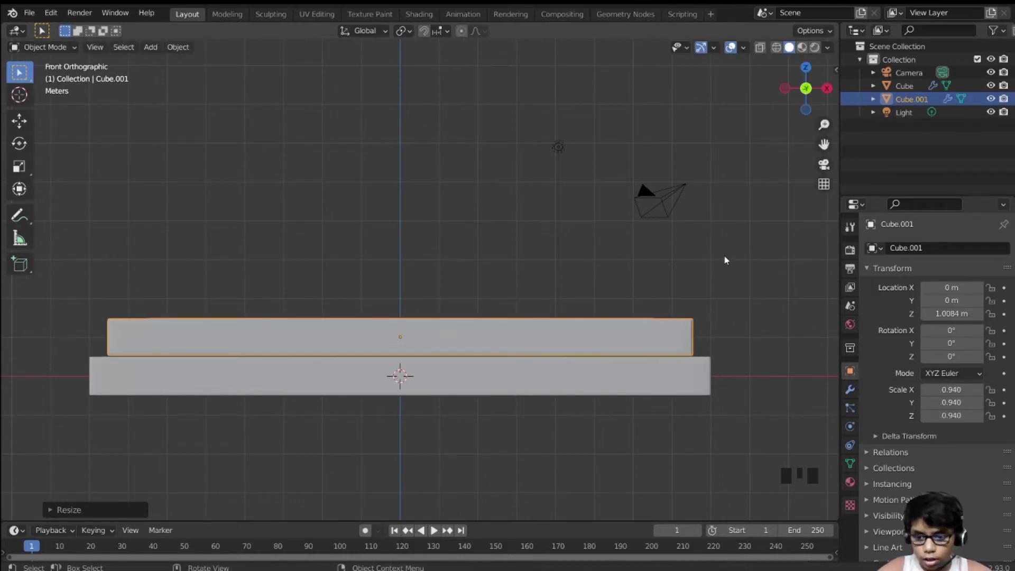
{"action": "key", "text": "g"}
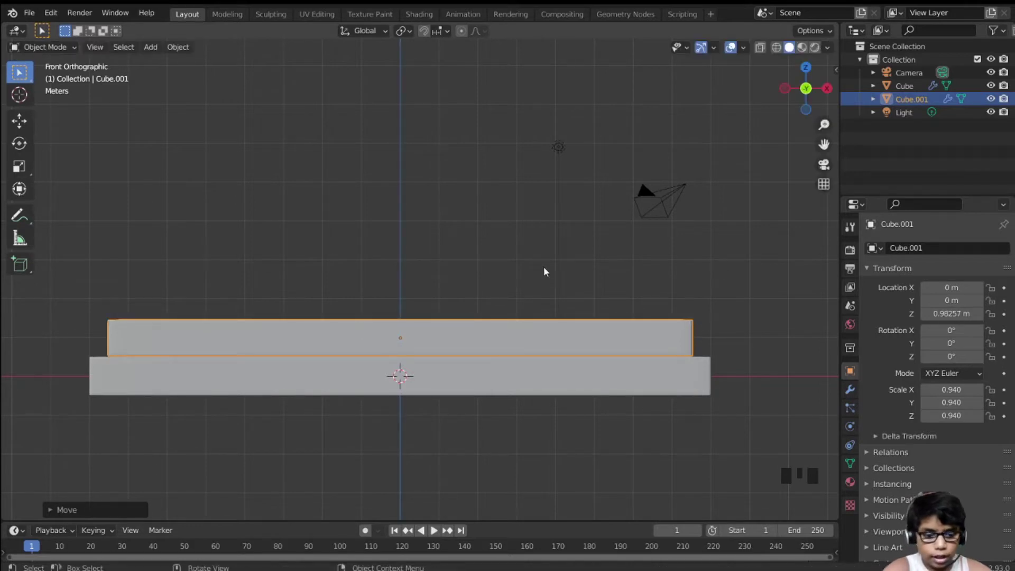
Drag the mattress's left-end vertices outward along X from top view
{"action": "key", "text": "KP_7"}
{"action": "scroll", "scroll_direction": "down", "scroll_amount": 3}
{"action": "key", "text": "Tab"}
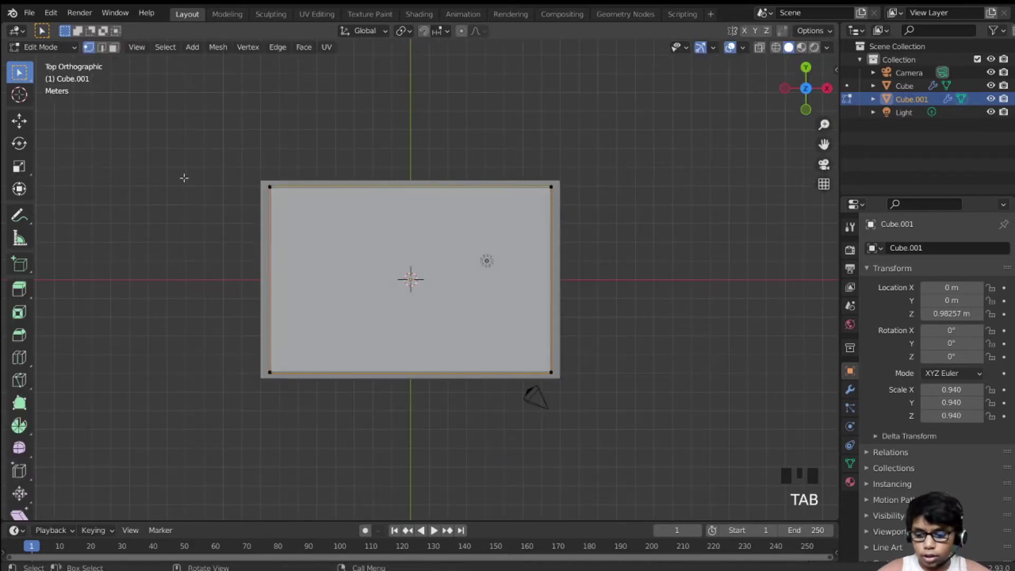
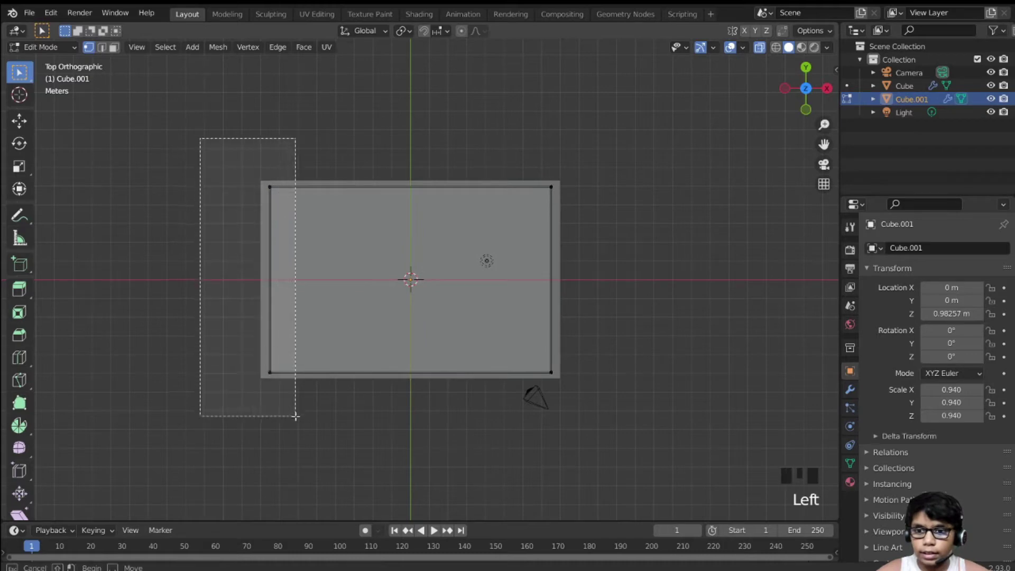
{"action": "key", "text": "g"}
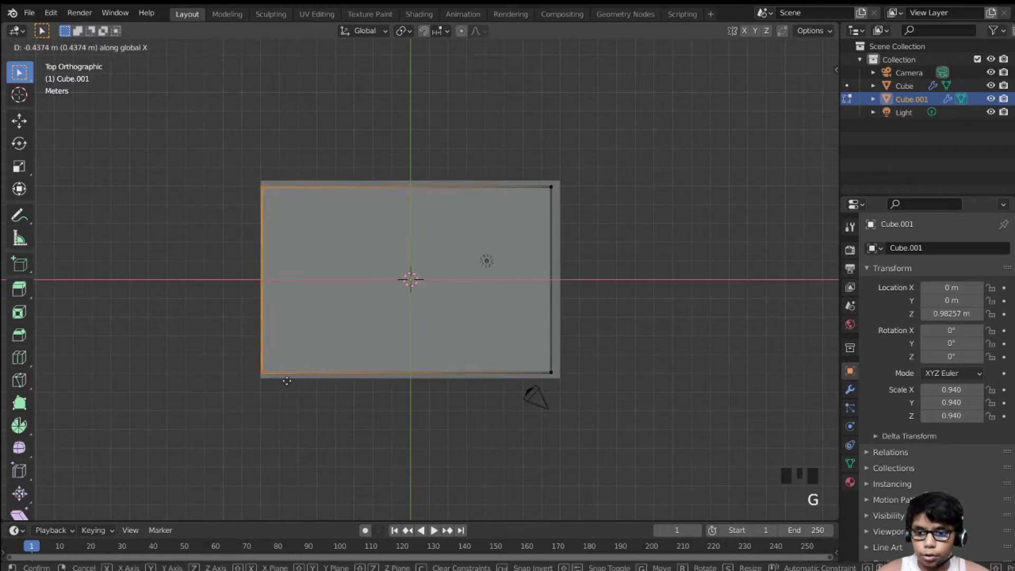
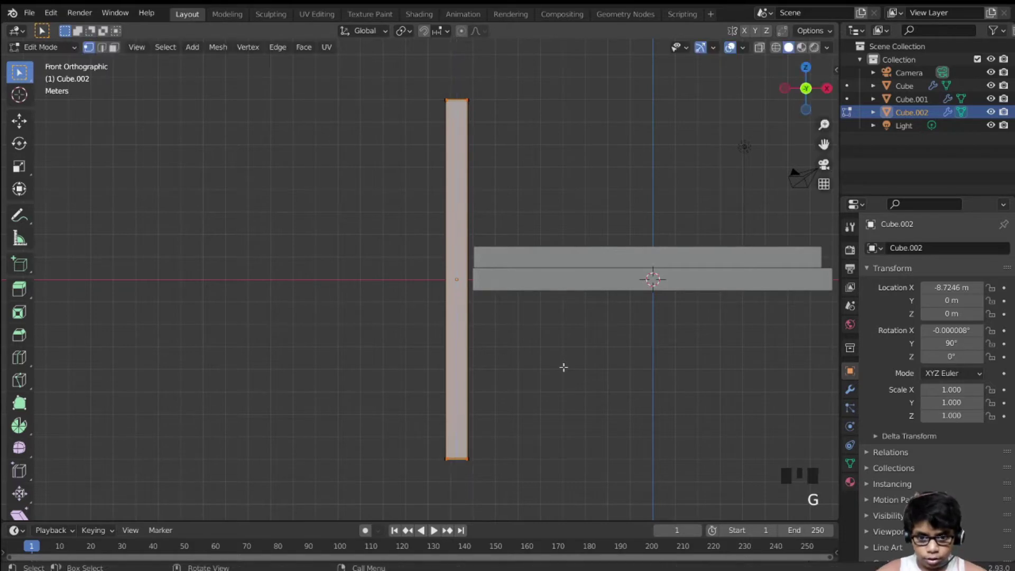
Lower the headboard to the floor and slide it against the bed's end
{"action": "key", "text": "a"}
{"action": "key", "text": "g"}
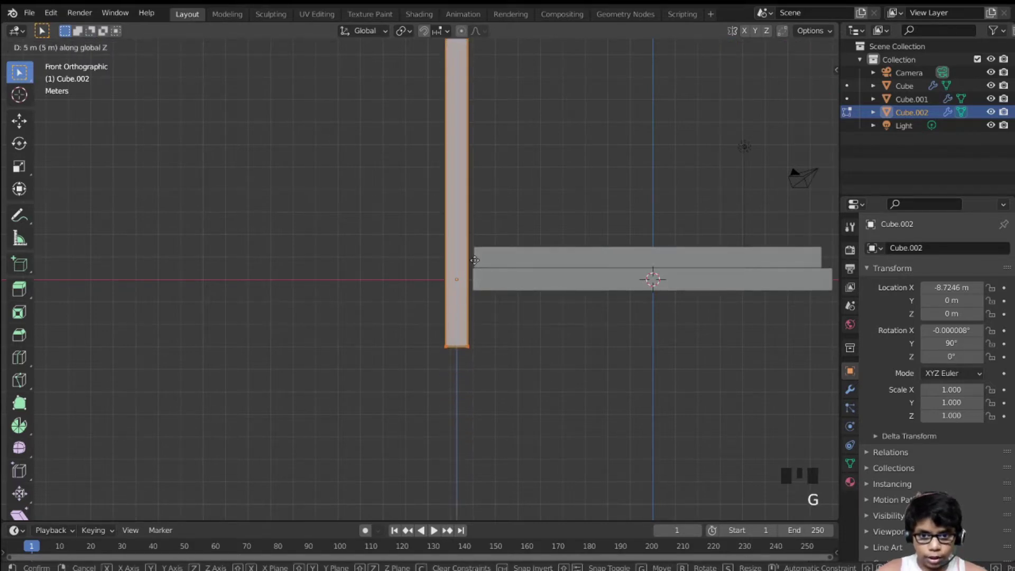
{"action": "scroll", "scroll_direction": "up", "scroll_amount": 3}
{"action": "scroll", "scroll_direction": "up", "scroll_amount": 3}
{"action": "key", "text": "Tab"}
{"action": "left_click_drag", "start_coordinate": [604, 260], "coordinate": [513, 287]}
{"action": "scroll", "scroll_direction": "down", "scroll_amount": 3}
{"action": "scroll", "scroll_direction": "up", "scroll_amount": 3}
{"action": "key", "text": "g"}
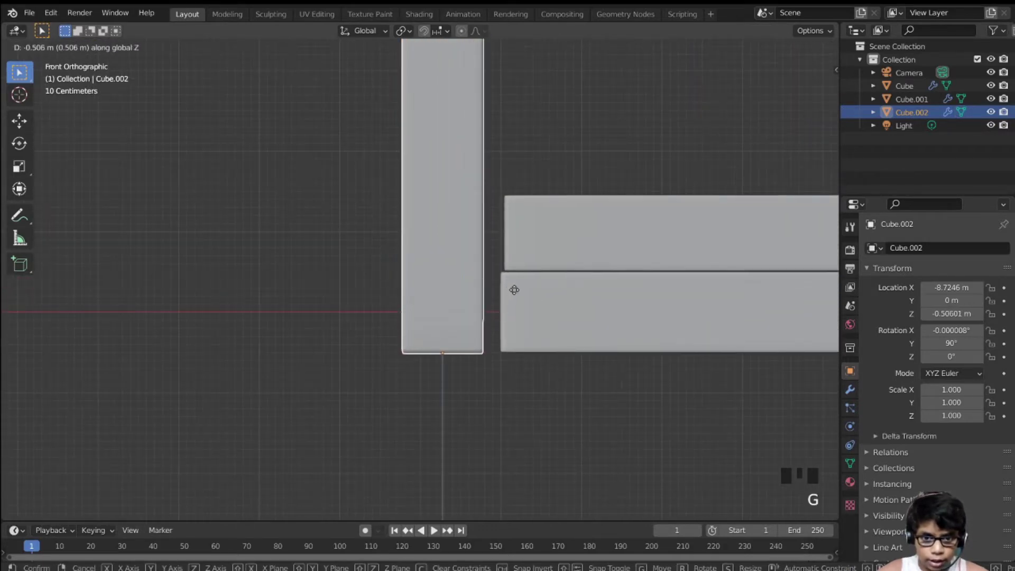
{"action": "key", "text": "g"}
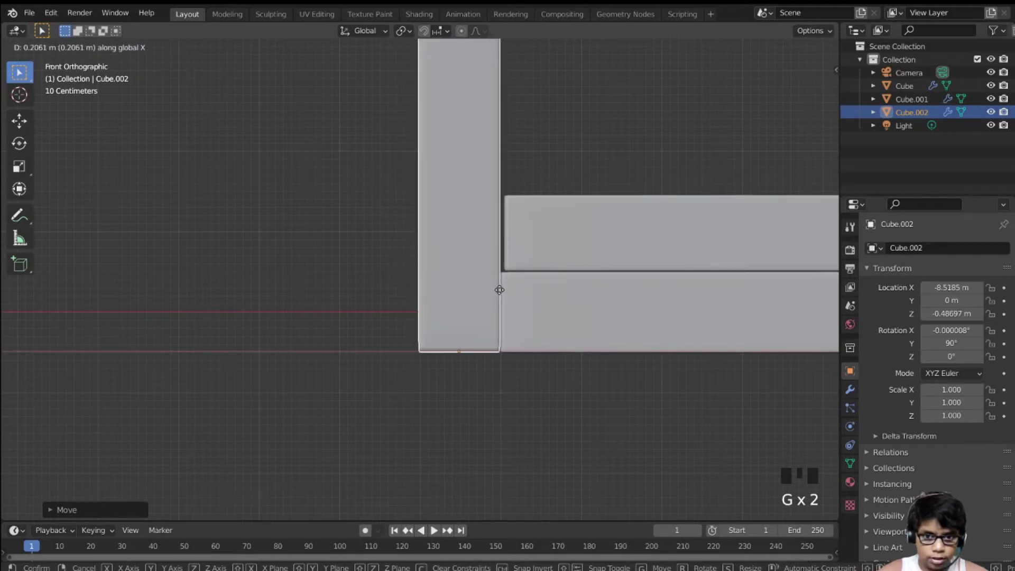
Shift the mattress's end along X so it butts against the headboard
{"action": "left_click", "coordinate": [540, 259]}
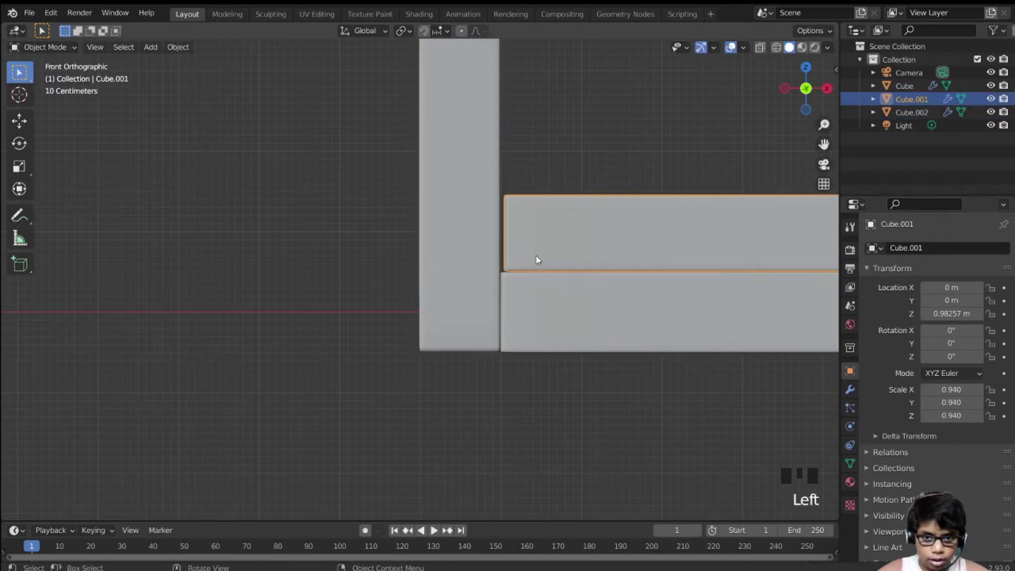
{"action": "left_click_drag", "start_coordinate": [535, 263], "coordinate": [509, 275]}
{"action": "scroll", "scroll_direction": "up", "scroll_amount": 3}
{"action": "key", "text": "Tab"}
{"action": "key", "text": "g"}
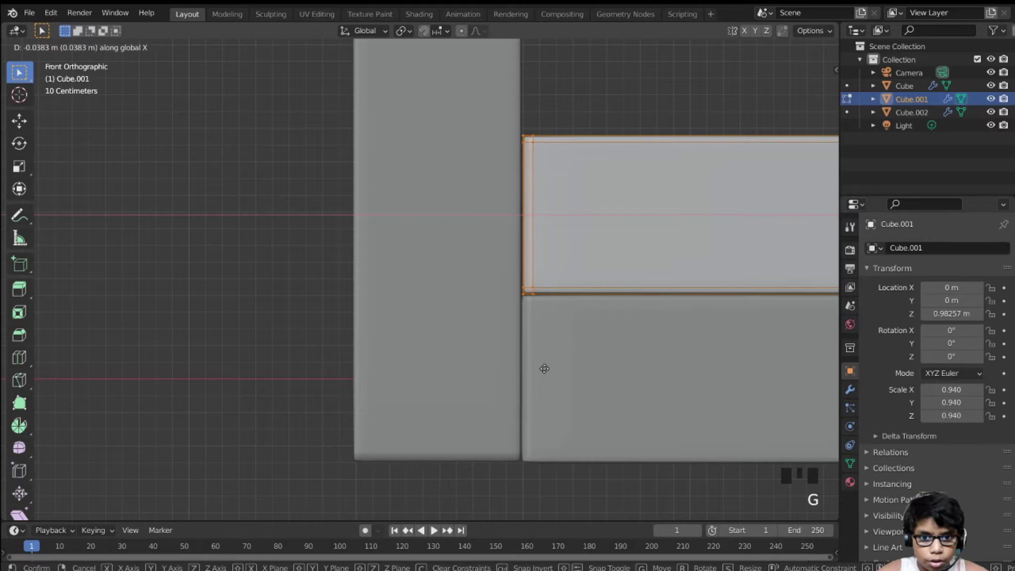
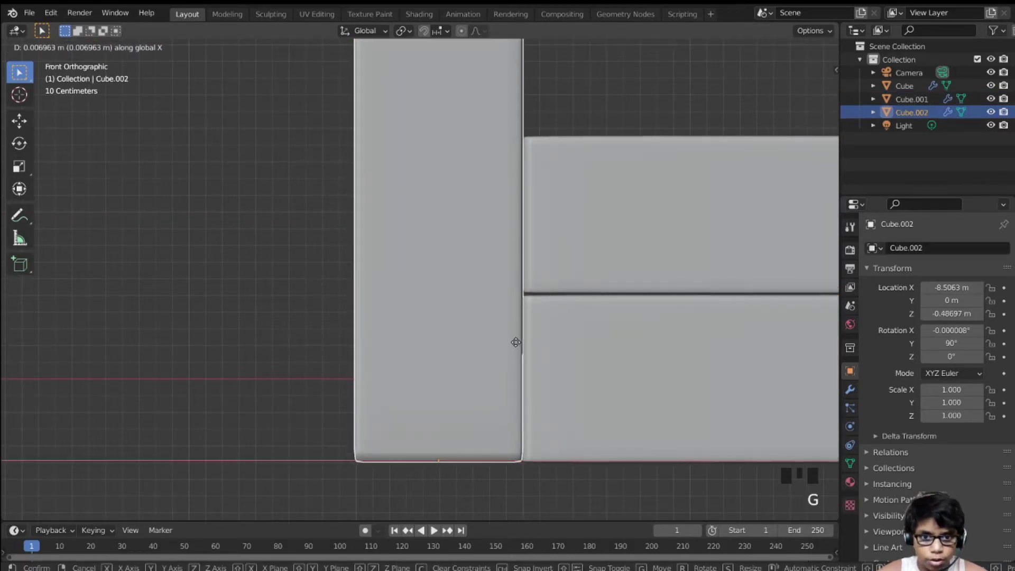
{"action": "left_click", "coordinate": [605, 139]}
Inspect the bed from around and start shortening the headboard's height
{"action": "scroll", "scroll_direction": "down", "scroll_amount": 3}
{"action": "left_click_drag", "start_coordinate": [524, 262], "coordinate": [480, 299]}
{"action": "scroll", "scroll_direction": "down", "scroll_amount": 3}
{"action": "left_click", "coordinate": [592, 179]}
{"action": "left_click", "coordinate": [426, 191]}
{"action": "scroll", "scroll_direction": "down", "scroll_amount": 3}
{"action": "left_click_drag", "start_coordinate": [448, 231], "coordinate": [426, 297]}
{"action": "scroll", "scroll_direction": "up", "scroll_amount": 3}
{"action": "left_click_drag", "start_coordinate": [425, 298], "coordinate": [300, 359]}
{"action": "scroll", "scroll_direction": "down", "scroll_amount": 3}
{"action": "key", "text": "s"}
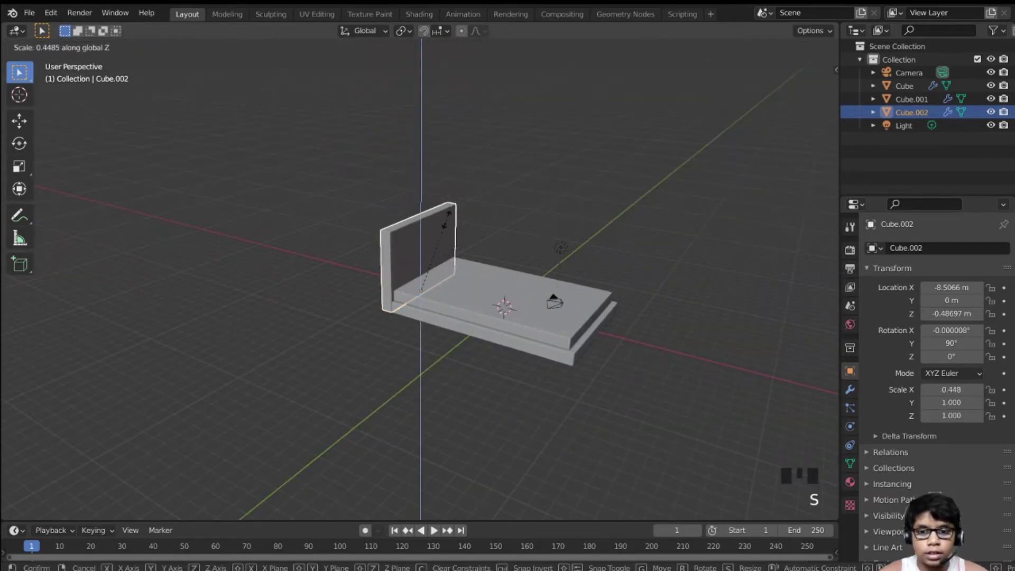
Parent the headboard and mattress to the base with Object (Keep Transform)
{"action": "left_click", "coordinate": [567, 146]}
{"action": "scroll", "scroll_direction": "up", "scroll_amount": 3}
{"action": "left_click_drag", "start_coordinate": [517, 131], "coordinate": [281, 182]}
{"action": "left_click", "coordinate": [290, 179]}
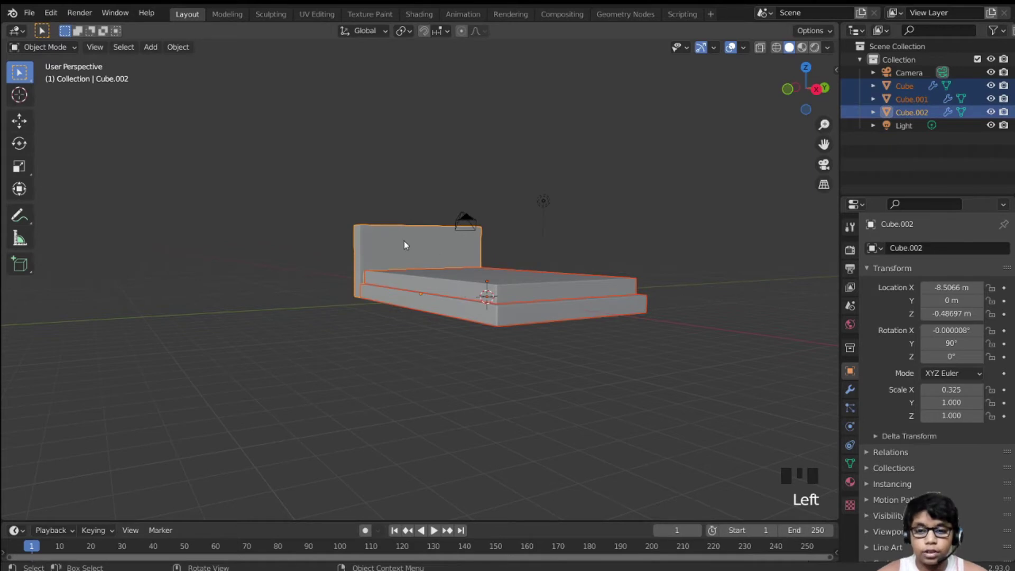
{"action": "left_click", "coordinate": [408, 244]}
{"action": "left_click", "coordinate": [430, 293]}
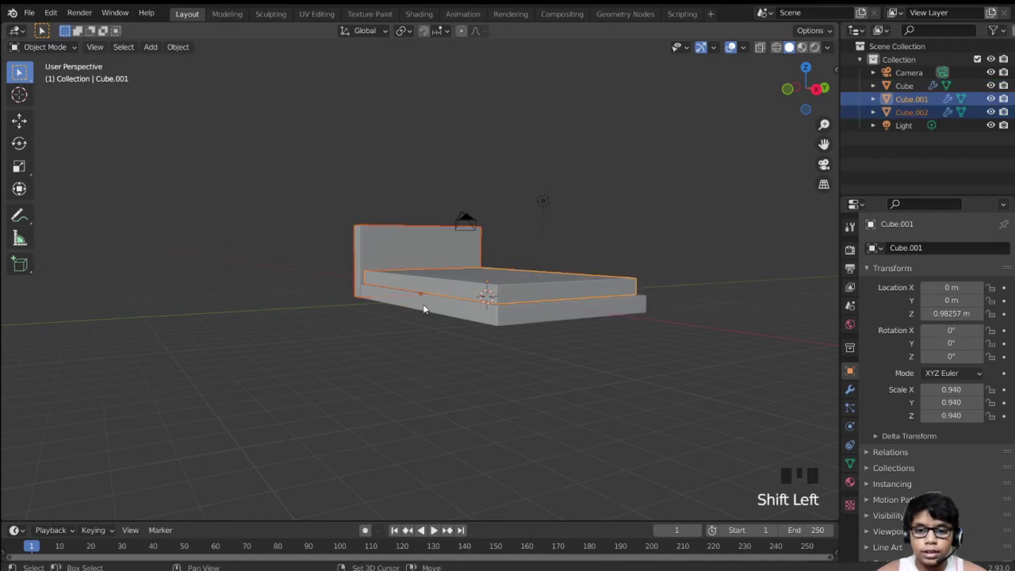
{"action": "left_click", "coordinate": [427, 308]}
{"action": "key", "text": "ctrl+p"}
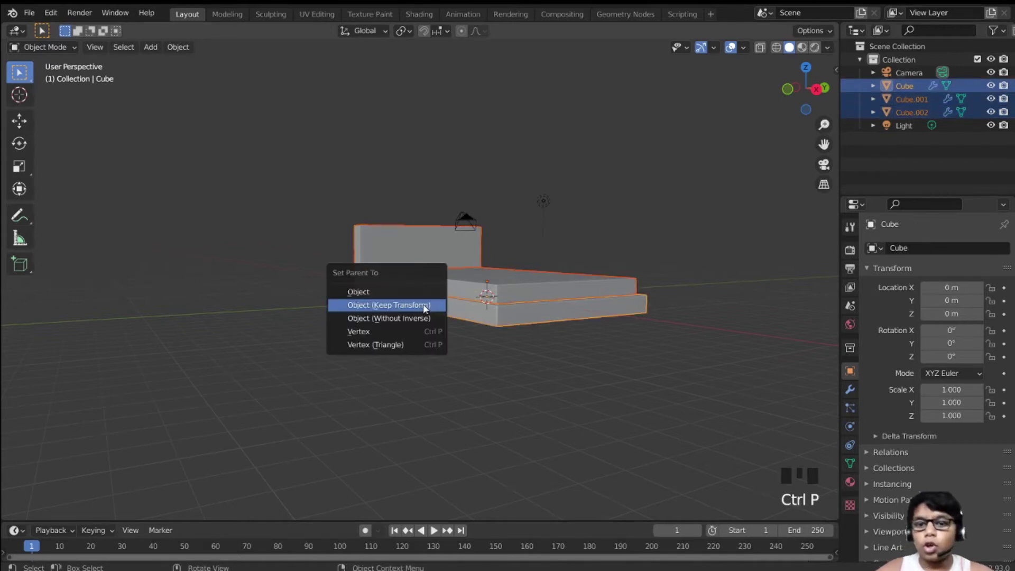
{"action": "key", "text": "h"}
Add a new cube and begin resizing it from front view
{"action": "scroll", "scroll_direction": "up", "scroll_amount": 3}
{"action": "key", "text": "shift+a"}
{"action": "key", "text": "KP_1"}
{"action": "key", "text": "KP_Decimal"}
Flatten the cube to 0.05 height and stretch it about twice as wide along X
{"action": "scroll", "scroll_direction": "down", "scroll_amount": 3}
{"action": "key", "text": "s"}
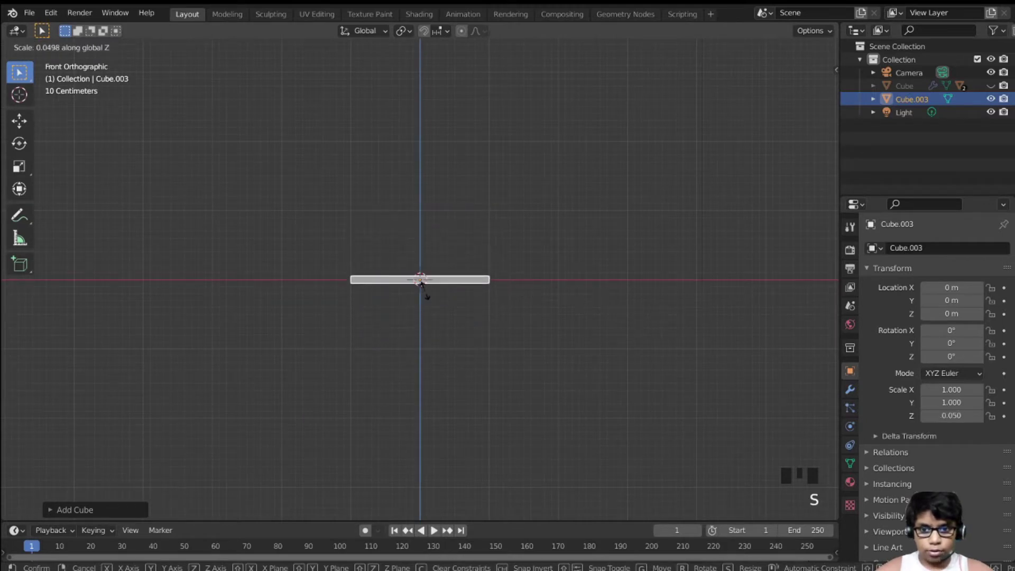
{"action": "key", "text": "KP_7"}
{"action": "scroll", "scroll_direction": "down", "scroll_amount": 3}
{"action": "key", "text": "s"}
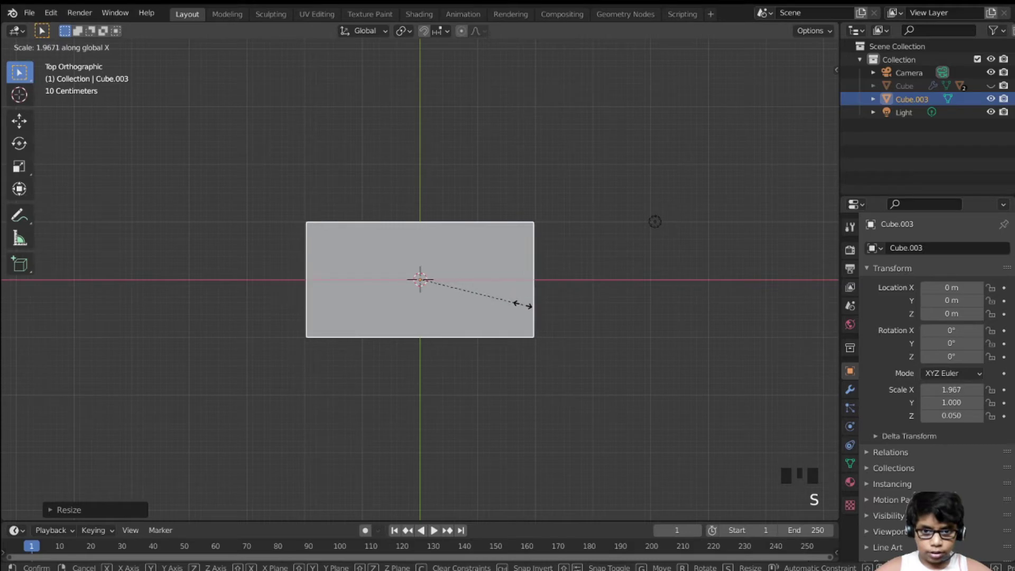
{"action": "left_click_drag", "start_coordinate": [529, 306], "coordinate": [530, 273]}
Cut the slab with many evenly spaced loop cuts in Edit Mode
{"action": "key", "text": "Tab"}
{"action": "key", "text": "ctrl+r"}
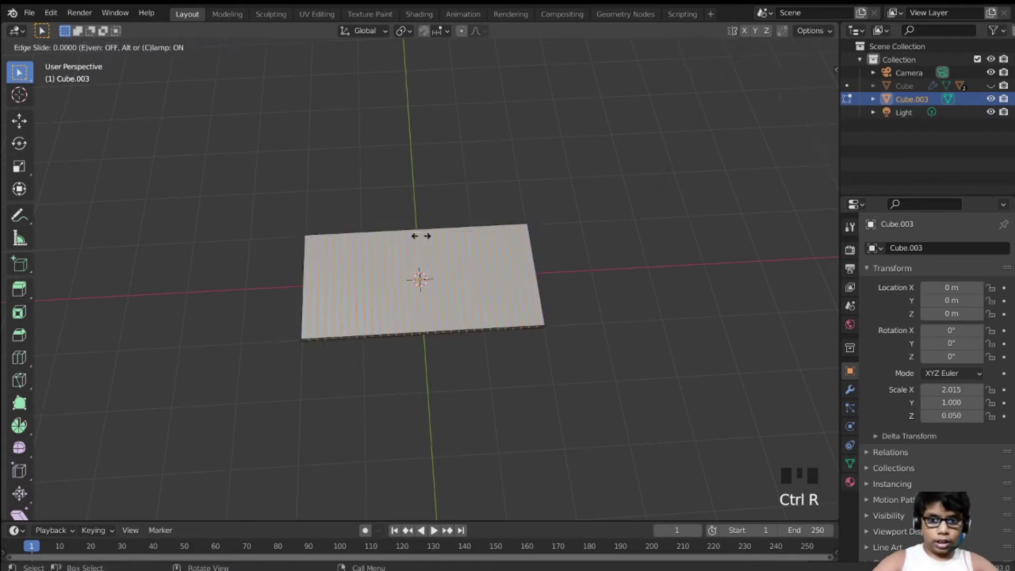
{"action": "key", "text": "ctrl+r"}
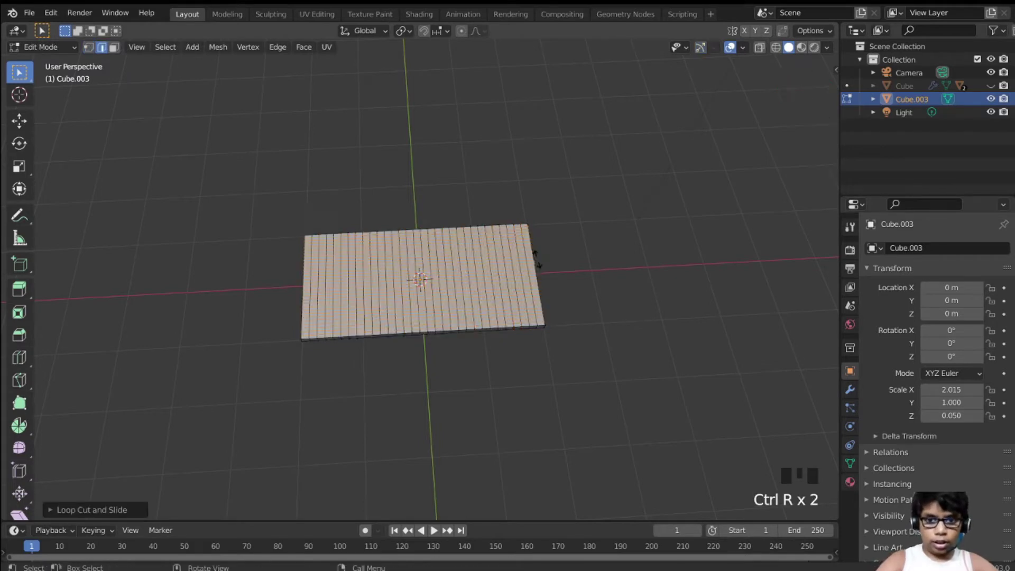
{"action": "key", "text": "Tab"}
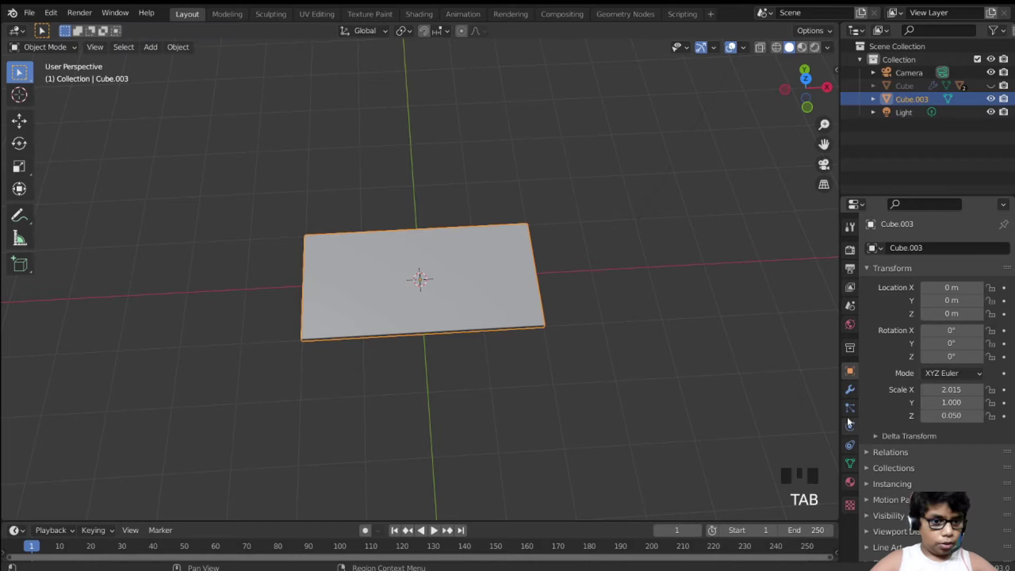
Squash the slab even thinner and give it Cloth physics with Pressure set to 10
{"action": "key", "text": "s"}
{"action": "key", "text": "KP_1"}
{"action": "scroll", "scroll_direction": "up", "scroll_amount": 3}
{"action": "key", "text": "s"}
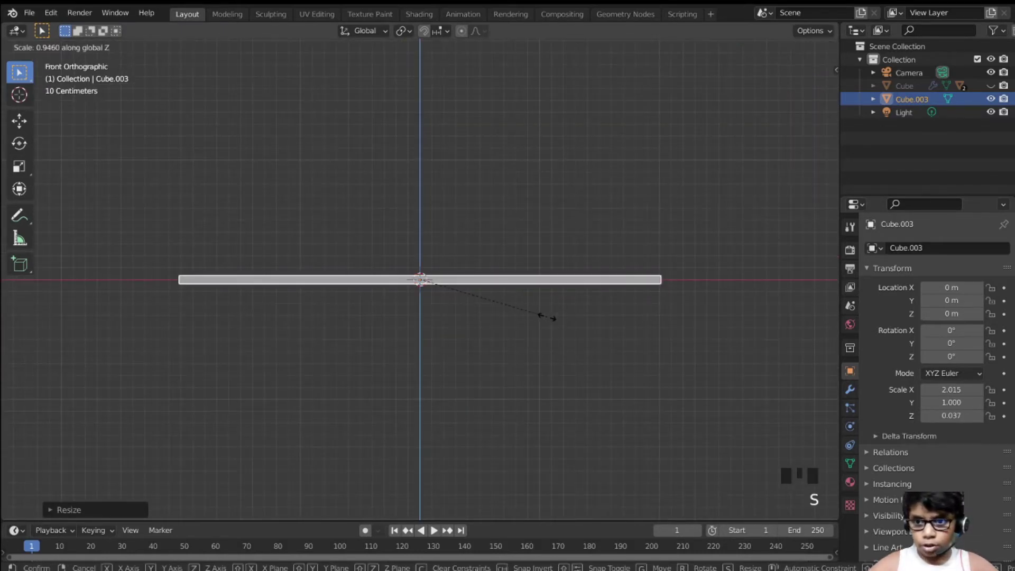
{"action": "left_click", "coordinate": [854, 422]}
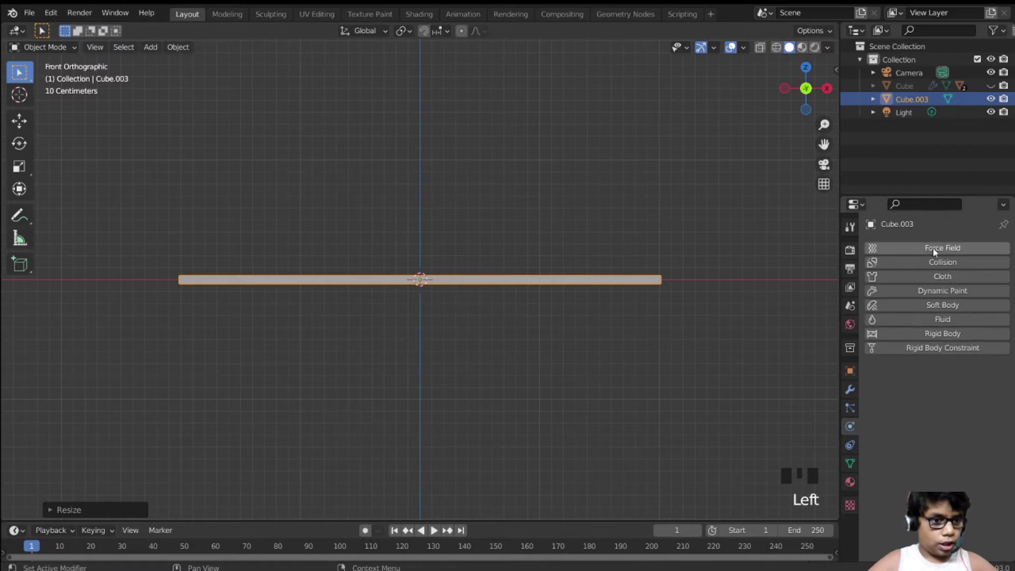
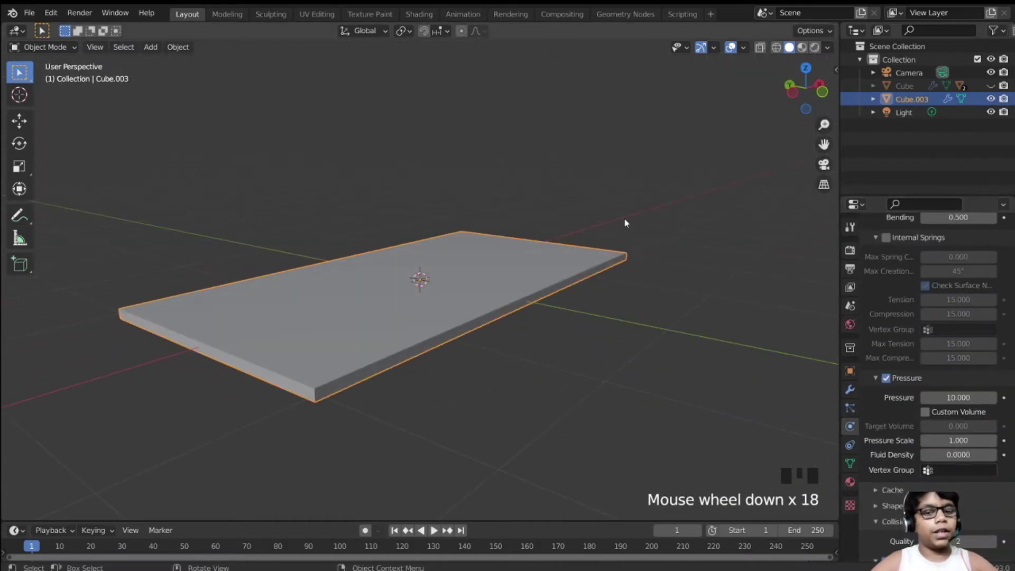
Test-play the cloth simulation, undoing and re-scaling the slab's proportions between runs
{"action": "scroll", "scroll_direction": "down", "scroll_amount": 3}
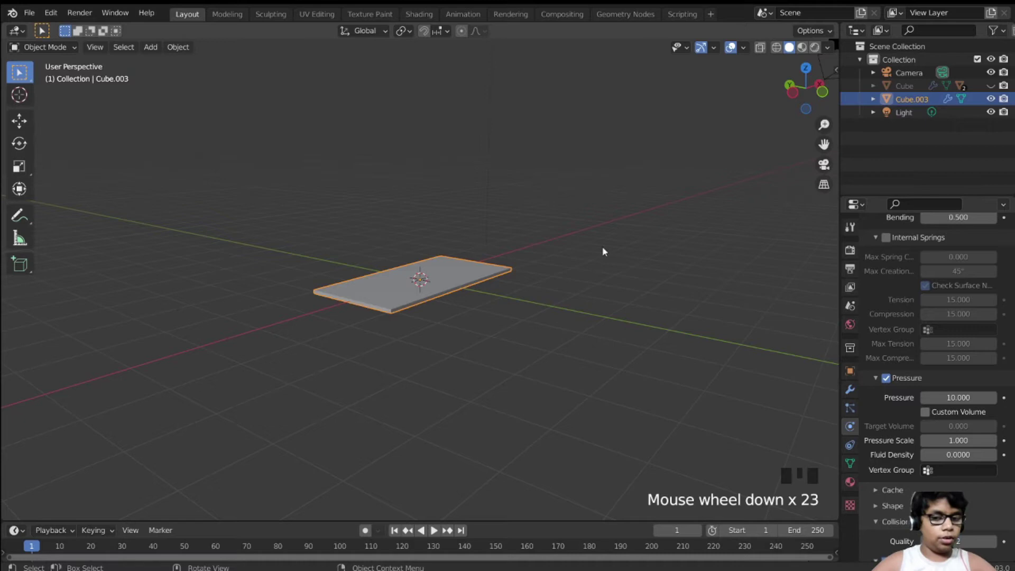
{"action": "scroll", "scroll_direction": "up", "scroll_amount": 3}
{"action": "key", "text": "shift+space"}
{"action": "left_click_drag", "start_coordinate": [596, 282], "coordinate": [529, 361]}
{"action": "key", "text": "shift+space"}
{"action": "key", "text": "KP_7"}
{"action": "key", "text": "shift+Left"}
{"action": "key", "text": "s"}
{"action": "key", "text": "shift+space"}
{"action": "key", "text": "shift+space"}
{"action": "key", "text": "ctrl+z"}
{"action": "key", "text": "Tab"}
{"action": "key", "text": "Tab"}
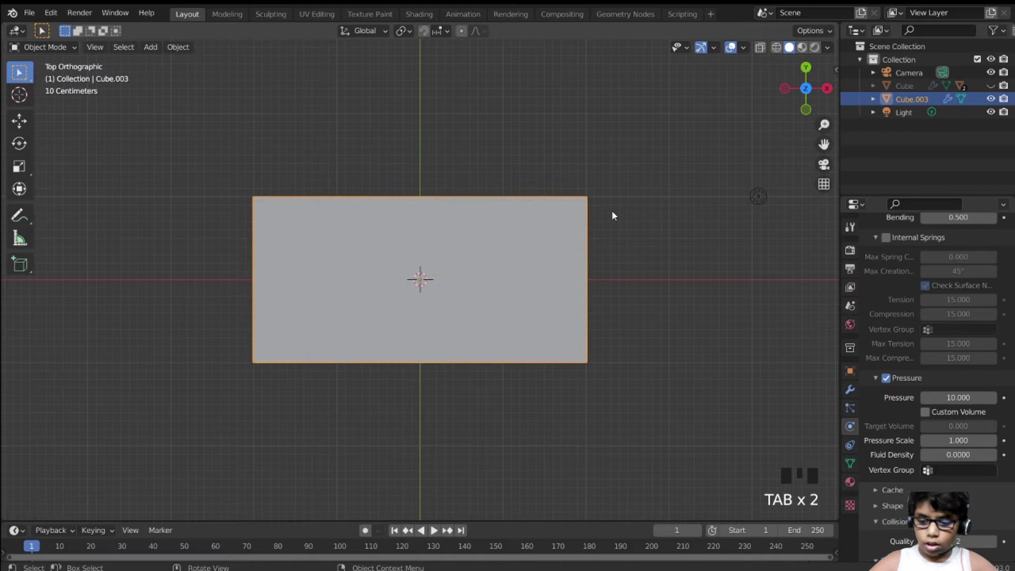
{"action": "key", "text": "shift+space"}
{"action": "key", "text": "shift+space"}
{"action": "key", "text": "ctrl+z"}
{"action": "key", "text": "Tab"}
Play the simulation until the slab inflates into a puffy pillow, then stop it
{"action": "key", "text": "s"}
{"action": "key", "text": "shift+space"}
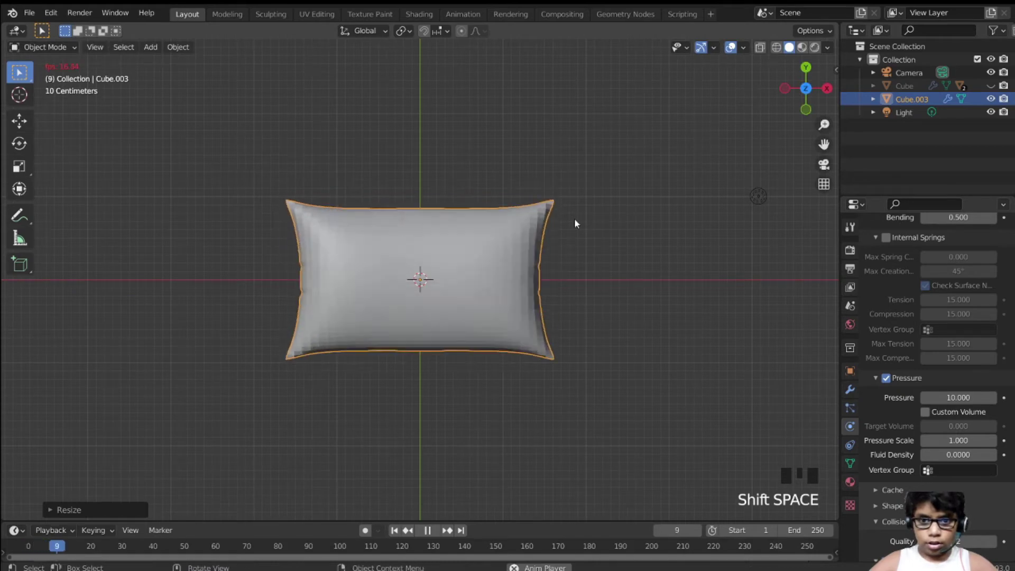
{"action": "key", "text": "shift+space"}
{"action": "key", "text": "shift+Left"}
{"action": "key", "text": "s"}
{"action": "key", "text": "shift+space"}
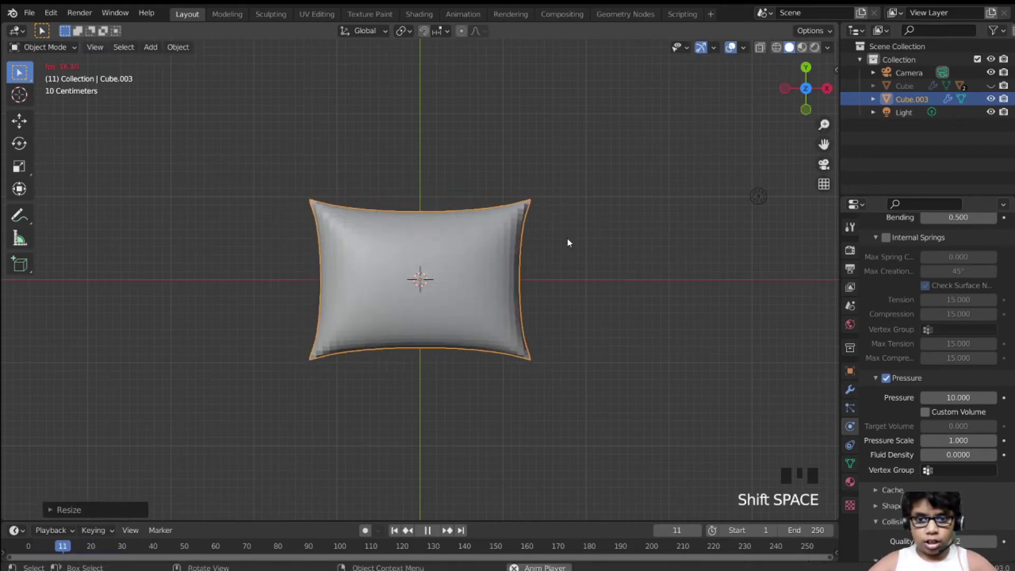
{"action": "key", "text": "shift+space"}
Inspect the pillow's wrinkles and smooth it with a level-2 Subdivision modifier after the cloth
{"action": "scroll", "scroll_direction": "up", "scroll_amount": 3}
{"action": "left_click_drag", "start_coordinate": [474, 250], "coordinate": [689, 297]}
{"action": "scroll", "scroll_direction": "down", "scroll_amount": 3}
{"action": "left_click_drag", "start_coordinate": [662, 313], "coordinate": [381, 310]}
{"action": "scroll", "scroll_direction": "up", "scroll_amount": 3}
{"action": "left_click_drag", "start_coordinate": [411, 312], "coordinate": [584, 357]}
{"action": "scroll", "scroll_direction": "down", "scroll_amount": 3}
{"action": "scroll", "scroll_direction": "up", "scroll_amount": 3}
{"action": "key", "text": "ctrl+2"}
{"action": "left_click_drag", "start_coordinate": [558, 327], "coordinate": [539, 279]}
{"action": "scroll", "scroll_direction": "up", "scroll_amount": 3}
{"action": "left_click_drag", "start_coordinate": [540, 280], "coordinate": [851, 392]}
{"action": "left_click", "coordinate": [851, 391]}
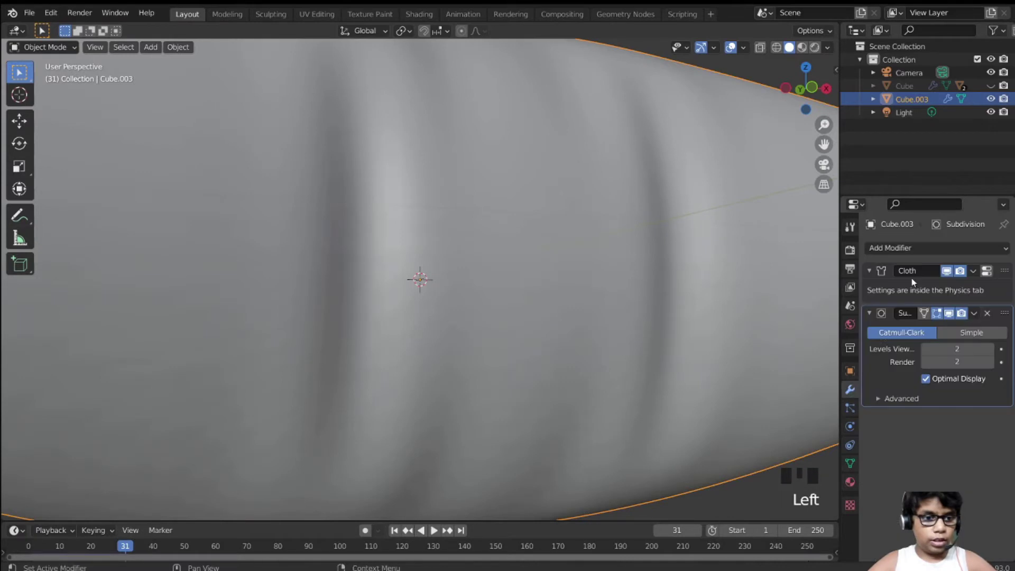
Apply the pillow's Cloth and Subdivision modifiers into real geometry
{"action": "left_click", "coordinate": [900, 296]}
{"action": "key", "text": "ctrl+a"}
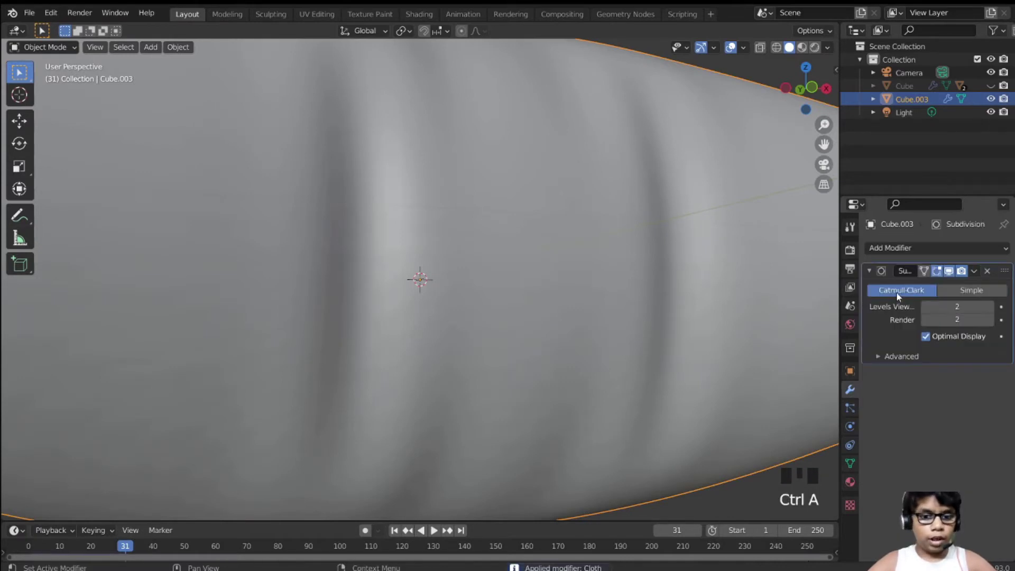
{"action": "key", "text": "ctrl+a"}
{"action": "scroll", "scroll_direction": "down", "scroll_amount": 3}
Unhide the rest of the bed and select the bed base
{"action": "left_click_drag", "start_coordinate": [335, 375], "coordinate": [341, 389]}
{"action": "key", "text": "alt+h"}
{"action": "scroll", "scroll_direction": "down", "scroll_amount": 3}
{"action": "left_click", "coordinate": [431, 306]}
{"action": "left_click", "coordinate": [904, 84]}
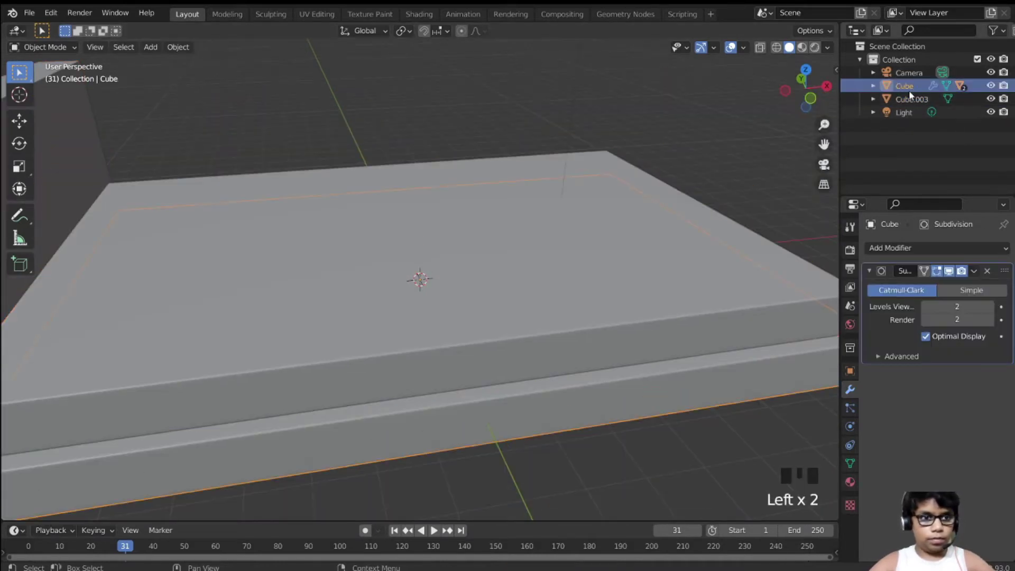
Rotate the pillow flat to lie on the bed, viewed from the top
{"action": "left_click", "coordinate": [912, 103]}
{"action": "key", "text": "KP_1"}
{"action": "key", "text": "g"}
{"action": "key", "text": "r"}
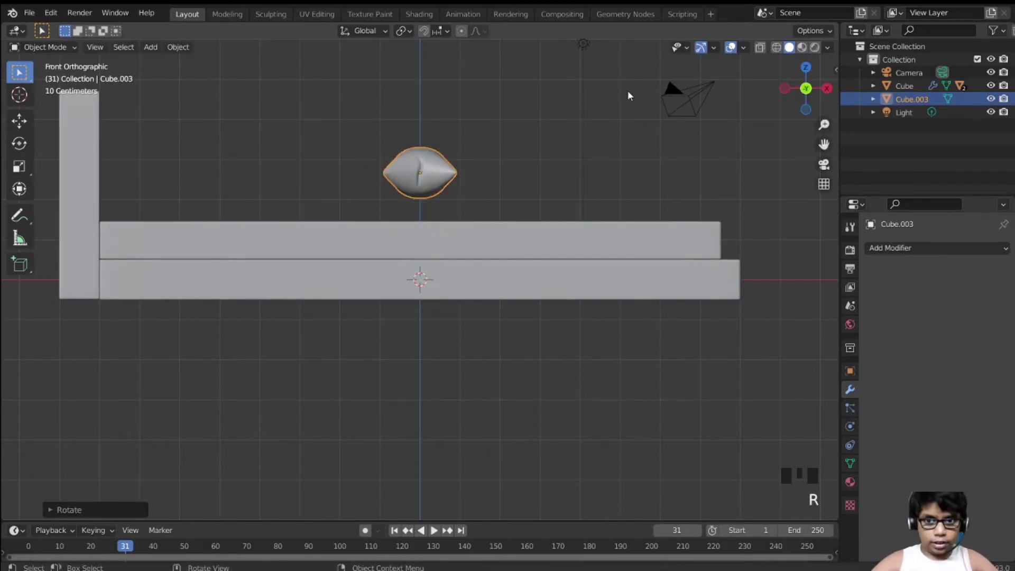
{"action": "key", "text": "KP_7"}
{"action": "scroll", "scroll_direction": "down", "scroll_amount": 3}
{"action": "scroll", "scroll_direction": "up", "scroll_amount": 3}
Move and shrink the pillow toward the head corner, undoing a trial duplicate
{"action": "key", "text": "s"}
{"action": "key", "text": "g"}
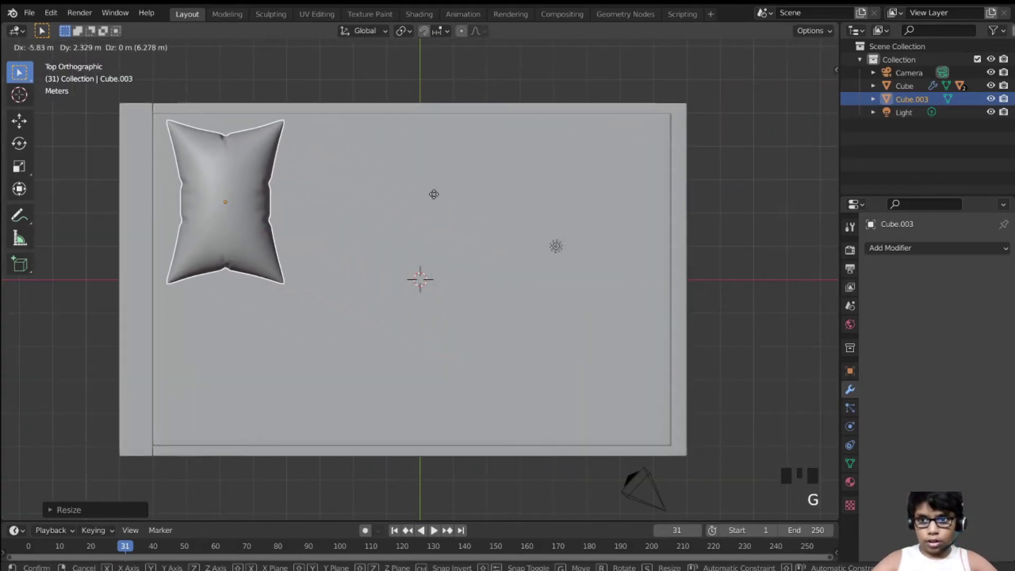
{"action": "key", "text": "s"}
{"action": "key", "text": "g"}
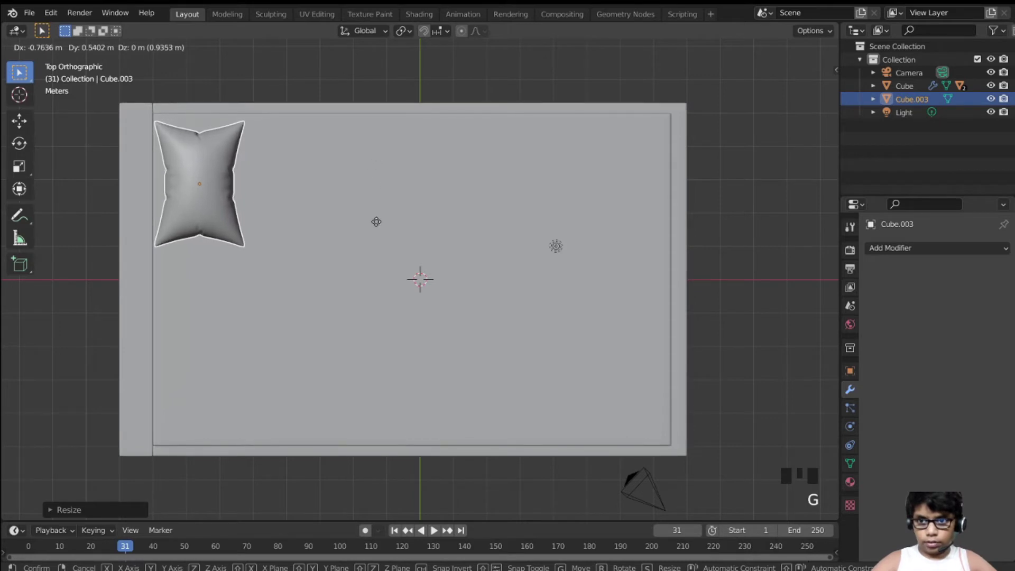
{"action": "key", "text": "shift+d"}
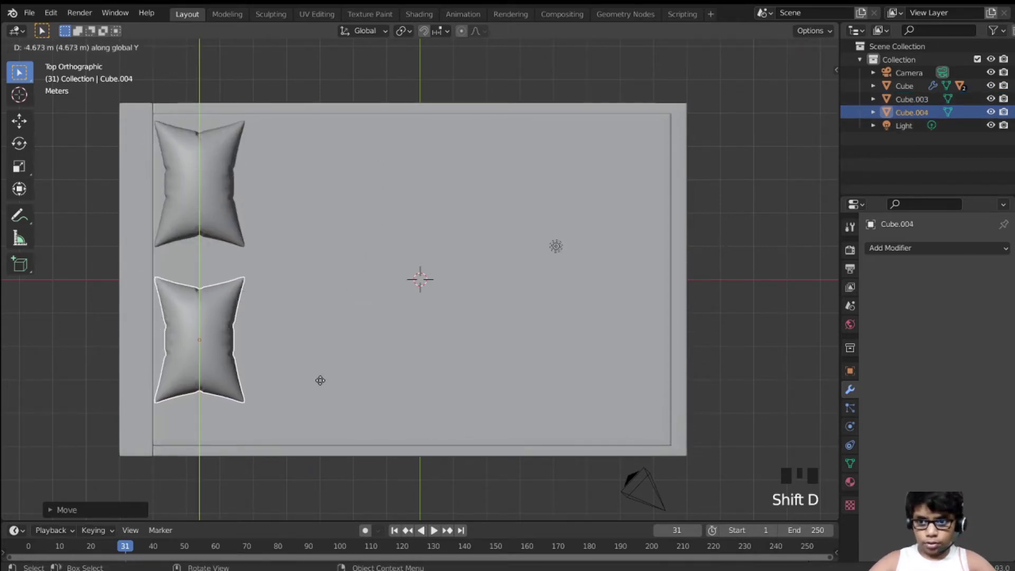
{"action": "key", "text": "s"}
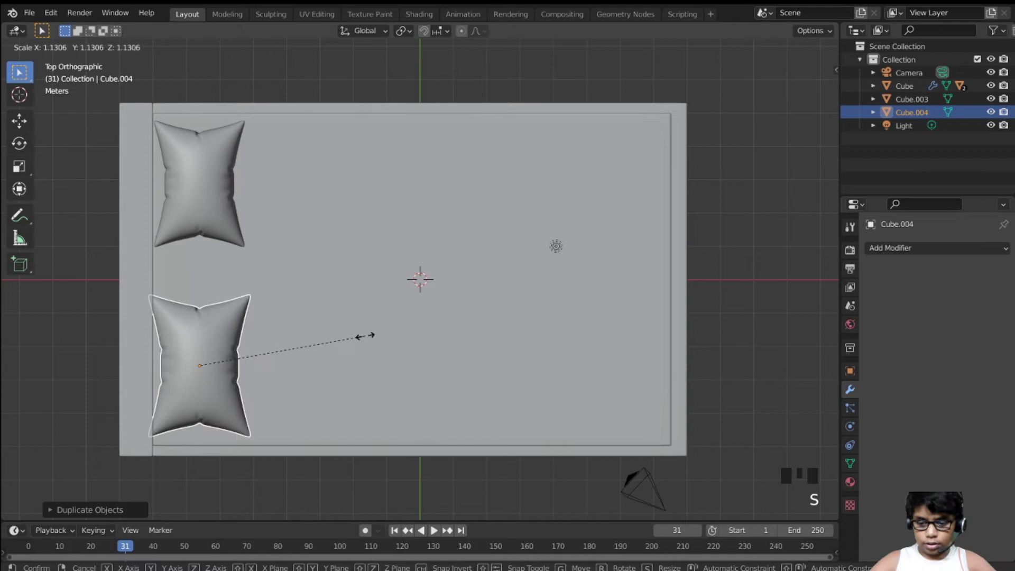
{"action": "key", "text": "ctrl+z"}
{"action": "key", "text": "ctrl+z"}
Nudge the pillow into its final head-corner spot, discarding a second duplicate
{"action": "key", "text": "g"}
{"action": "key", "text": "s"}
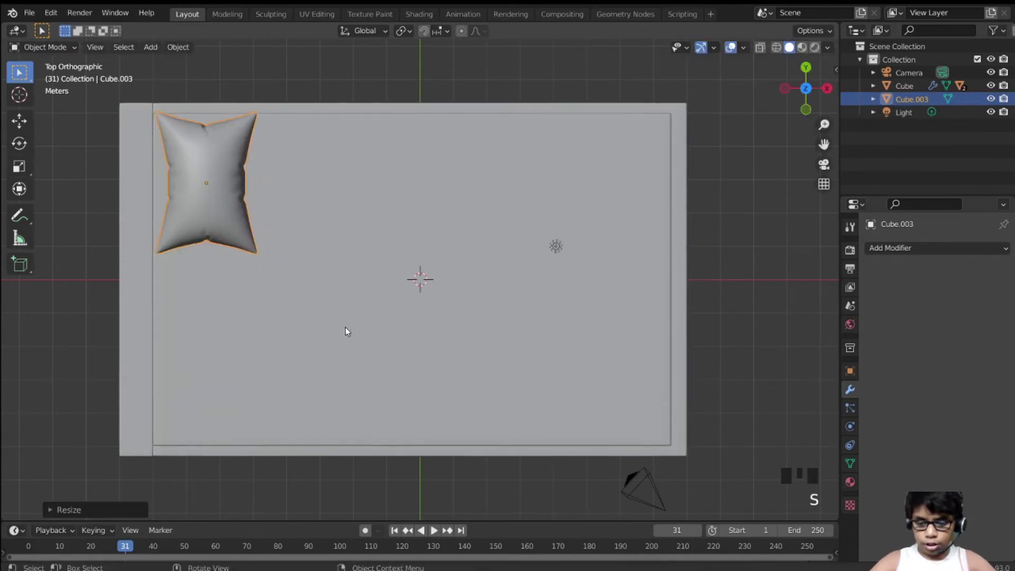
{"action": "key", "text": "g"}
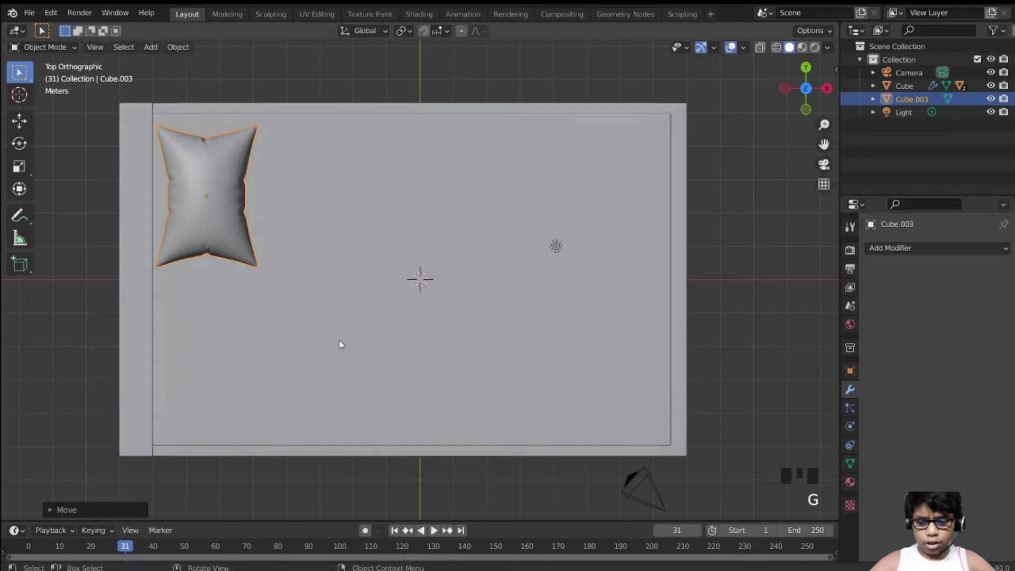
{"action": "key", "text": "shift+d"}
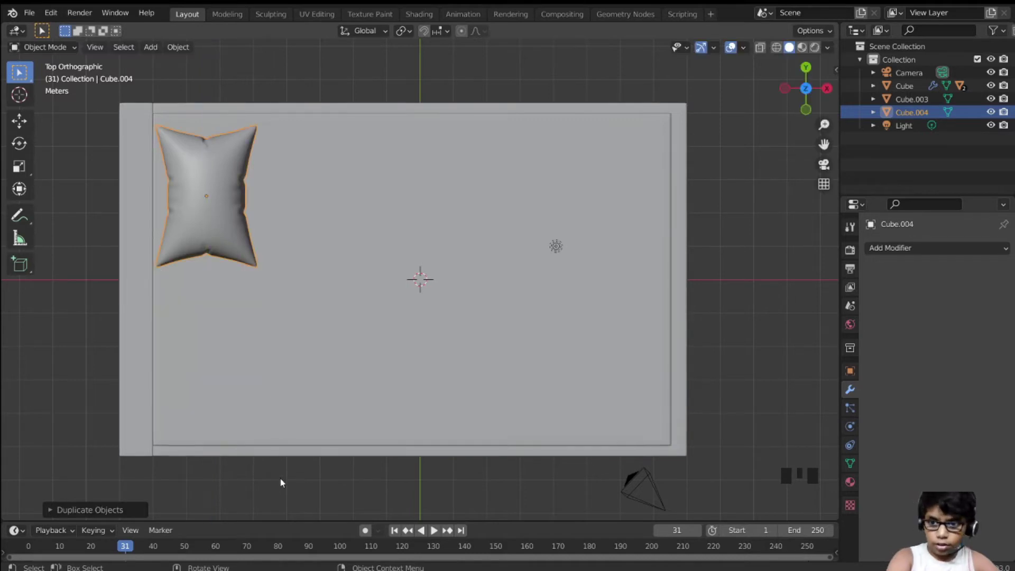
{"action": "key", "text": "ctrl+z"}
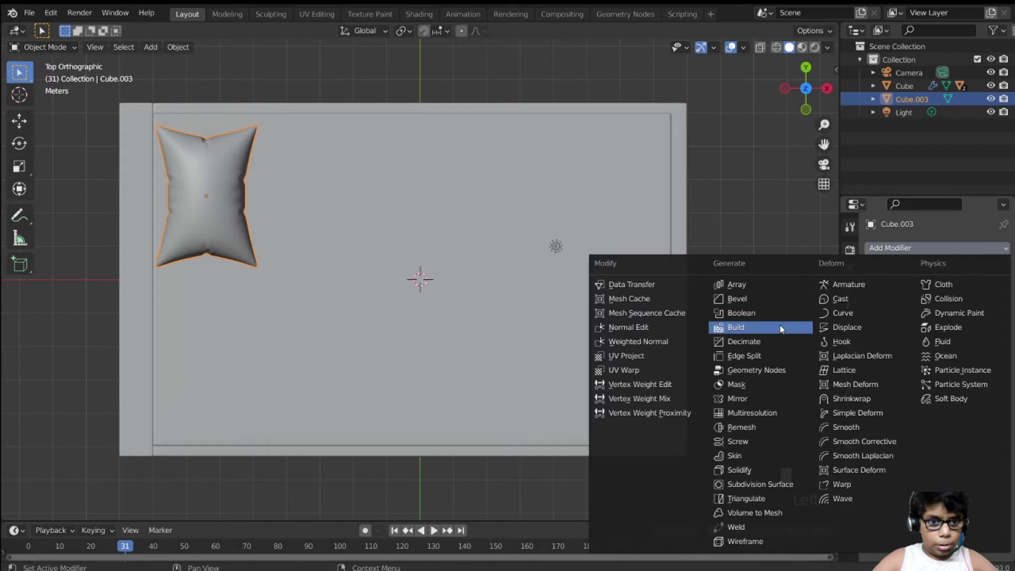
Add a Mirror modifier on Y only with Cube.001 as mirror object for a second pillow
{"action": "left_click_drag", "start_coordinate": [741, 404], "coordinate": [988, 276]}
{"action": "left_click", "coordinate": [946, 309]}
{"action": "left_click", "coordinate": [944, 309]}
{"action": "left_click", "coordinate": [943, 297]}
{"action": "left_click", "coordinate": [996, 341]}
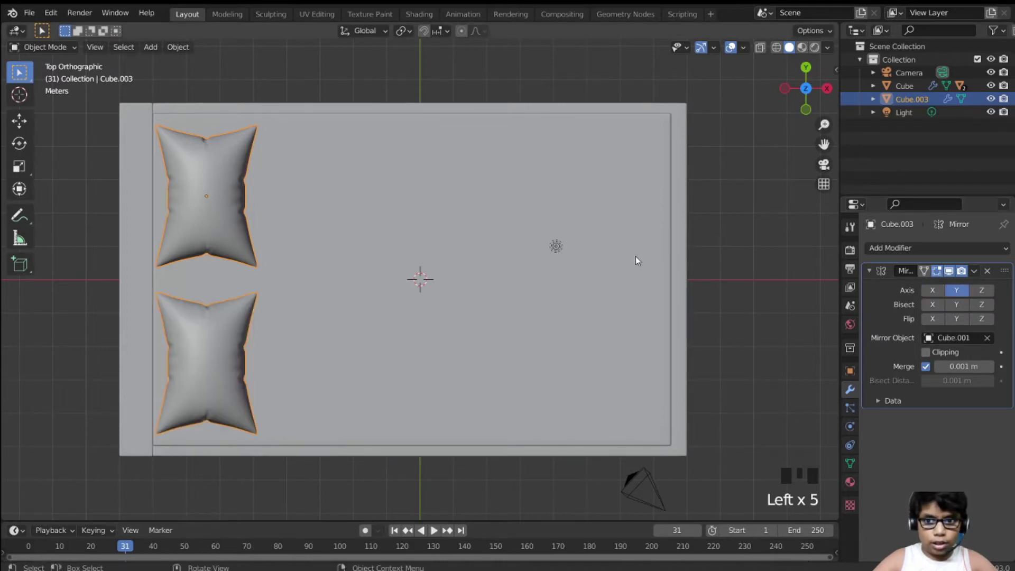
Orbit and switch to side view to inspect the two mirrored pillows
{"action": "left_click_drag", "start_coordinate": [716, 214], "coordinate": [548, 238]}
{"action": "scroll", "scroll_direction": "down", "scroll_amount": 3}
{"action": "left_click_drag", "start_coordinate": [580, 181], "coordinate": [489, 137]}
{"action": "key", "text": "KP_3"}
{"action": "scroll", "scroll_direction": "up", "scroll_amount": 3}
{"action": "left_click_drag", "start_coordinate": [681, 169], "coordinate": [593, 250]}
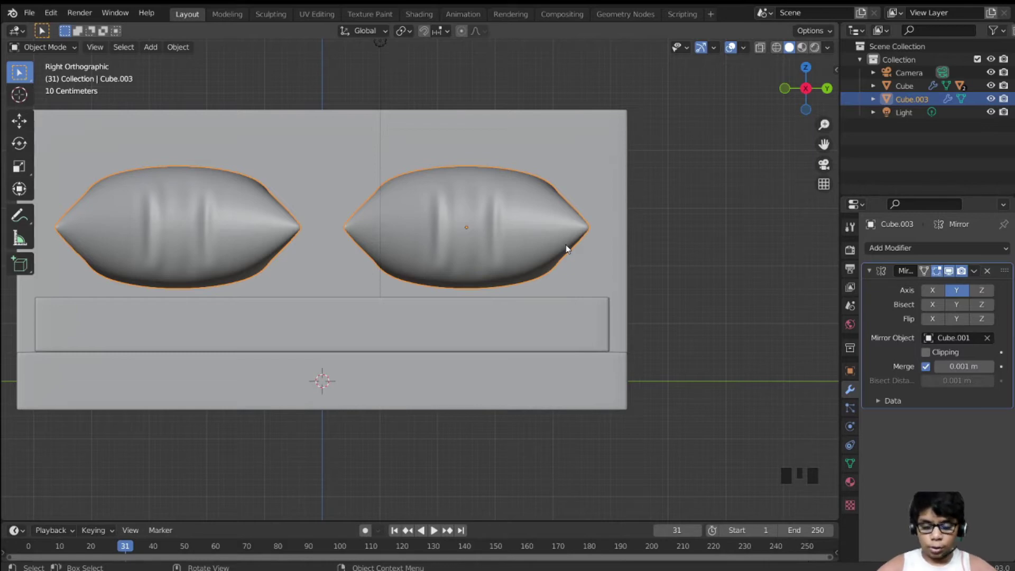
Move the pillows vertically so they rest on the mattress against the headboard
{"action": "key", "text": "g"}
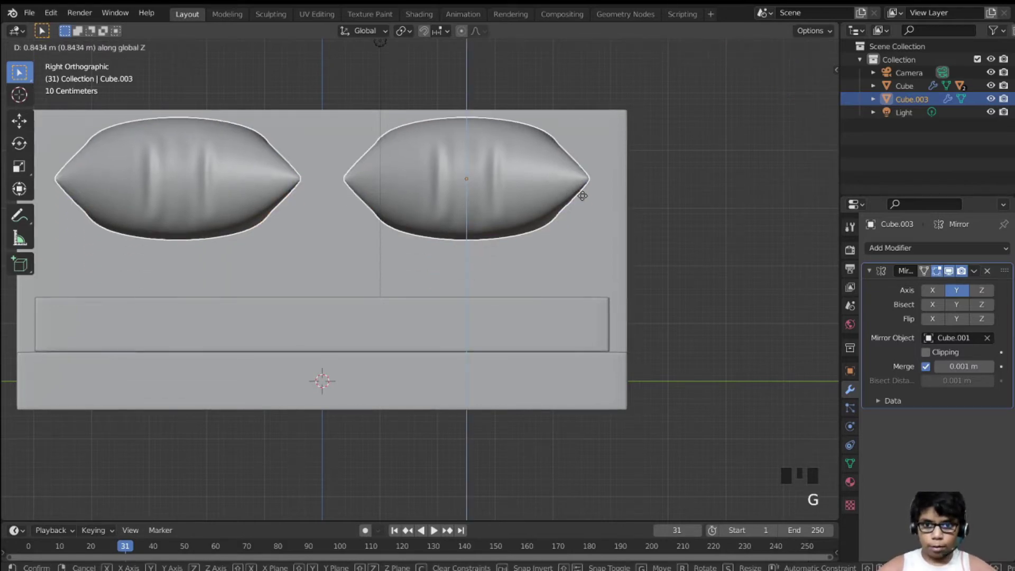
{"action": "key", "text": "v"}
{"action": "scroll", "scroll_direction": "up", "scroll_amount": 3}
{"action": "scroll", "scroll_direction": "down", "scroll_amount": 3}
{"action": "left_click_drag", "start_coordinate": [589, 317], "coordinate": [576, 341]}
{"action": "scroll", "scroll_direction": "down", "scroll_amount": 3}
{"action": "left_click_drag", "start_coordinate": [537, 324], "coordinate": [466, 311]}
{"action": "scroll", "scroll_direction": "up", "scroll_amount": 3}
{"action": "scroll", "scroll_direction": "down", "scroll_amount": 3}
{"action": "left_click_drag", "start_coordinate": [81, 329], "coordinate": [235, 304]}
{"action": "scroll", "scroll_direction": "up", "scroll_amount": 3}
Orbit around the bed checking the pillows from all sides, then bring up the Add menu
{"action": "left_click_drag", "start_coordinate": [263, 293], "coordinate": [299, 324]}
{"action": "scroll", "scroll_direction": "down", "scroll_amount": 3}
{"action": "left_click_drag", "start_coordinate": [488, 312], "coordinate": [346, 292]}
{"action": "scroll", "scroll_direction": "up", "scroll_amount": 3}
{"action": "scroll", "scroll_direction": "down", "scroll_amount": 3}
{"action": "left_click_drag", "start_coordinate": [354, 300], "coordinate": [584, 321]}
{"action": "scroll", "scroll_direction": "up", "scroll_amount": 3}
{"action": "left_click_drag", "start_coordinate": [584, 319], "coordinate": [546, 378]}
{"action": "scroll", "scroll_direction": "down", "scroll_amount": 3}
{"action": "key", "text": "KP_1"}
{"action": "left_click_drag", "start_coordinate": [644, 351], "coordinate": [545, 352]}
{"action": "key", "text": "shift+a"}
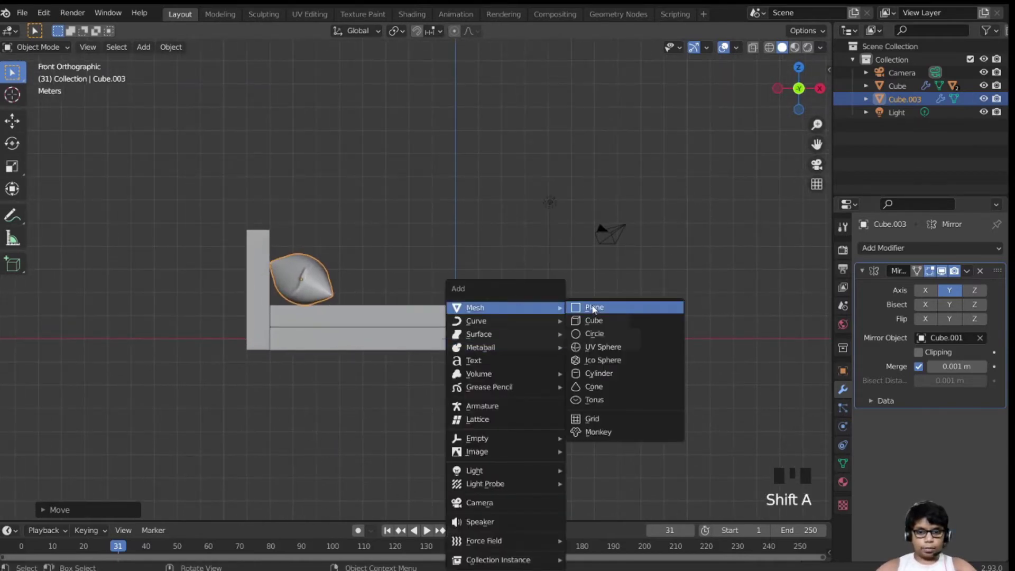
Add a plane and scale it in top view, stretching it along X to bed size
{"action": "key", "text": "g"}
{"action": "key", "text": "KP_7"}
{"action": "scroll", "scroll_direction": "down", "scroll_amount": 3}
{"action": "key", "text": "s"}
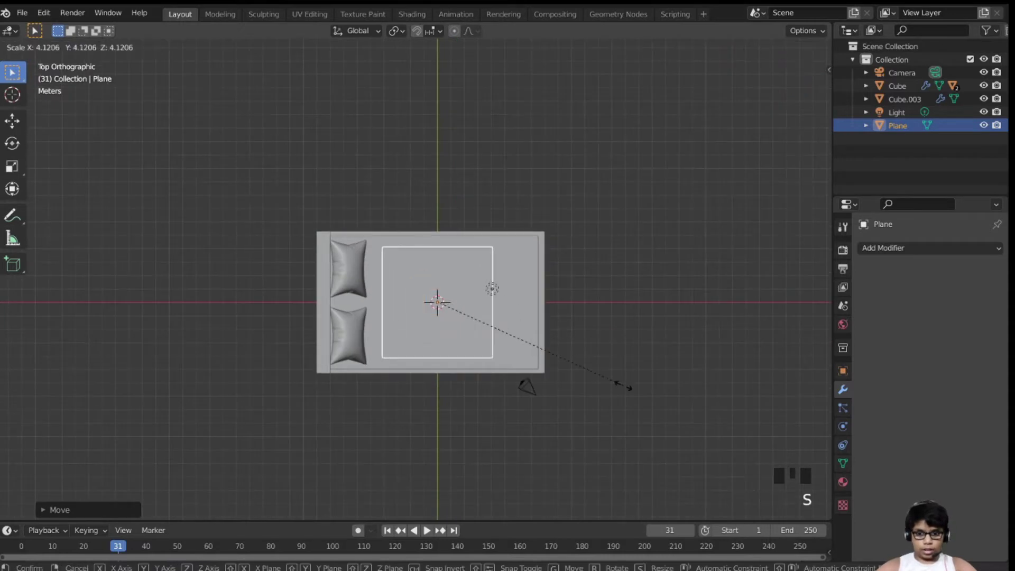
{"action": "key", "text": "s"}
{"action": "key", "text": "s"}
{"action": "key", "text": "s"}
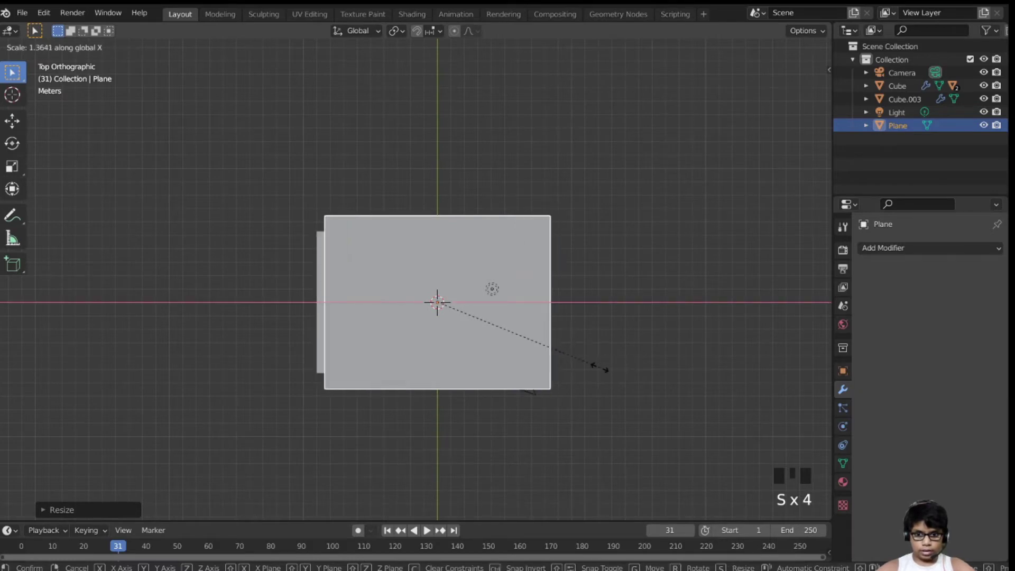
Position the plane over the mattress, enlarged to cover the bed and raised above it
{"action": "key", "text": "g"}
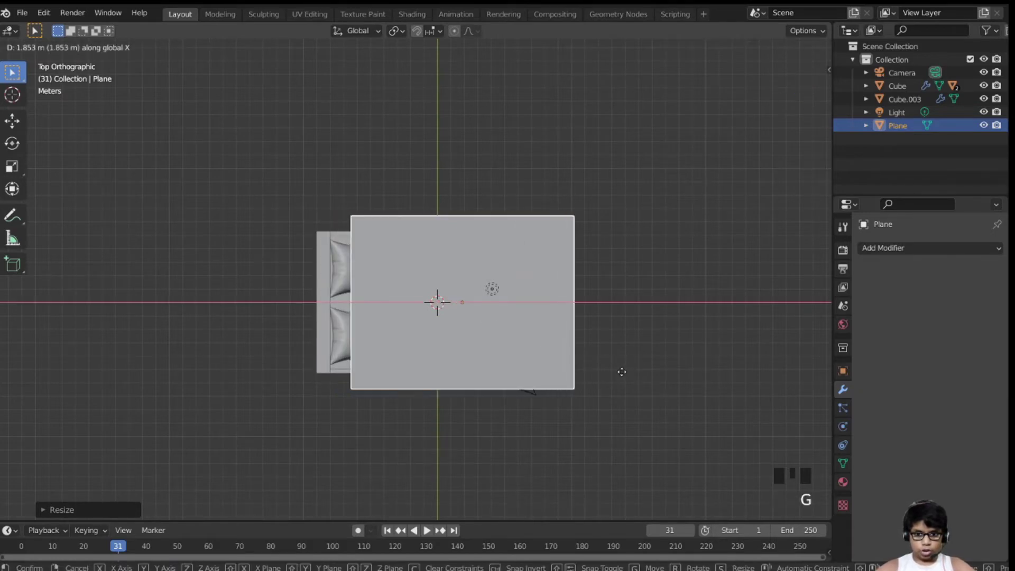
{"action": "left_click_drag", "start_coordinate": [625, 355], "coordinate": [605, 246]}
{"action": "scroll", "scroll_direction": "up", "scroll_amount": 3}
{"action": "key", "text": "KP_7"}
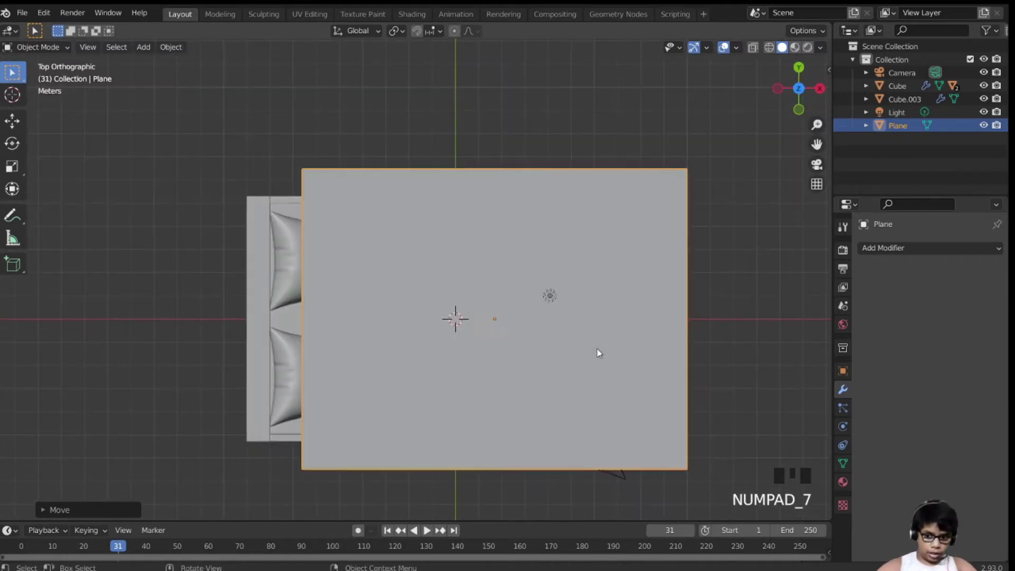
{"action": "key", "text": "s"}
{"action": "key", "text": "g"}
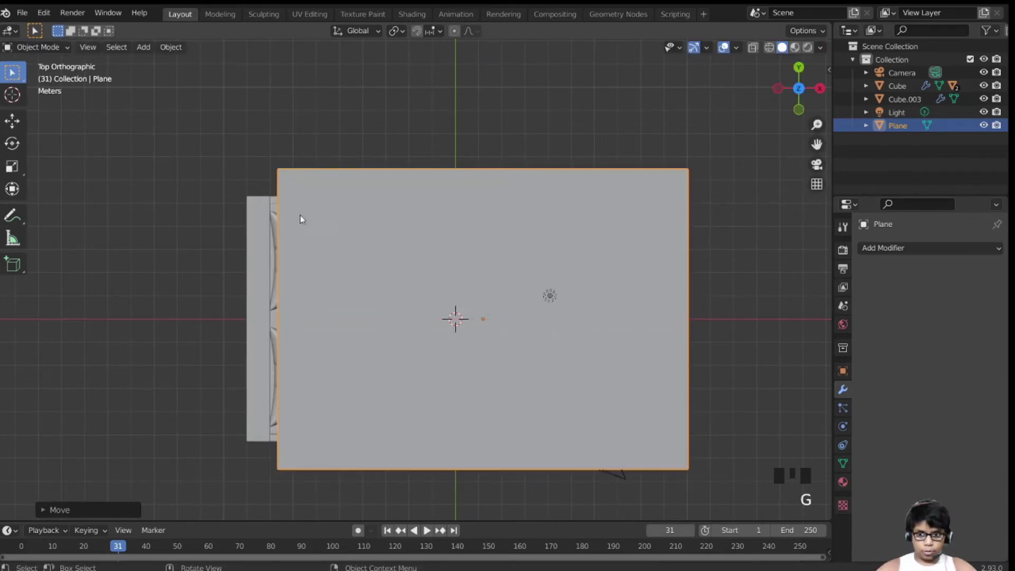
{"action": "key", "text": "KP_1"}
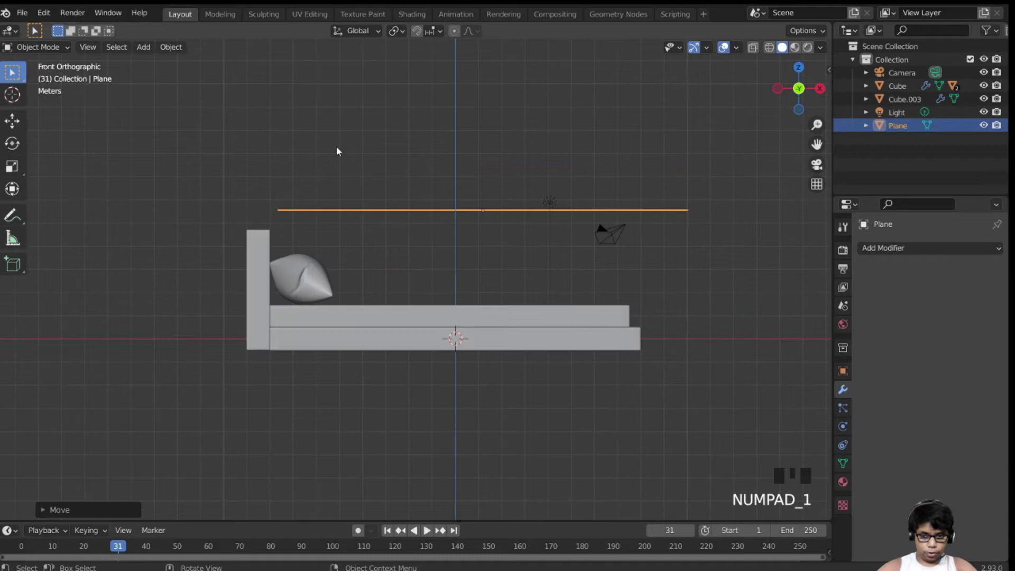
{"action": "scroll", "scroll_direction": "up", "scroll_amount": 3}
{"action": "left_click_drag", "start_coordinate": [264, 254], "coordinate": [347, 305]}
Subdivide the sheet plane in Edit Mode with 40 cuts into a dense grid
{"action": "key", "text": "Tab"}
{"action": "key", "text": "Tab"}
{"action": "key", "text": "Tab"}
{"action": "left_click_drag", "start_coordinate": [432, 219], "coordinate": [64, 503]}
{"action": "left_click_drag", "start_coordinate": [63, 504], "coordinate": [426, 406]}
Lift the sheet's headboard-end vertices with proportional editing for a soft upward curl
{"action": "key", "text": "2"}
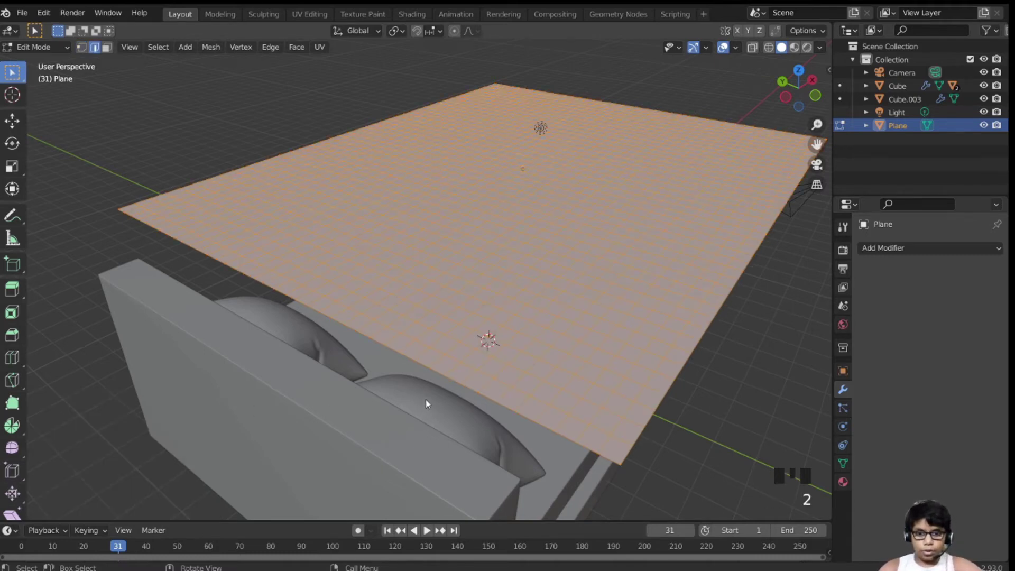
{"action": "left_click", "coordinate": [495, 403]}
{"action": "key", "text": "Tab"}
{"action": "key", "text": "Tab"}
{"action": "key", "text": "KP_3"}
{"action": "key", "text": "KP_Enter"}
{"action": "key", "text": "KP_1"}
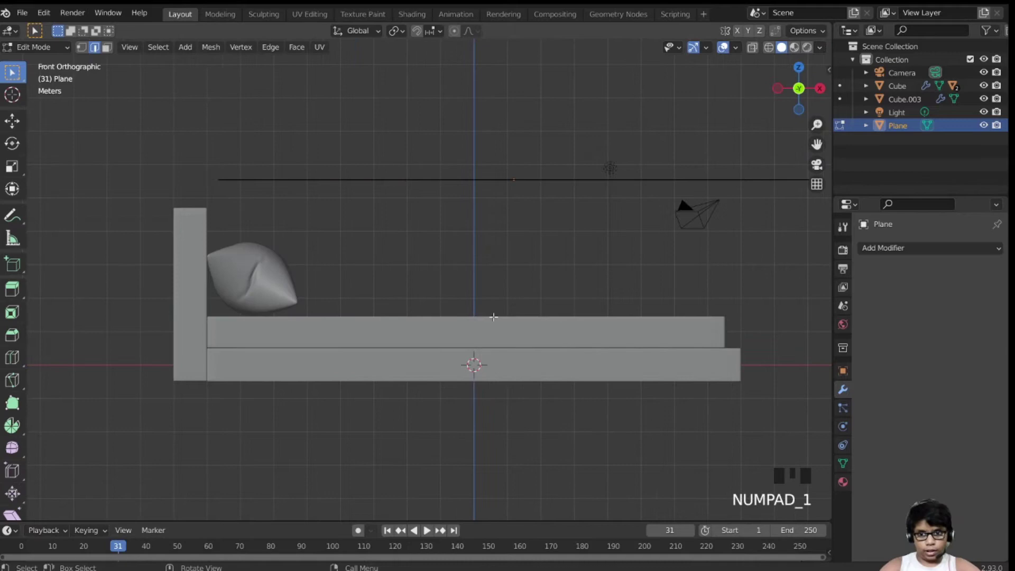
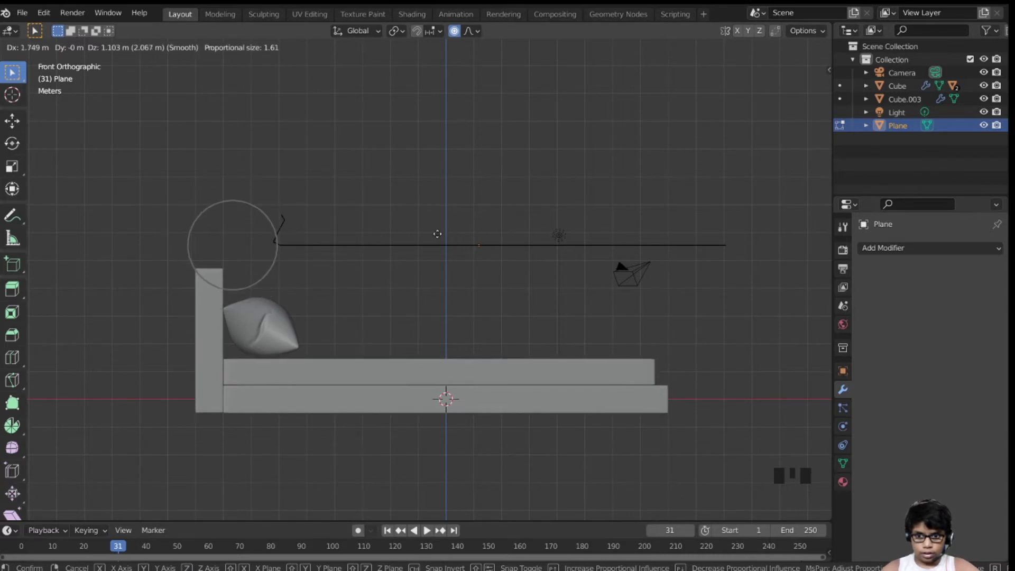
{"action": "key", "text": "g"}
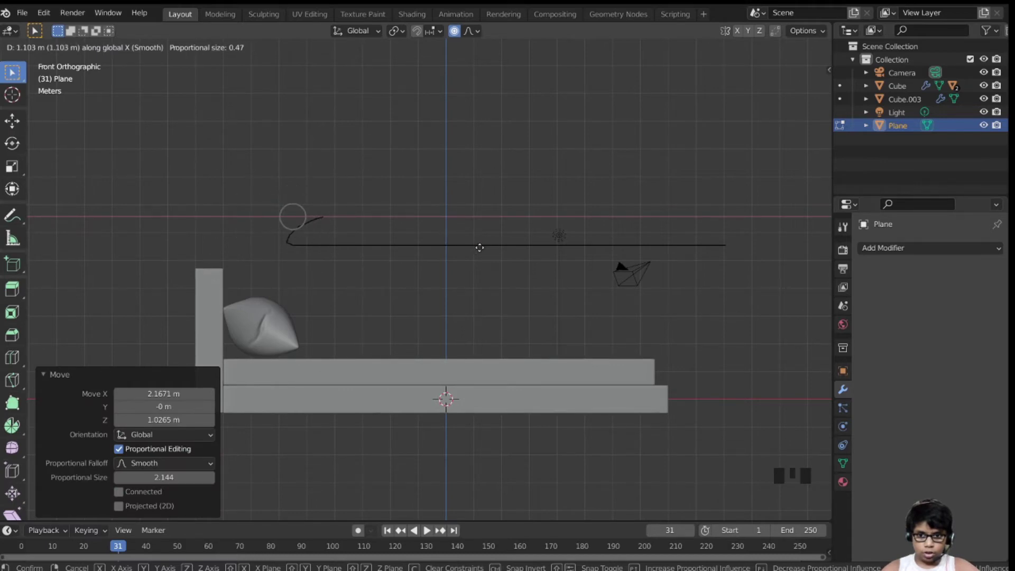
{"action": "key", "text": "Tab"}
{"action": "left_click_drag", "start_coordinate": [480, 263], "coordinate": [475, 450]}
Widen the sheet slightly along the bed's length in Object Mode from top view
{"action": "key", "text": "KP_7"}
{"action": "left_click_drag", "start_coordinate": [470, 433], "coordinate": [413, 316]}
{"action": "key", "text": "KP_1"}
{"action": "key", "text": "Tab"}
{"action": "key", "text": "Tab"}
{"action": "middle_click", "coordinate": [440, 263]}
{"action": "key", "text": "KP_7"}
{"action": "key", "text": "s"}
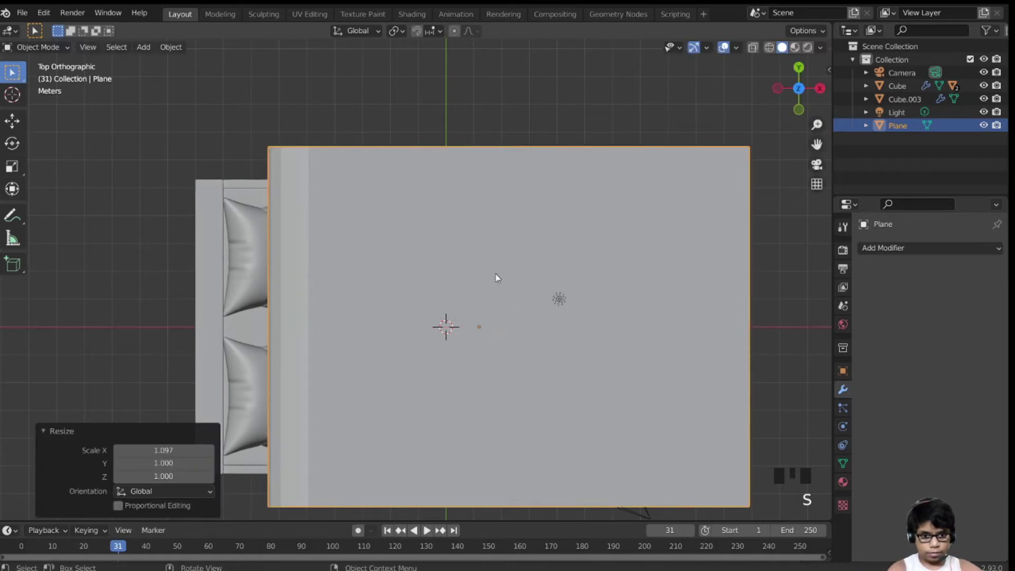
{"action": "key", "text": "g"}
Bend the sheet's curled end further in front view and check it in perspective
{"action": "key", "text": "KP_1"}
{"action": "key", "text": "Tab"}
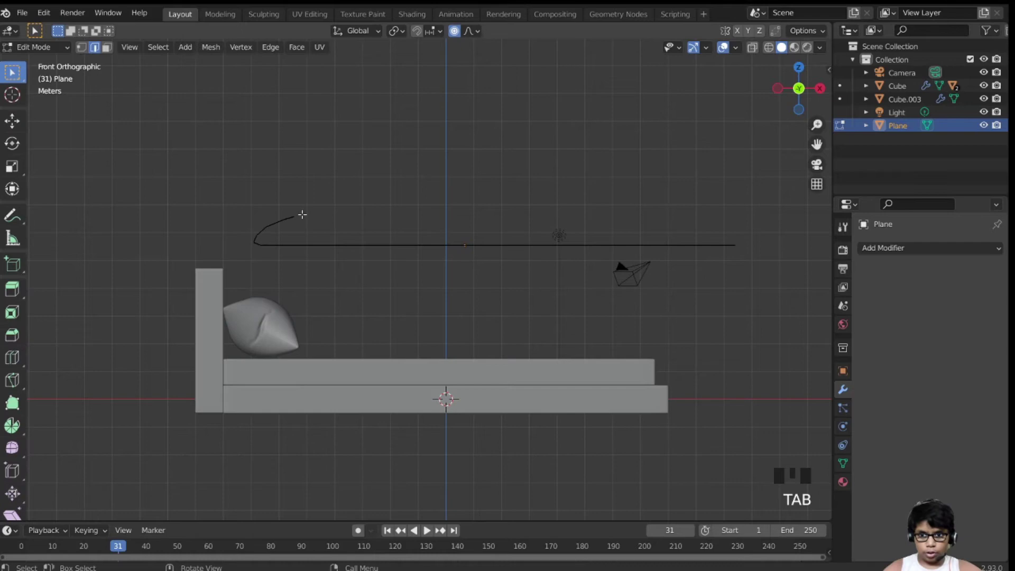
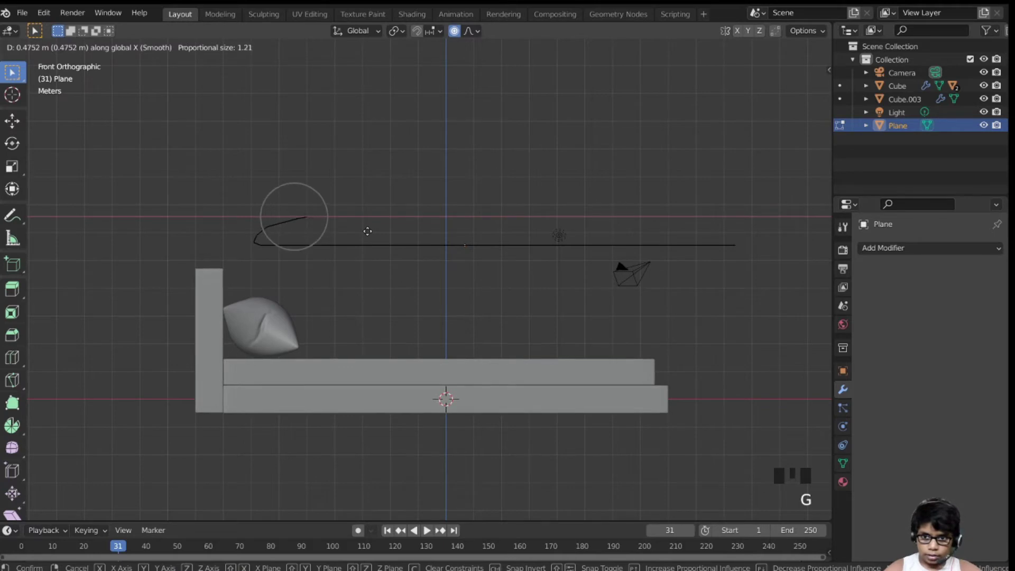
{"action": "key", "text": "Tab"}
{"action": "left_click_drag", "start_coordinate": [380, 256], "coordinate": [848, 435]}
{"action": "left_click", "coordinate": [848, 435]}
{"action": "left_click_drag", "start_coordinate": [891, 281], "coordinate": [495, 410]}
{"action": "left_click_drag", "start_coordinate": [495, 410], "coordinate": [442, 446]}
{"action": "scroll", "scroll_direction": "down", "scroll_amount": 3}
{"action": "left_click_drag", "start_coordinate": [297, 329], "coordinate": [273, 340]}
Select the mattress and enable Collision in its Physics settings
{"action": "left_click", "coordinate": [274, 340]}
{"action": "left_click", "coordinate": [950, 263]}
{"action": "left_click_drag", "start_coordinate": [923, 257], "coordinate": [682, 348]}
{"action": "key", "text": "ctrl+z"}
{"action": "left_click", "coordinate": [910, 267]}
Make the headboard a collision object and test-play the cloth simulation
{"action": "left_click_drag", "start_coordinate": [892, 267], "coordinate": [167, 303]}
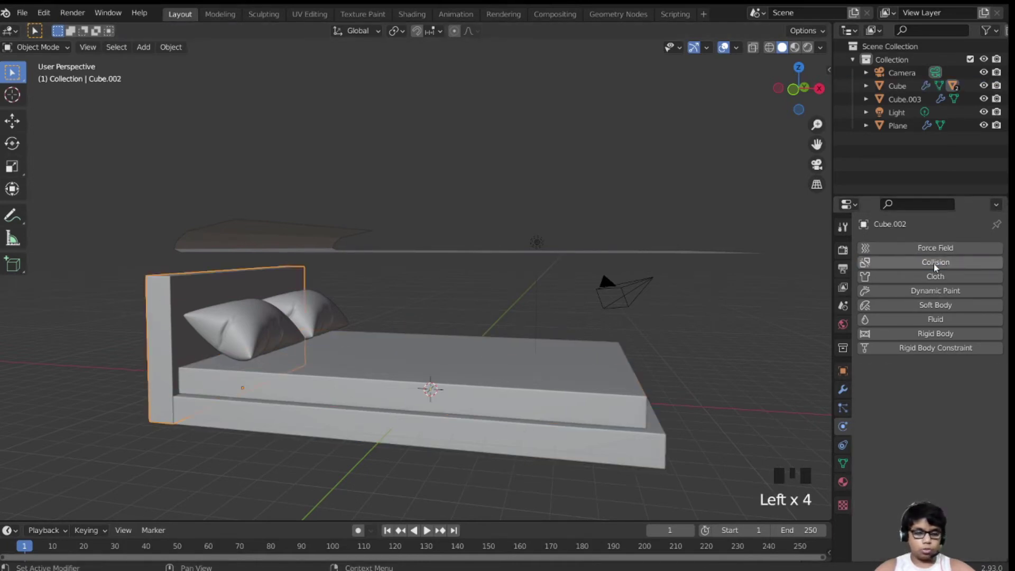
{"action": "left_click_drag", "start_coordinate": [938, 269], "coordinate": [617, 311]}
{"action": "key", "text": "shift+space"}
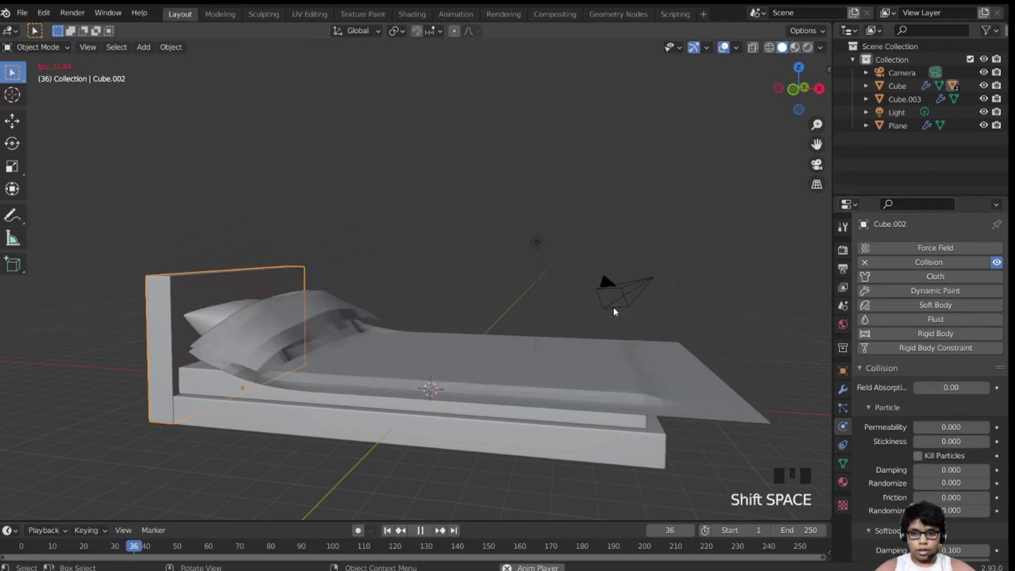
{"action": "key", "text": "shift+space"}
{"action": "key", "text": "shift+Left"}
Enable Self Collisions on the sheet cloth and replay so it drapes over the bed
{"action": "left_click", "coordinate": [610, 256]}
{"action": "scroll", "scroll_direction": "down", "scroll_amount": 3}
{"action": "left_click", "coordinate": [886, 260]}
{"action": "key", "text": "shift+space"}
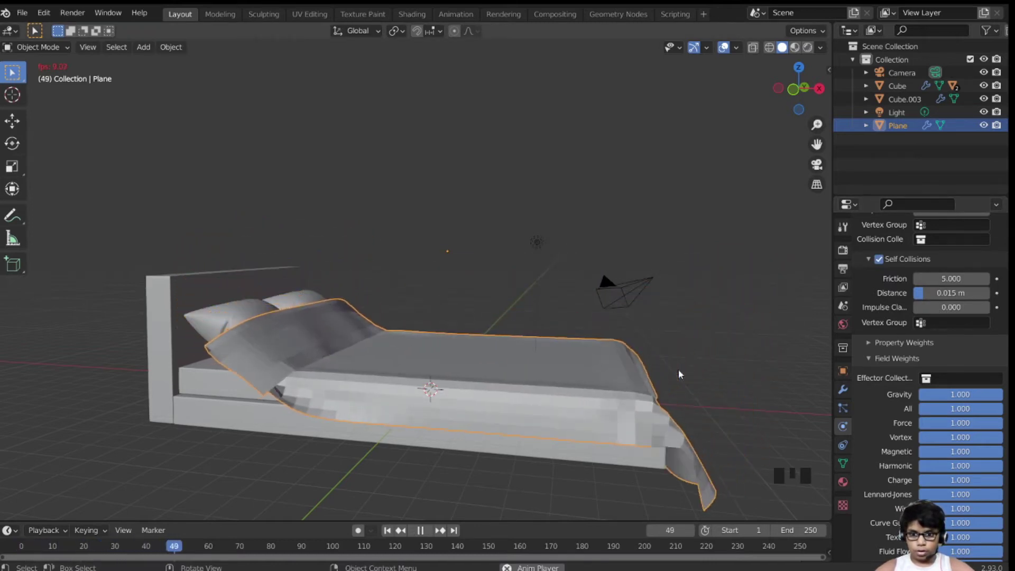
{"action": "key", "text": "shift+space"}
{"action": "left_click_drag", "start_coordinate": [689, 365], "coordinate": [750, 386]}
Back at frame 1 in top view, shrink the sheet slightly along the bed's length
{"action": "key", "text": "KP_7"}
{"action": "key", "text": "Tab"}
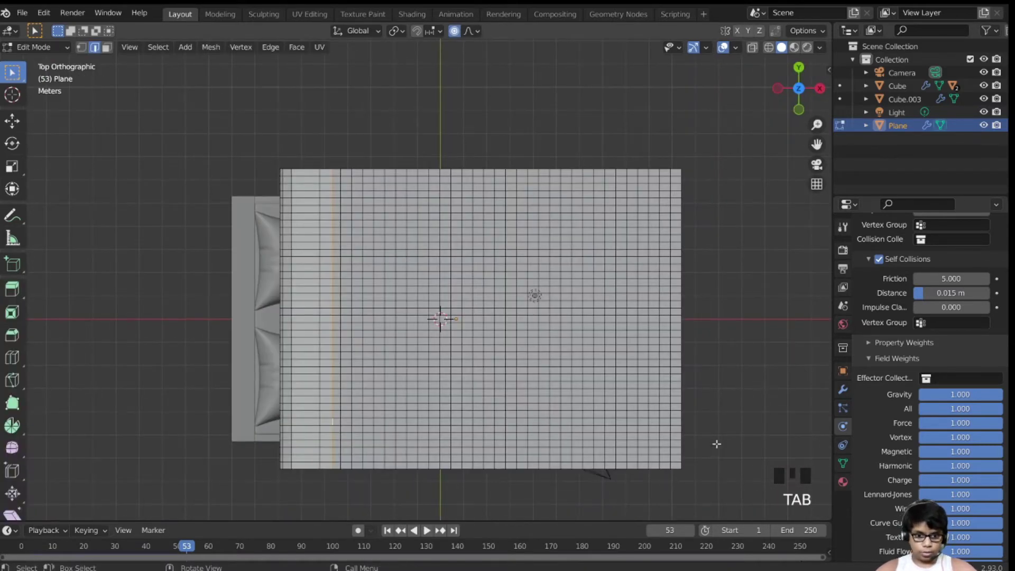
{"action": "scroll", "scroll_direction": "down", "scroll_amount": 3}
{"action": "scroll", "scroll_direction": "up", "scroll_amount": 3}
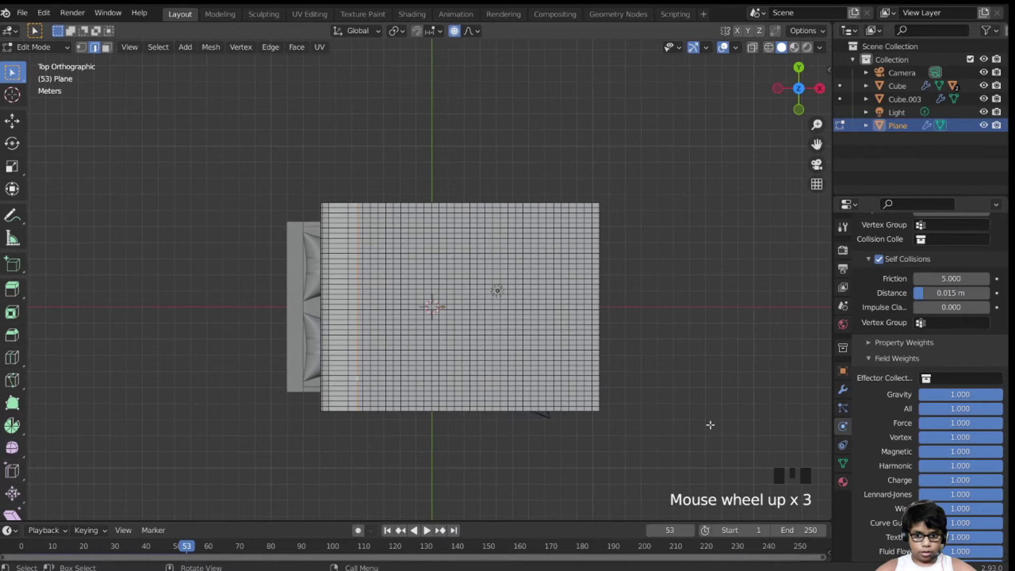
{"action": "key", "text": "Tab"}
{"action": "key", "text": "shift+Left"}
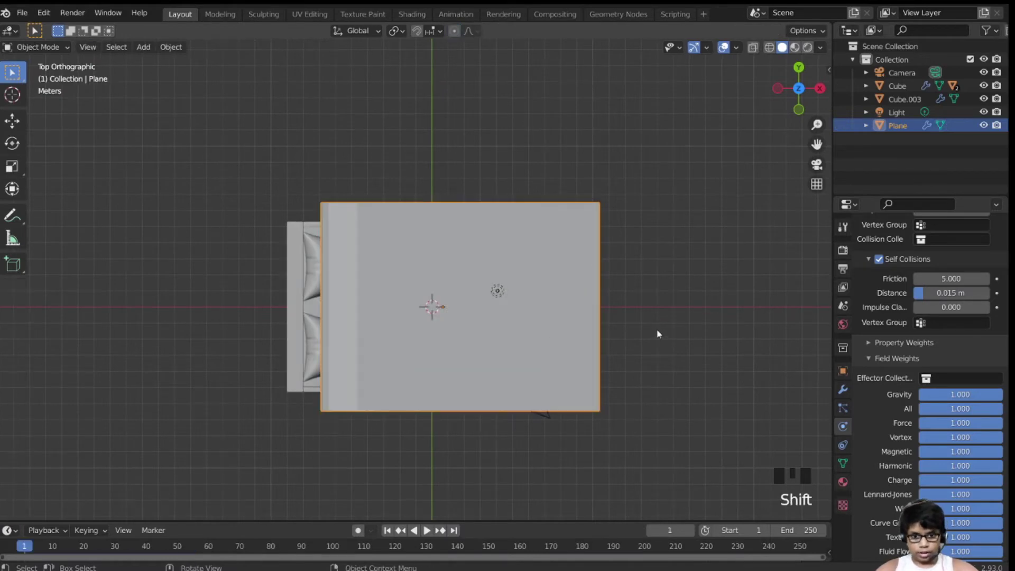
{"action": "key", "text": "s"}
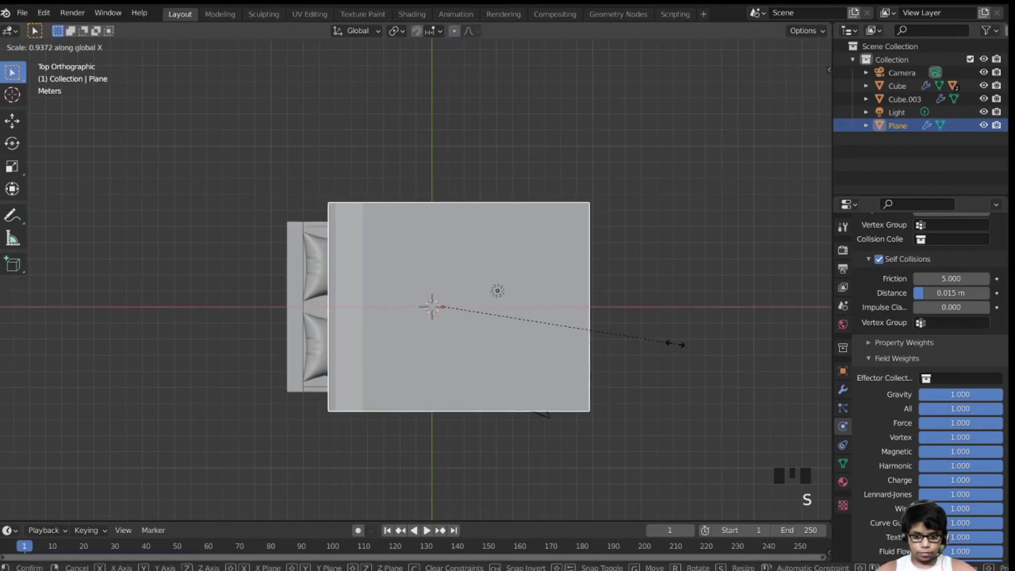
{"action": "key", "text": "s"}
Shrink the sheet slightly across the bed's width and slide it along the bed
{"action": "key", "text": "g"}
{"action": "key", "text": "shift+space"}
{"action": "left_click_drag", "start_coordinate": [642, 320], "coordinate": [579, 233]}
{"action": "key", "text": "shift+space"}
{"action": "left_click_drag", "start_coordinate": [579, 233], "coordinate": [593, 217]}
{"action": "scroll", "scroll_direction": "down", "scroll_amount": 3}
{"action": "scroll", "scroll_direction": "up", "scroll_amount": 3}
{"action": "key", "text": "KP_7"}
{"action": "key", "text": "s"}
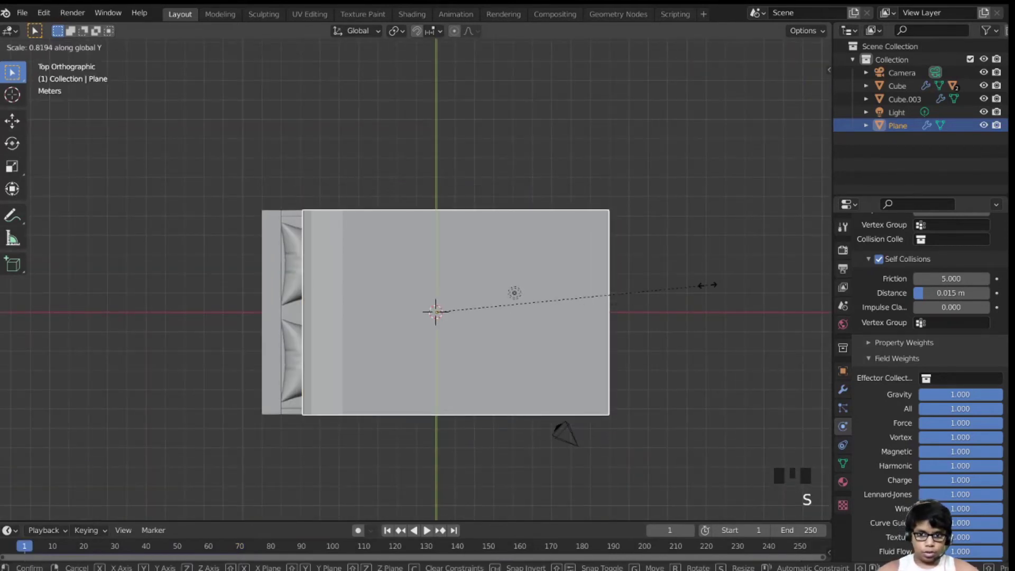
{"action": "key", "text": "s"}
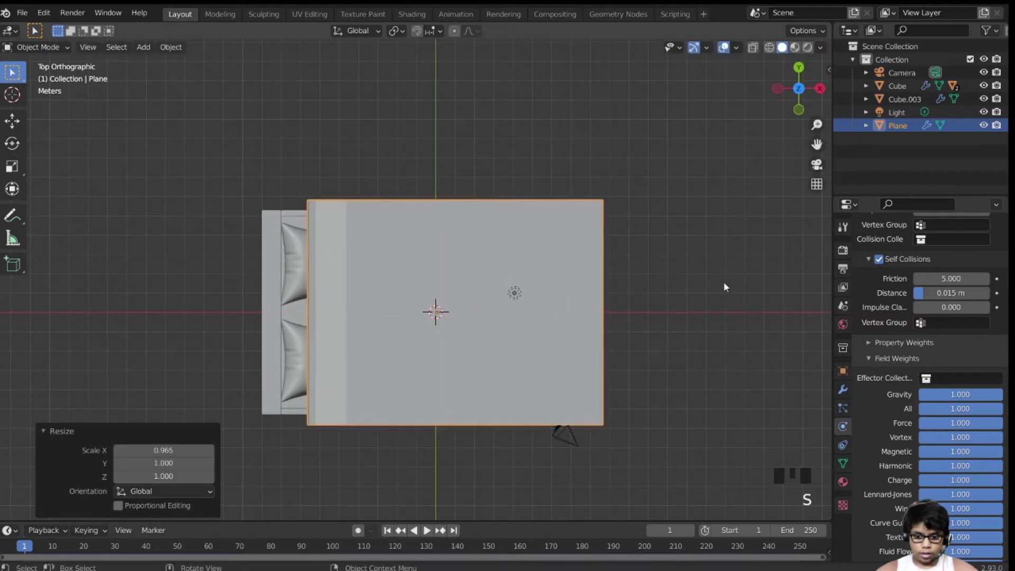
{"action": "key", "text": "g"}
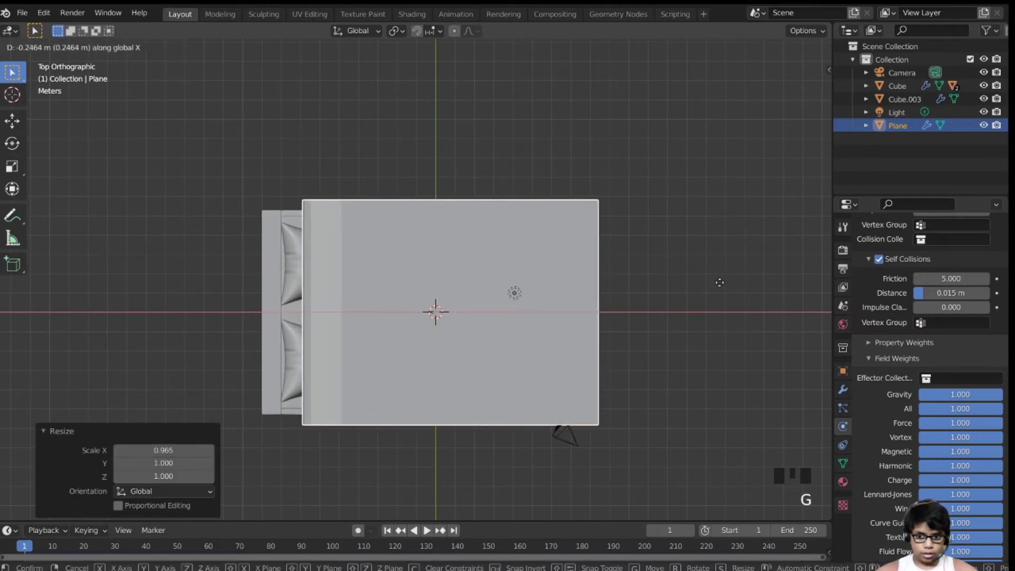
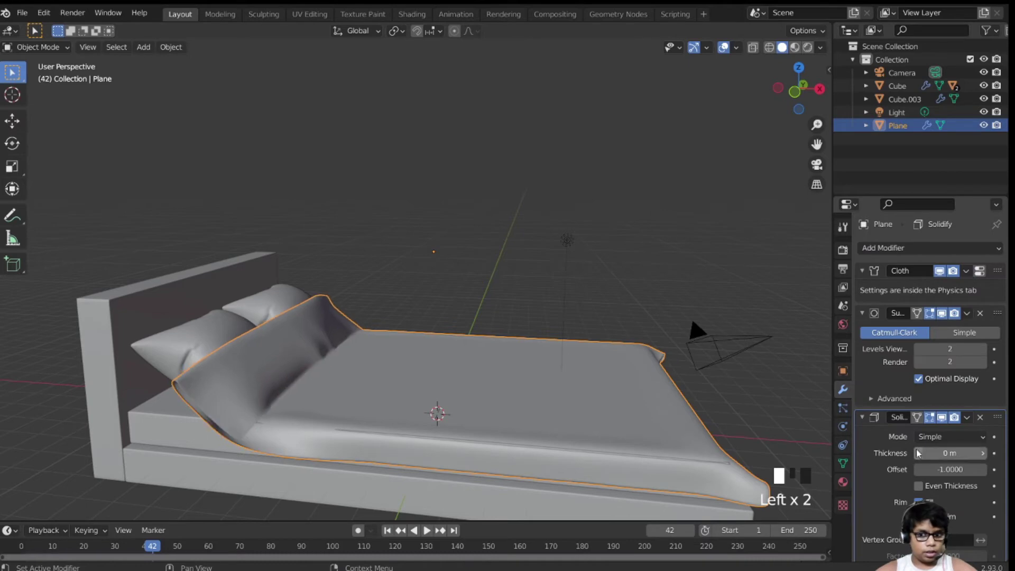
Replay the cloth simulation and scrub to frame 42 where the sheet drapes nicely
{"action": "left_click", "coordinate": [1001, 455]}
{"action": "left_click_drag", "start_coordinate": [934, 414], "coordinate": [934, 412]}
{"action": "middle_click", "coordinate": [934, 412]}
{"action": "scroll", "scroll_direction": "up", "scroll_amount": 3}
{"action": "left_click_drag", "start_coordinate": [415, 266], "coordinate": [395, 297]}
{"action": "key", "text": "shift+Left"}
{"action": "key", "text": "shift+space"}
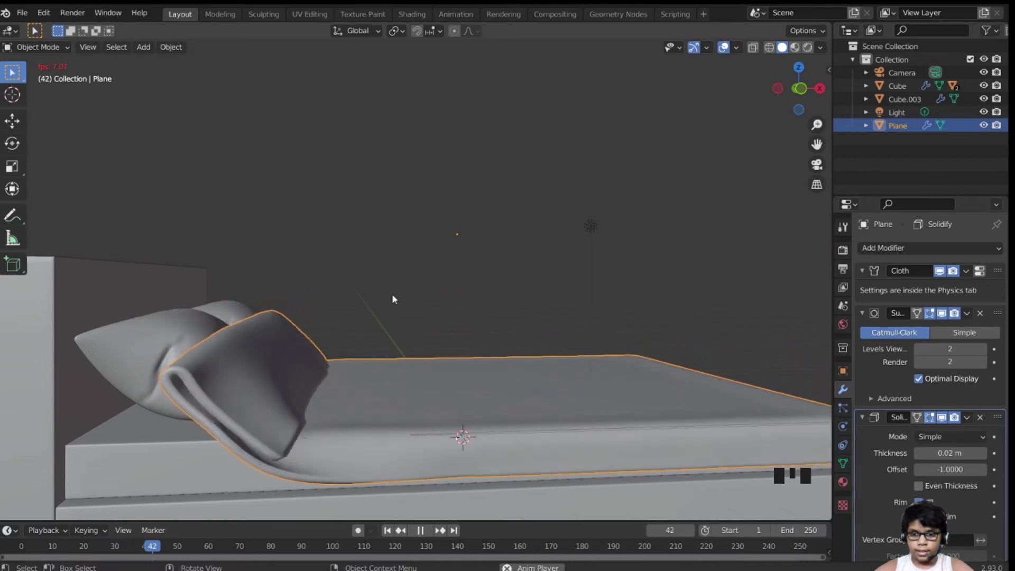
{"action": "key", "text": "shift+space"}
{"action": "key", "text": "Left"}
{"action": "key", "text": "Left"}
{"action": "key", "text": "Left"}
{"action": "key", "text": "Left"}
{"action": "key", "text": "Left"}
{"action": "key", "text": "Left"}
{"action": "key", "text": "Right"}
{"action": "key", "text": "Right"}
{"action": "scroll", "scroll_direction": "down", "scroll_amount": 3}
{"action": "left_click_drag", "start_coordinate": [389, 267], "coordinate": [926, 291]}
{"action": "left_click", "coordinate": [926, 291]}
Apply the sheet's Cloth, Subdivision and Solidify modifiers so its folds and thickness are permanent
{"action": "key", "text": "ctrl+a"}
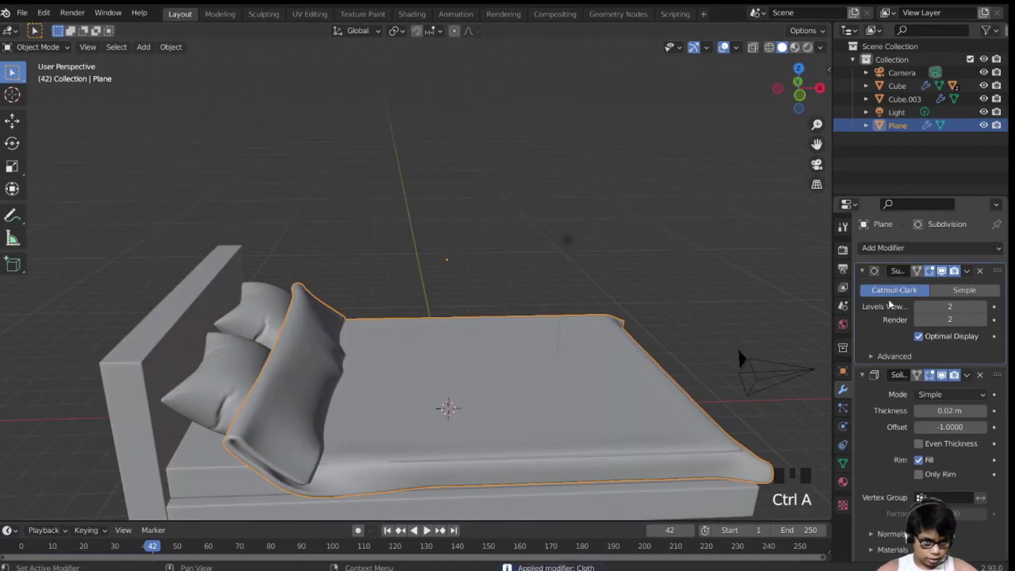
{"action": "key", "text": "ctrl+a"}
{"action": "key", "text": "ctrl+a"}
{"action": "left_click", "coordinate": [247, 320]}
{"action": "left_click", "coordinate": [259, 314]}
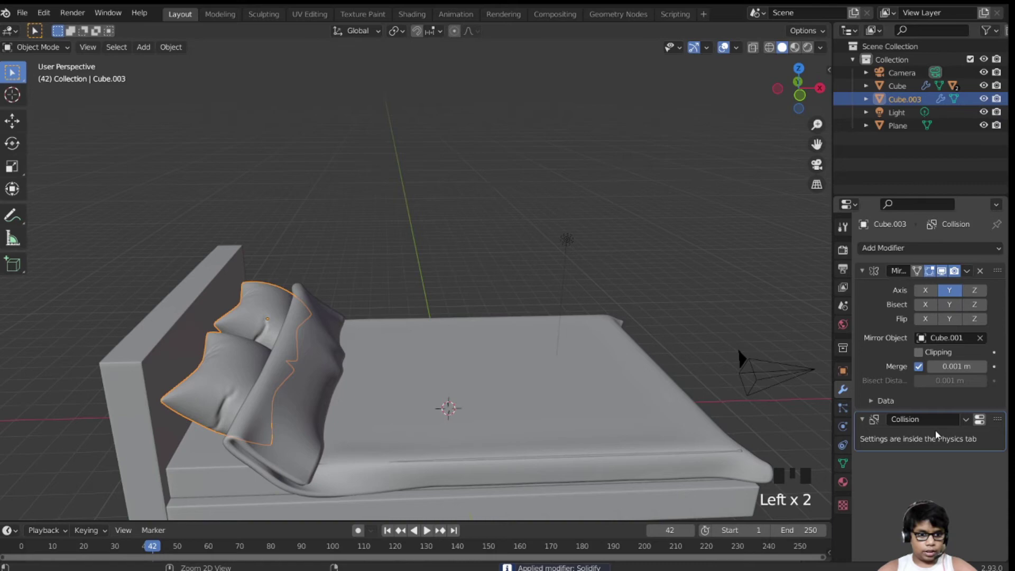
{"action": "key", "text": "ctrl+a"}
{"action": "left_click", "coordinate": [653, 484]}
{"action": "left_click", "coordinate": [178, 462]}
{"action": "key", "text": "ctrl+a"}
Apply the mattress cube's Subdivision modifier permanently and view the bed from the front
{"action": "left_click", "coordinate": [610, 509]}
{"action": "key", "text": "ctrl+a"}
{"action": "key", "text": "ctrl+a"}
{"action": "key", "text": "ctrl+z"}
{"action": "key", "text": "ctrl+a"}
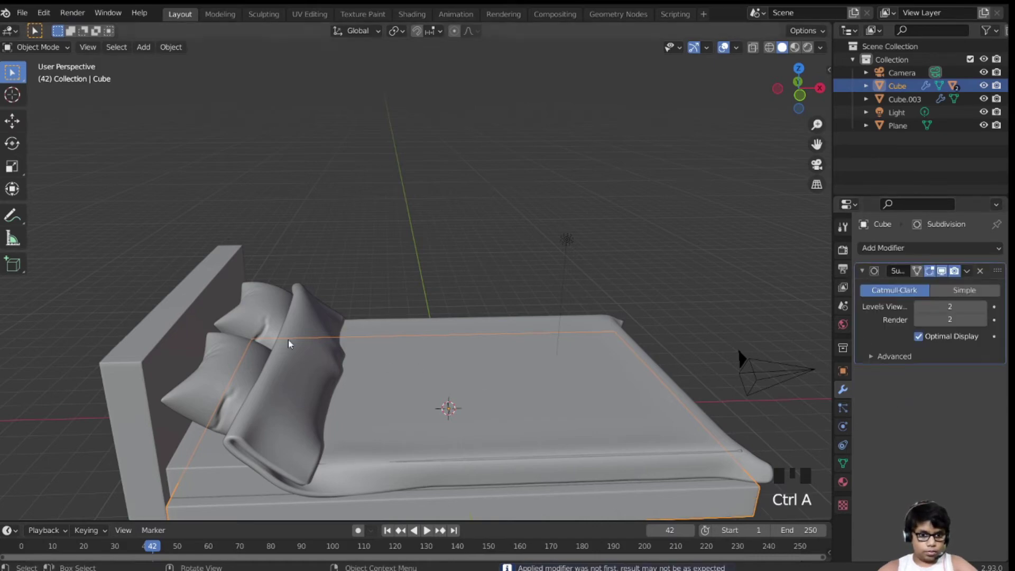
{"action": "left_click", "coordinate": [143, 369]}
{"action": "key", "text": "ctrl+a"}
{"action": "scroll", "scroll_direction": "down", "scroll_amount": 3}
{"action": "scroll", "scroll_direction": "up", "scroll_amount": 3}
{"action": "left_click_drag", "start_coordinate": [643, 310], "coordinate": [564, 205]}
{"action": "left_click", "coordinate": [564, 206]}
{"action": "key", "text": "KP_1"}
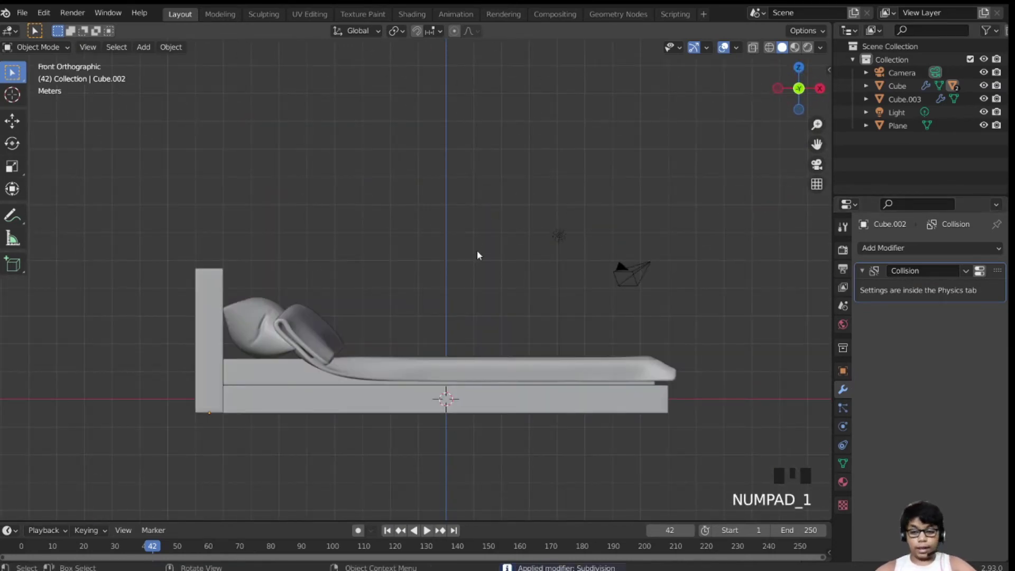
Add a cylinder and scale it into a thin, short bed leg
{"action": "key", "text": "shift+a"}
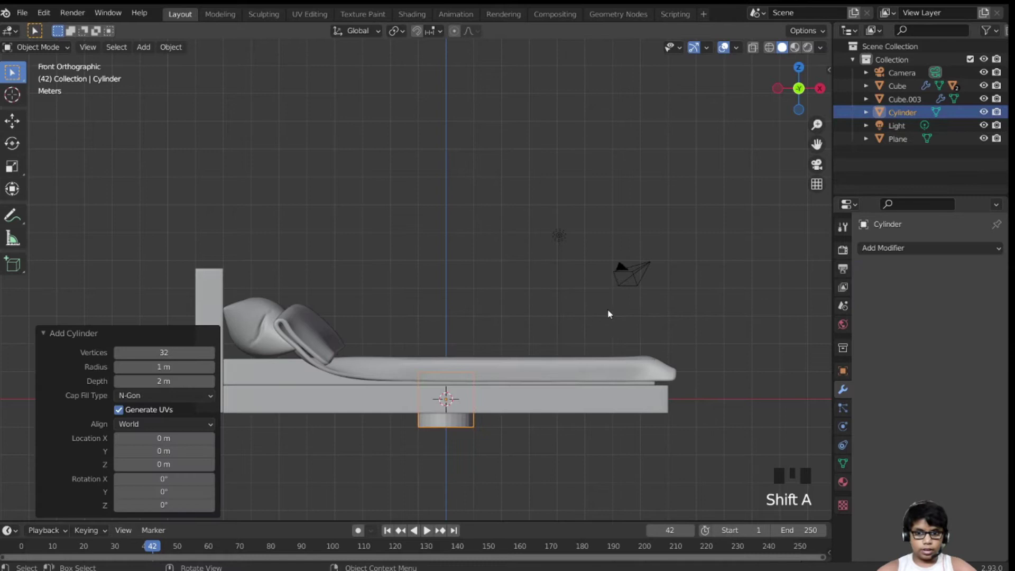
{"action": "key", "text": "s"}
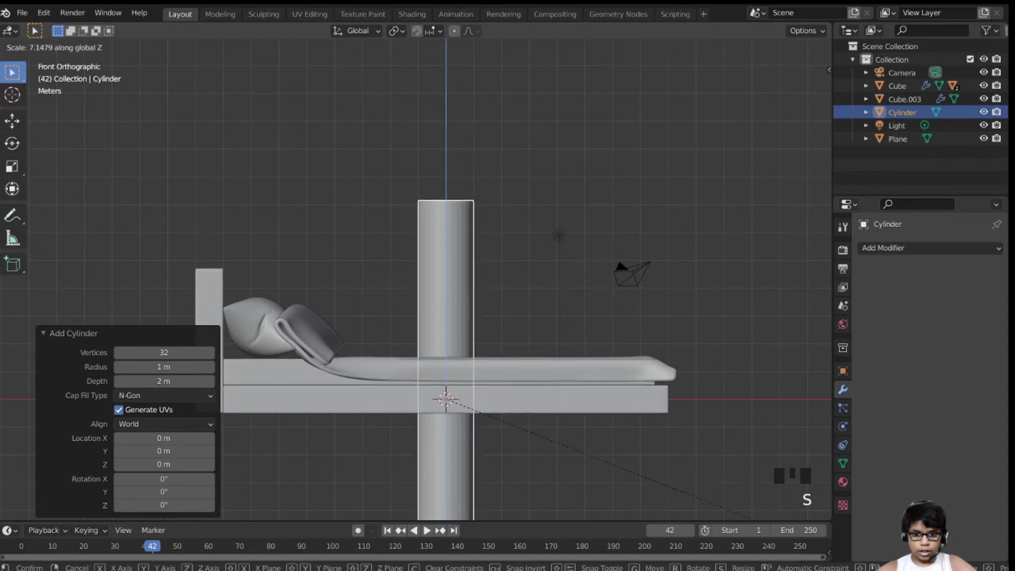
{"action": "scroll", "scroll_direction": "down", "scroll_amount": 3}
{"action": "key", "text": "s"}
{"action": "scroll", "scroll_direction": "up", "scroll_amount": 3}
{"action": "left_click_drag", "start_coordinate": [527, 270], "coordinate": [572, 221]}
{"action": "key", "text": "s"}
Place the leg under the headboard end and duplicate it along X to the foot end
{"action": "key", "text": "g"}
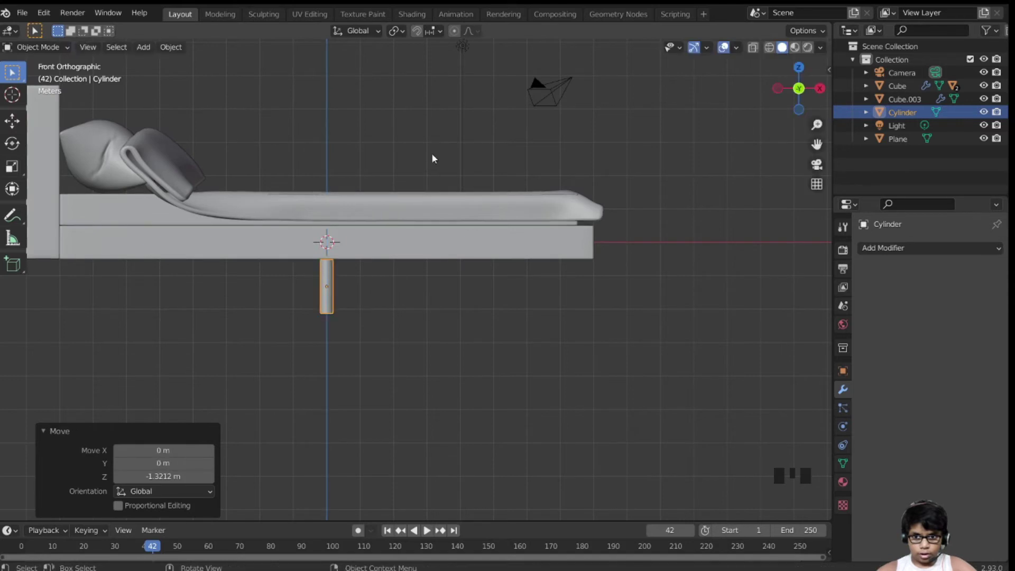
{"action": "left_click_drag", "start_coordinate": [438, 187], "coordinate": [560, 182]}
{"action": "key", "text": "g"}
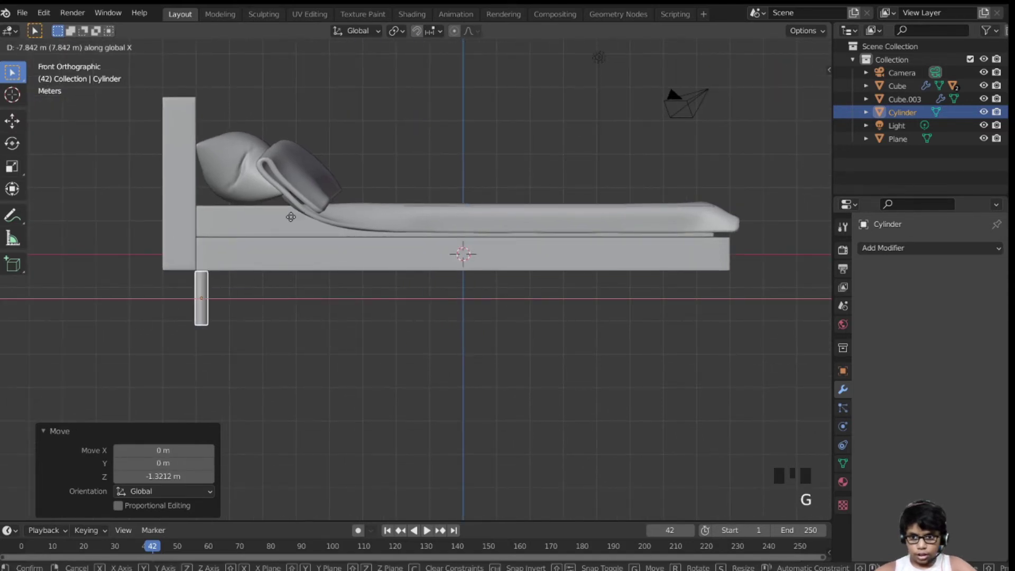
{"action": "key", "text": "shift+d"}
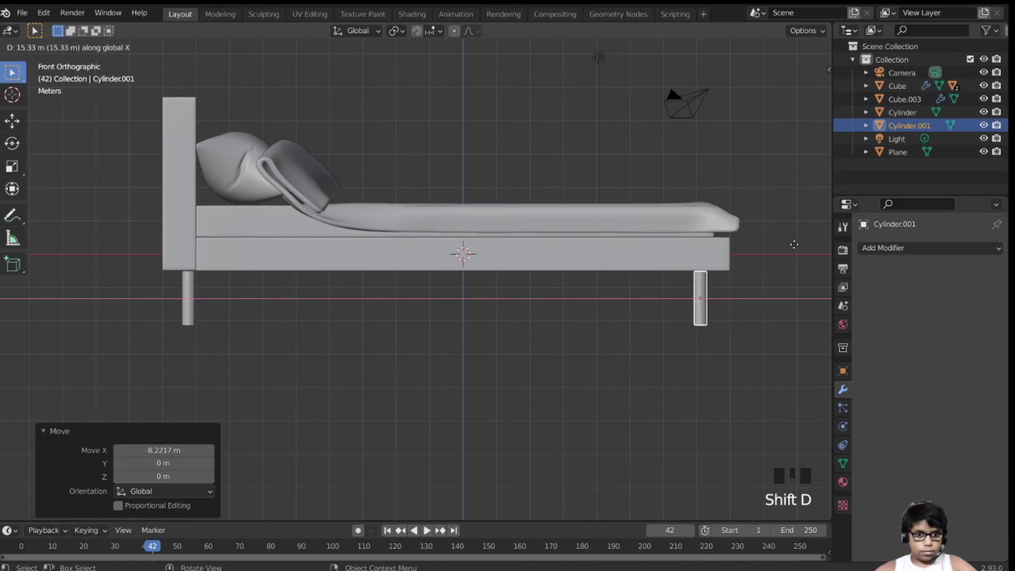
{"action": "key", "text": "KP_7"}
{"action": "scroll", "scroll_direction": "down", "scroll_amount": 3}
{"action": "scroll", "scroll_direction": "up", "scroll_amount": 3}
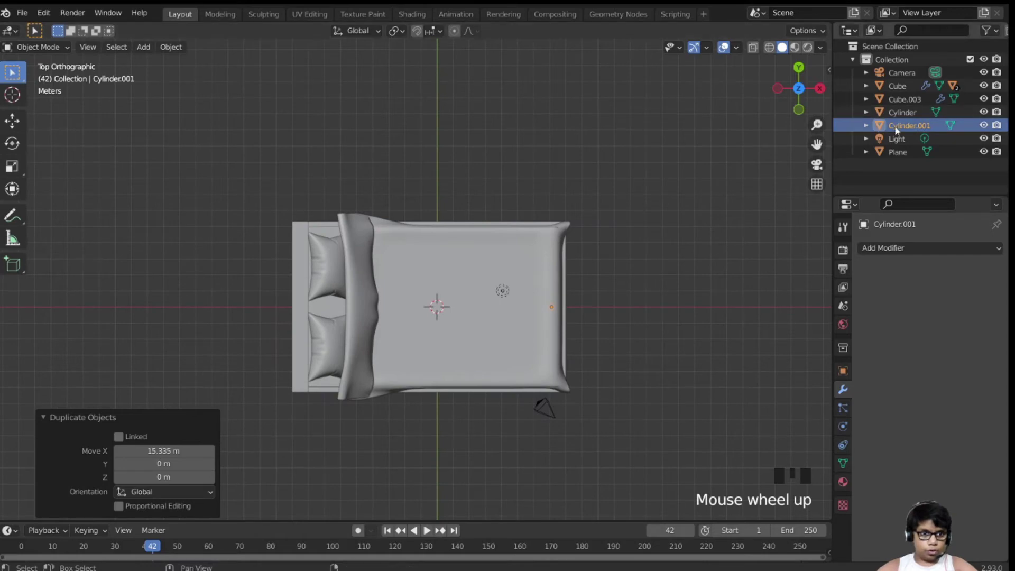
Select both legs and duplicate them along Y to the bed's opposite side
{"action": "left_click", "coordinate": [908, 123]}
{"action": "key", "text": "y"}
{"action": "key", "text": "ctrl+z"}
{"action": "key", "text": "shift+z"}
{"action": "key", "text": "shift+z"}
{"action": "key", "text": "ctrl+shift+z"}
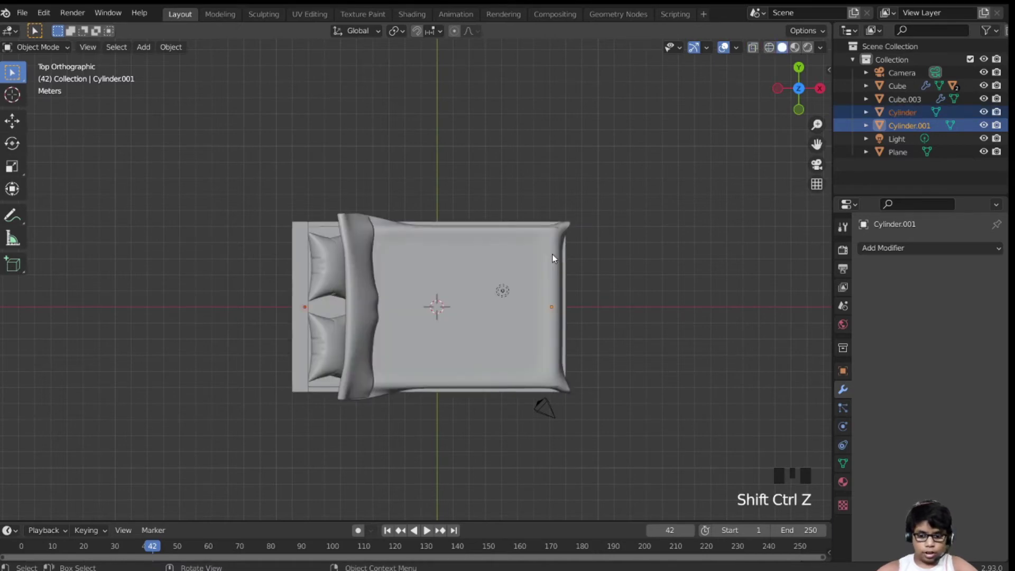
{"action": "key", "text": "g"}
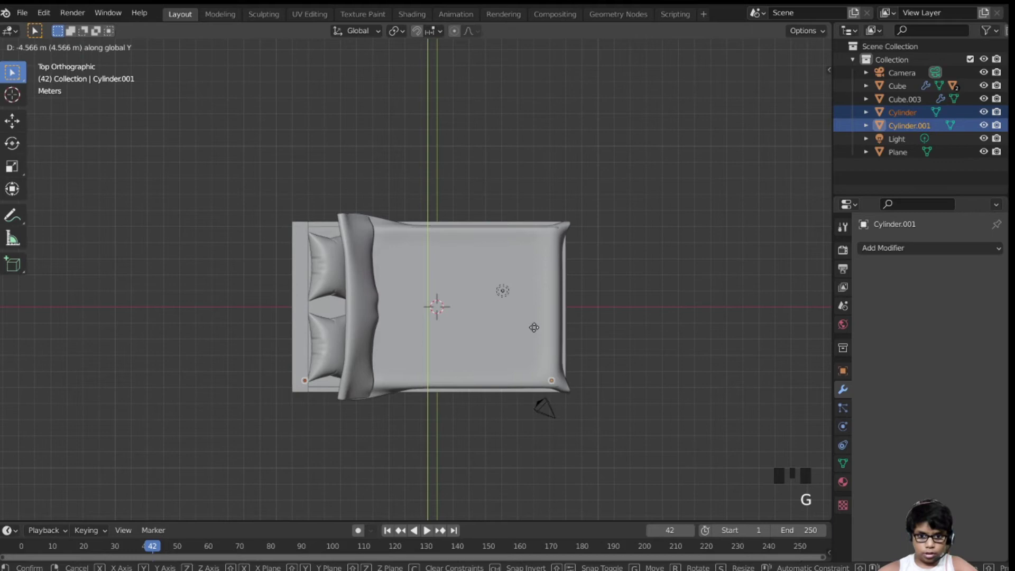
{"action": "key", "text": "shift+d"}
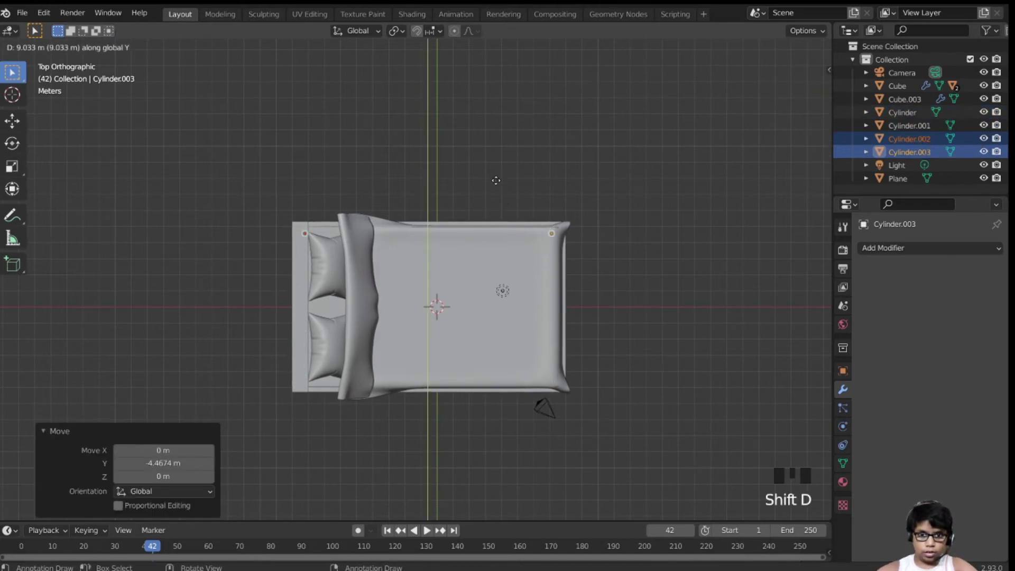
Orbit around the bed to check all four legs sit beneath the frame corners
{"action": "left_click_drag", "start_coordinate": [674, 187], "coordinate": [539, 396]}
{"action": "left_click", "coordinate": [539, 395]}
{"action": "left_click_drag", "start_coordinate": [539, 395], "coordinate": [627, 444]}
{"action": "scroll", "scroll_direction": "up", "scroll_amount": 3}
{"action": "left_click", "coordinate": [553, 352]}
{"action": "left_click", "coordinate": [593, 312]}
{"action": "left_click_drag", "start_coordinate": [535, 337], "coordinate": [607, 295]}
{"action": "left_click", "coordinate": [606, 295]}
{"action": "left_click", "coordinate": [567, 236]}
{"action": "left_click", "coordinate": [329, 319]}
{"action": "left_click", "coordinate": [224, 278]}
{"action": "left_click", "coordinate": [539, 66]}
{"action": "left_click_drag", "start_coordinate": [542, 95], "coordinate": [526, 150]}
{"action": "left_click", "coordinate": [525, 150]}
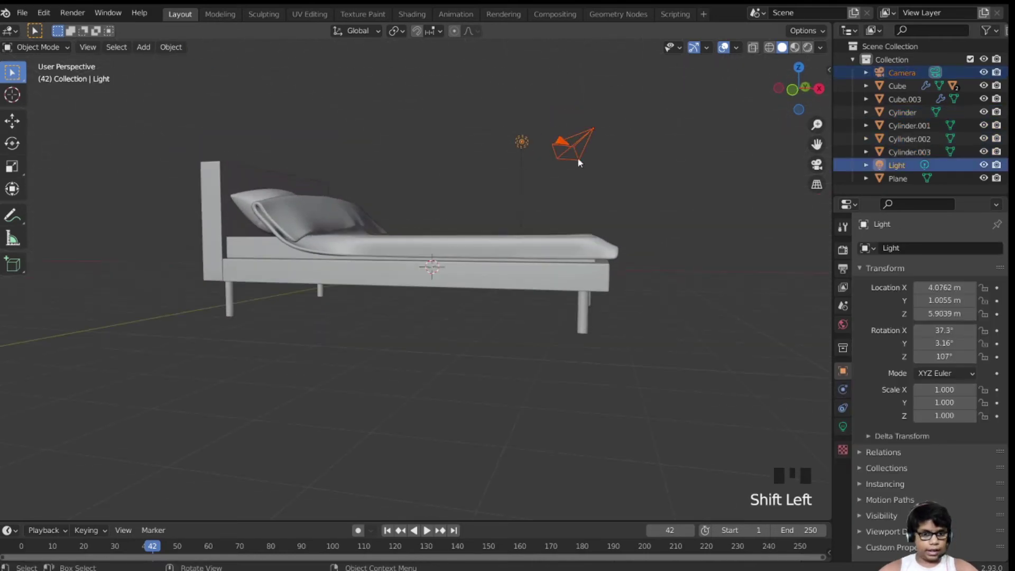
Select all bed parts with the frame cube active and parent them to it
{"action": "key", "text": "ctrl+i"}
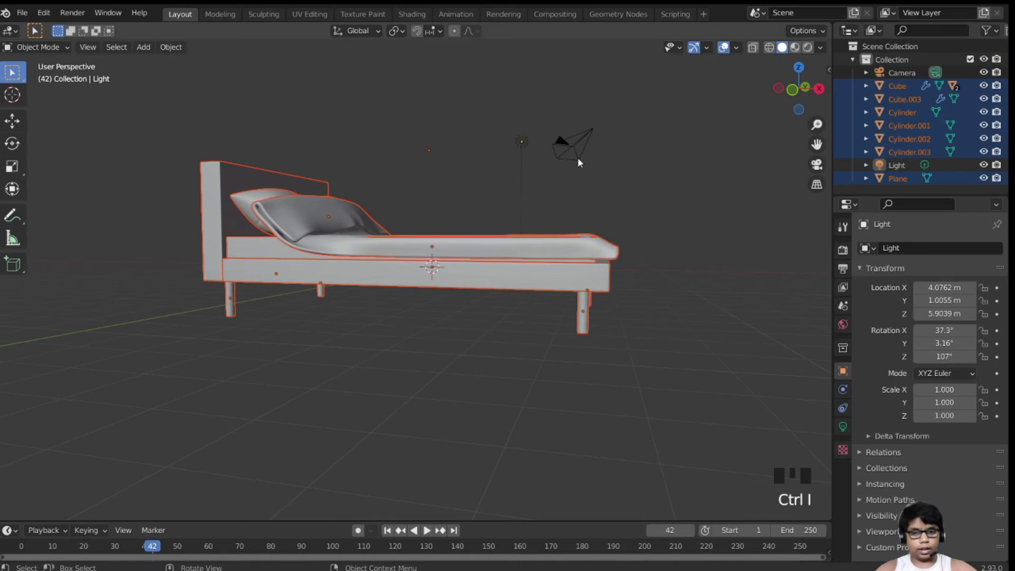
{"action": "left_click", "coordinate": [313, 270]}
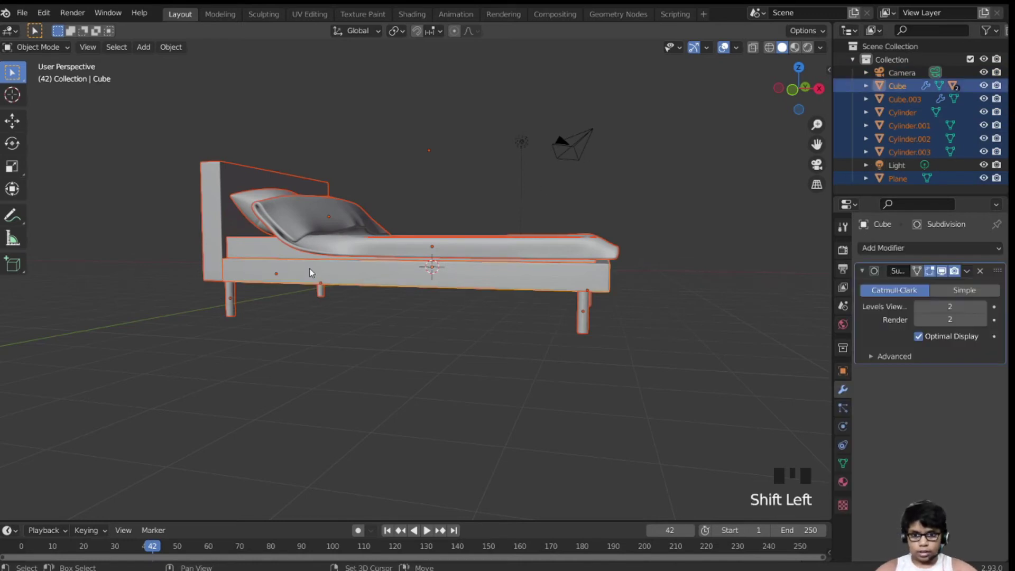
{"action": "key", "text": "ctrl+p"}
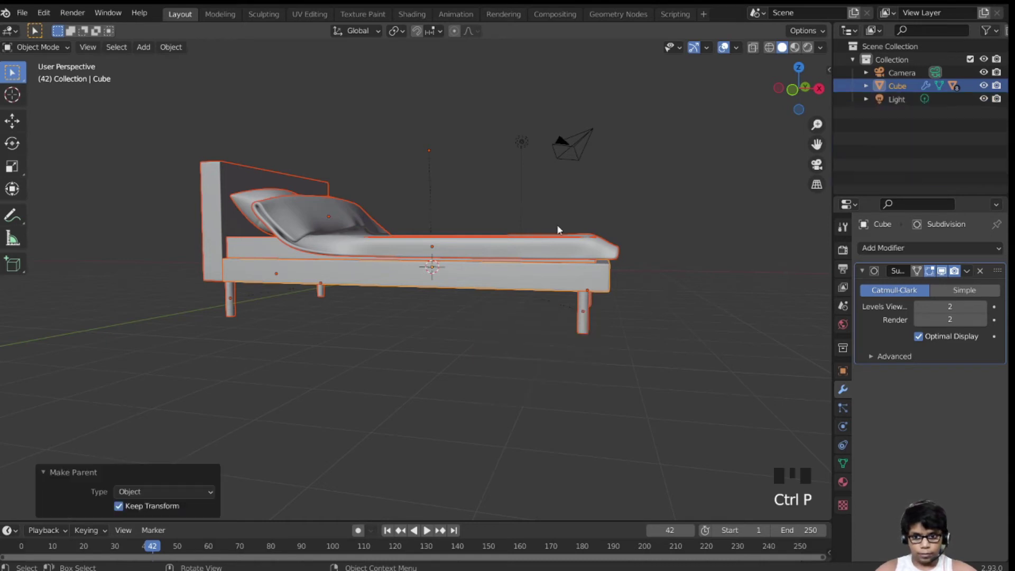
In front view, raise the bed frame along Z so the legs rest on the ground
{"action": "left_click", "coordinate": [523, 284]}
{"action": "key", "text": "g"}
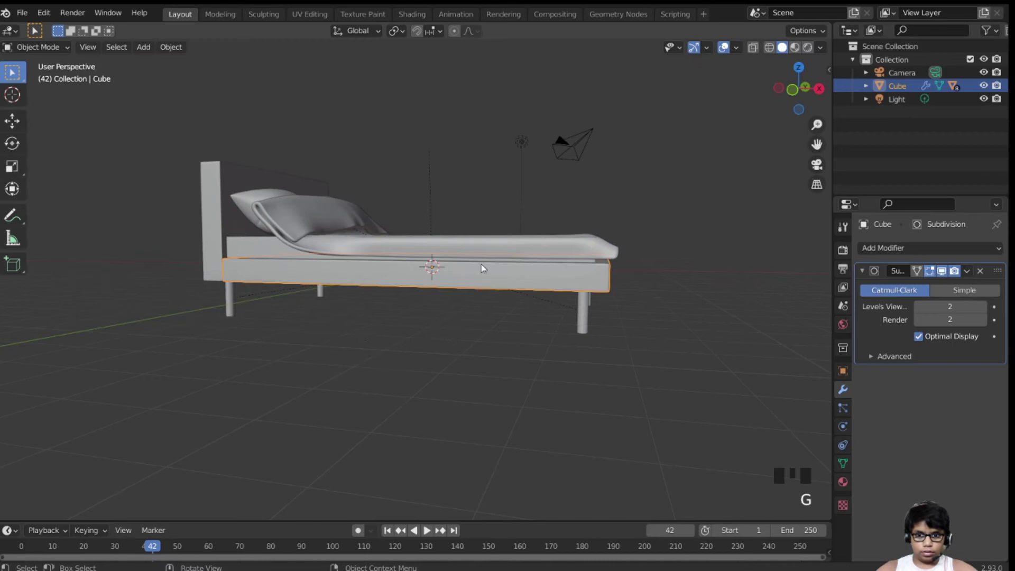
{"action": "key", "text": "KP_1"}
{"action": "scroll", "scroll_direction": "up", "scroll_amount": 3}
{"action": "key", "text": "shift+a"}
Add a plane and scale it up greatly into a floor beneath the bed
{"action": "key", "text": "d"}
{"action": "key", "text": "s"}
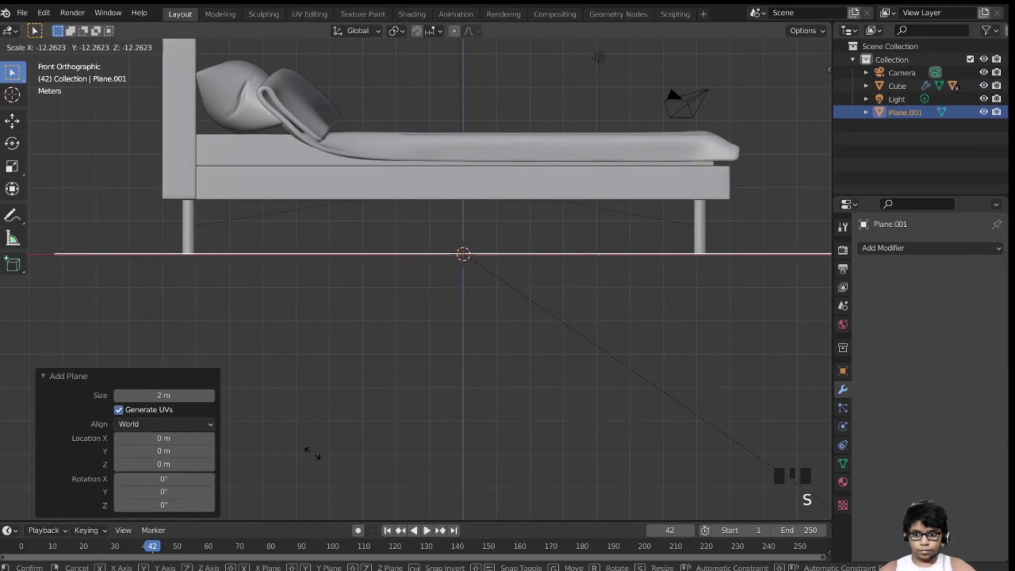
{"action": "scroll", "scroll_direction": "down", "scroll_amount": 3}
{"action": "key", "text": "s"}
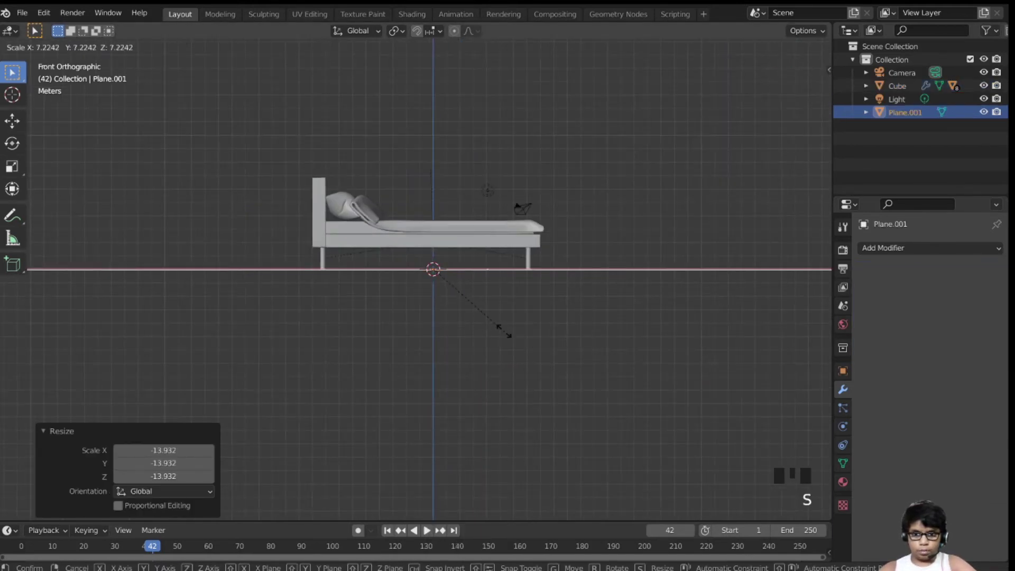
{"action": "key", "text": "ctrl+z"}
{"action": "key", "text": "s"}
Orbit around the scene, then look through the scene camera
{"action": "left_click", "coordinate": [484, 268]}
{"action": "middle_click", "coordinate": [484, 268]}
{"action": "scroll", "scroll_direction": "down", "scroll_amount": 3}
{"action": "left_click_drag", "start_coordinate": [478, 279], "coordinate": [393, 314]}
{"action": "scroll", "scroll_direction": "up", "scroll_amount": 3}
{"action": "scroll", "scroll_direction": "down", "scroll_amount": 3}
{"action": "scroll", "scroll_direction": "up", "scroll_amount": 3}
{"action": "middle_click", "coordinate": [393, 312]}
{"action": "scroll", "scroll_direction": "down", "scroll_amount": 3}
{"action": "scroll", "scroll_direction": "up", "scroll_amount": 3}
{"action": "key", "text": "ctrl+alt+KP_0"}
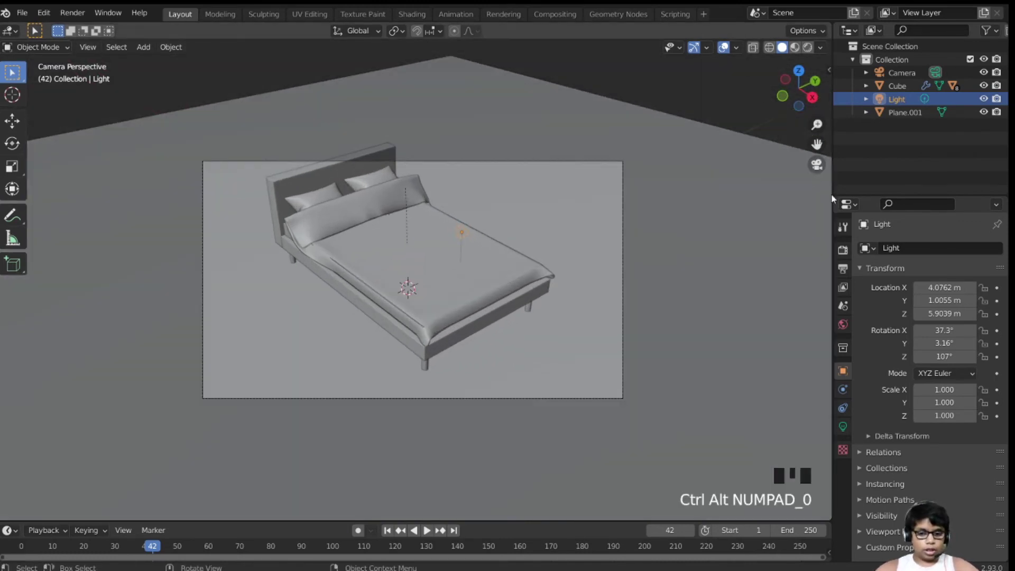
Enable Lock Camera to View in the sidebar's View settings
{"action": "key", "text": "n"}
{"action": "key", "text": "n"}
{"action": "left_click", "coordinate": [827, 136]}
{"action": "left_click", "coordinate": [754, 234]}
{"action": "key", "text": "n"}
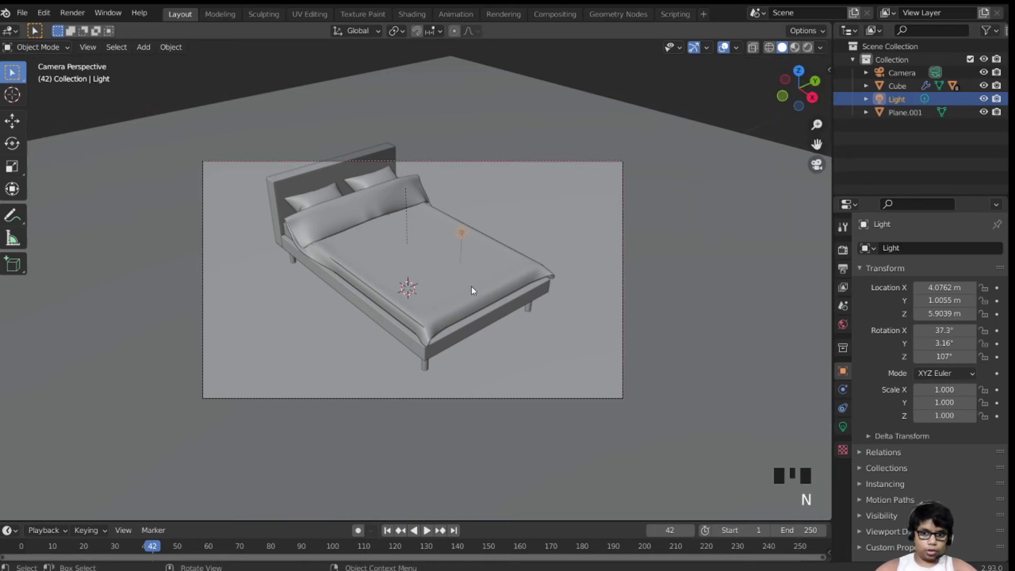
Pull the camera back to frame the whole bed, then delete the default light
{"action": "left_click_drag", "start_coordinate": [470, 288], "coordinate": [461, 305]}
{"action": "scroll", "scroll_direction": "down", "scroll_amount": 3}
{"action": "left_click_drag", "start_coordinate": [461, 305], "coordinate": [484, 290]}
{"action": "scroll", "scroll_direction": "up", "scroll_amount": 3}
{"action": "left_click_drag", "start_coordinate": [483, 290], "coordinate": [467, 305]}
{"action": "scroll", "scroll_direction": "down", "scroll_amount": 3}
{"action": "left_click_drag", "start_coordinate": [467, 304], "coordinate": [459, 300]}
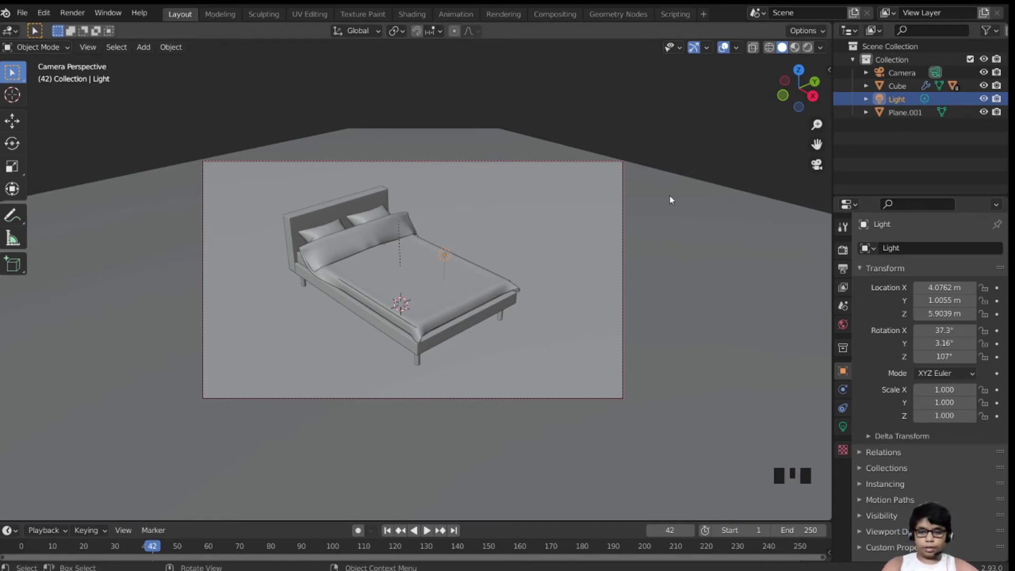
{"action": "key", "text": "q"}
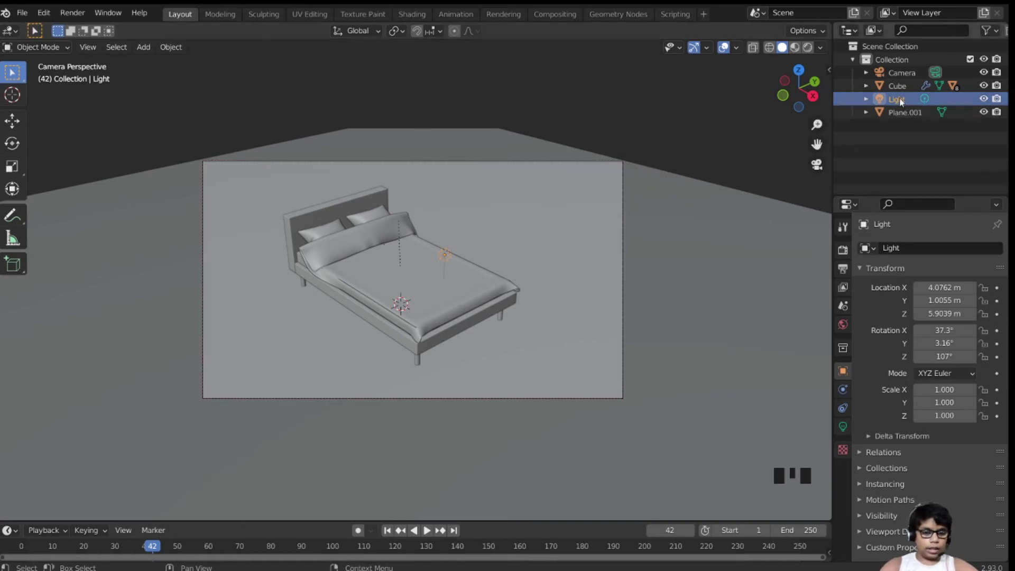
{"action": "key", "text": "Delete"}
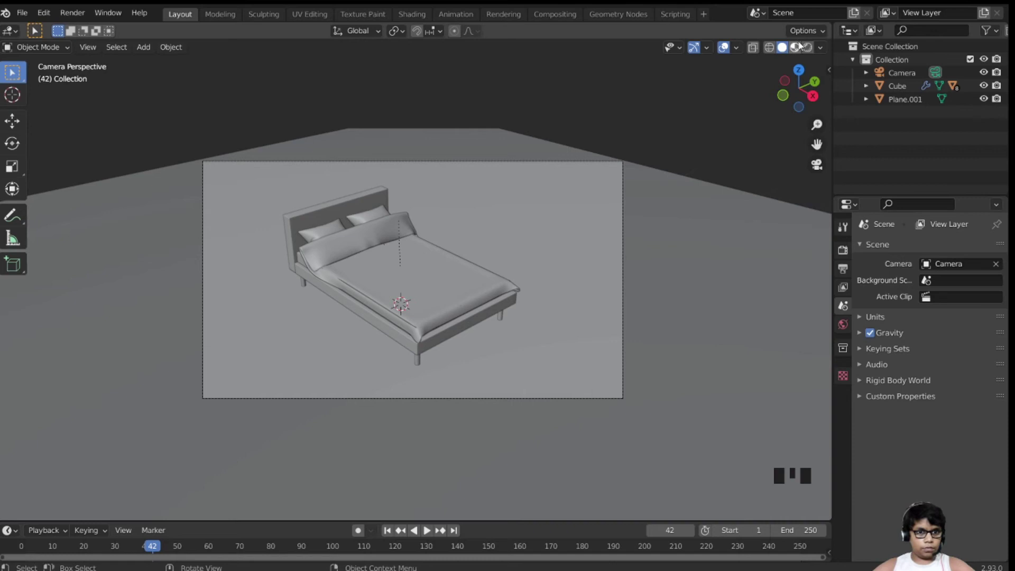
Switch the render engine to Cycles with GPU Compute as the device
{"action": "left_click", "coordinate": [811, 49]}
{"action": "left_click", "coordinate": [852, 253]}
{"action": "left_click_drag", "start_coordinate": [939, 254], "coordinate": [929, 410]}
{"action": "left_click_drag", "start_coordinate": [952, 412], "coordinate": [930, 435]}
{"action": "left_click_drag", "start_coordinate": [948, 431], "coordinate": [859, 361]}
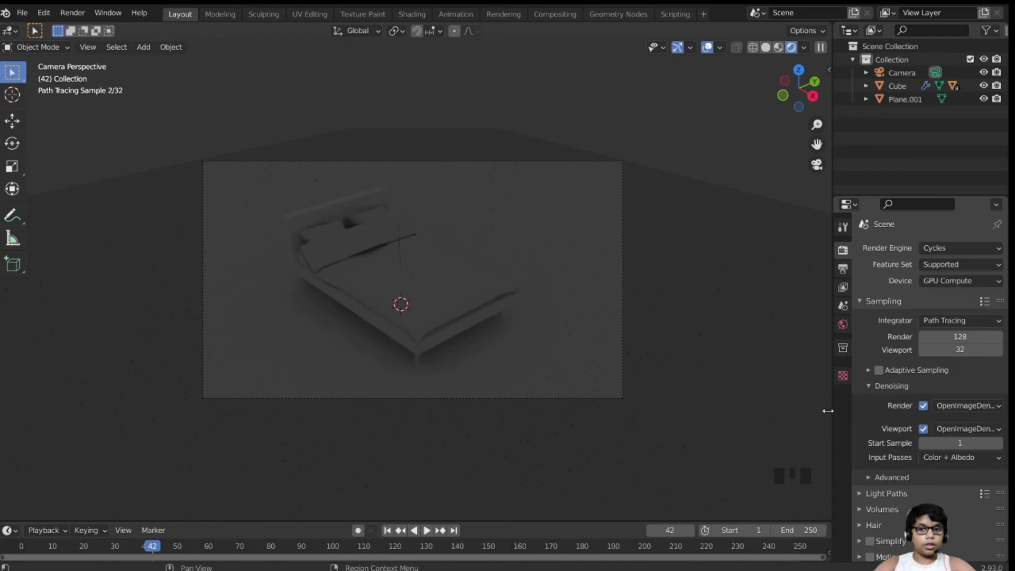
Drive the world colour with a Sky Texture in World Properties
{"action": "left_click", "coordinate": [850, 322]}
{"action": "left_click", "coordinate": [925, 331]}
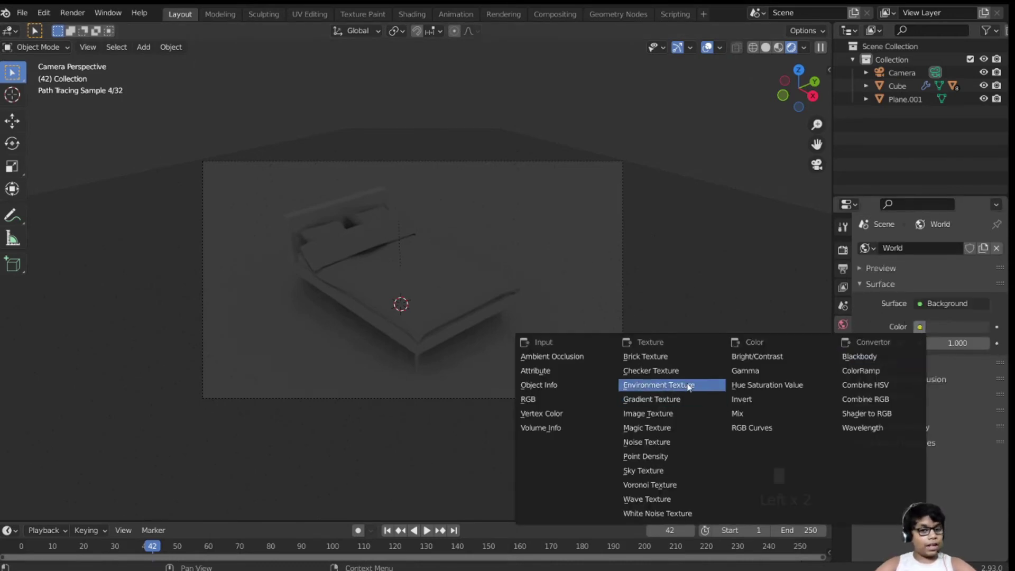
{"action": "left_click_drag", "start_coordinate": [715, 291], "coordinate": [918, 332]}
{"action": "left_click", "coordinate": [918, 332]}
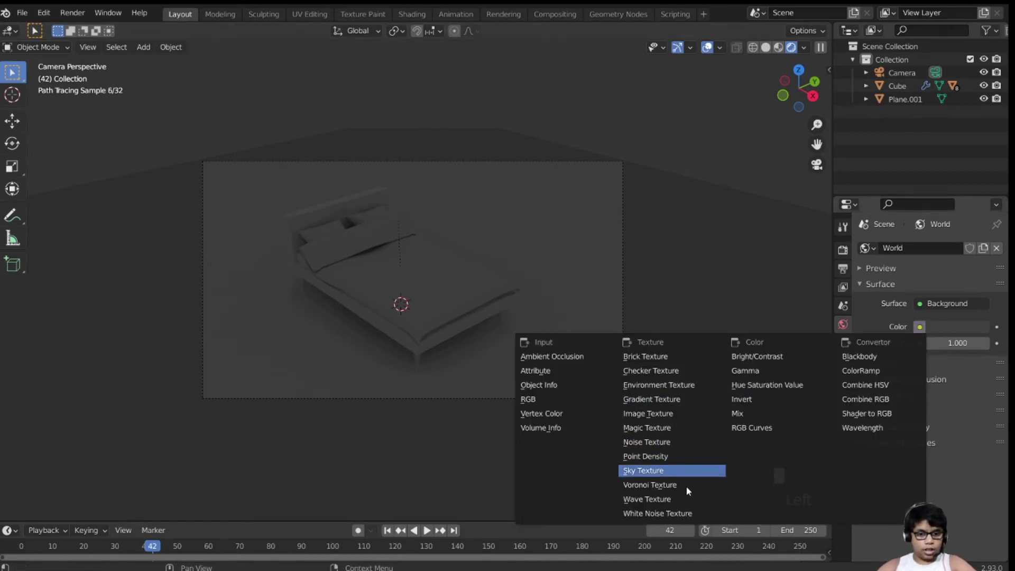
{"action": "left_click", "coordinate": [698, 478]}
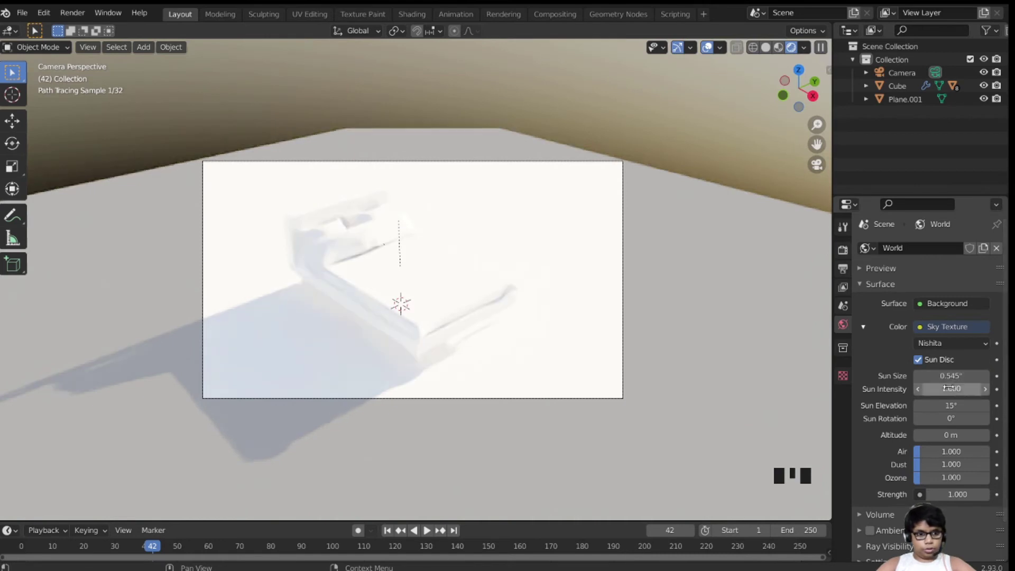
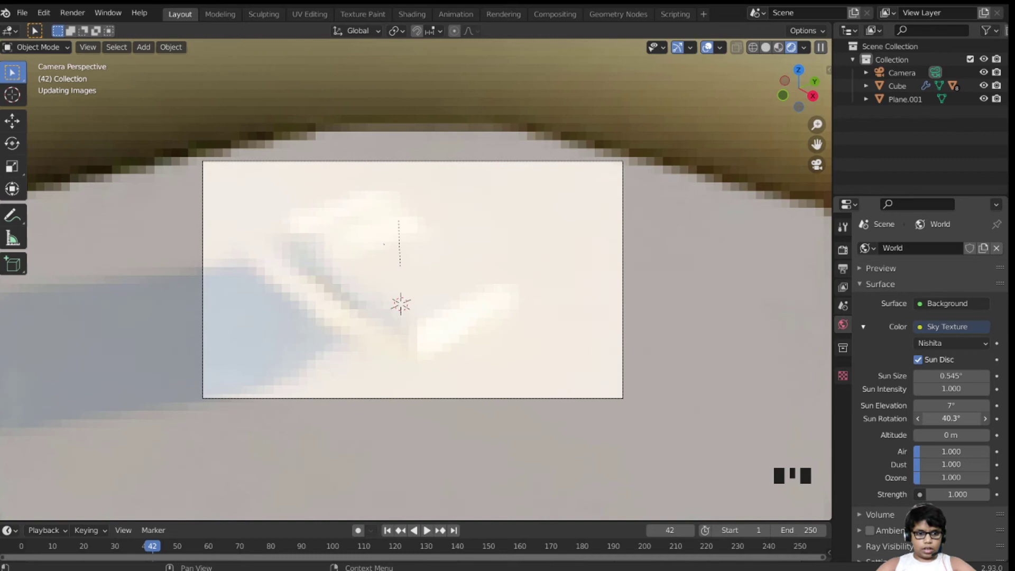
Lower and rotate the sky's sun for long shadows, undoing a couple of overshoots
{"action": "left_click_drag", "start_coordinate": [970, 470], "coordinate": [901, 447]}
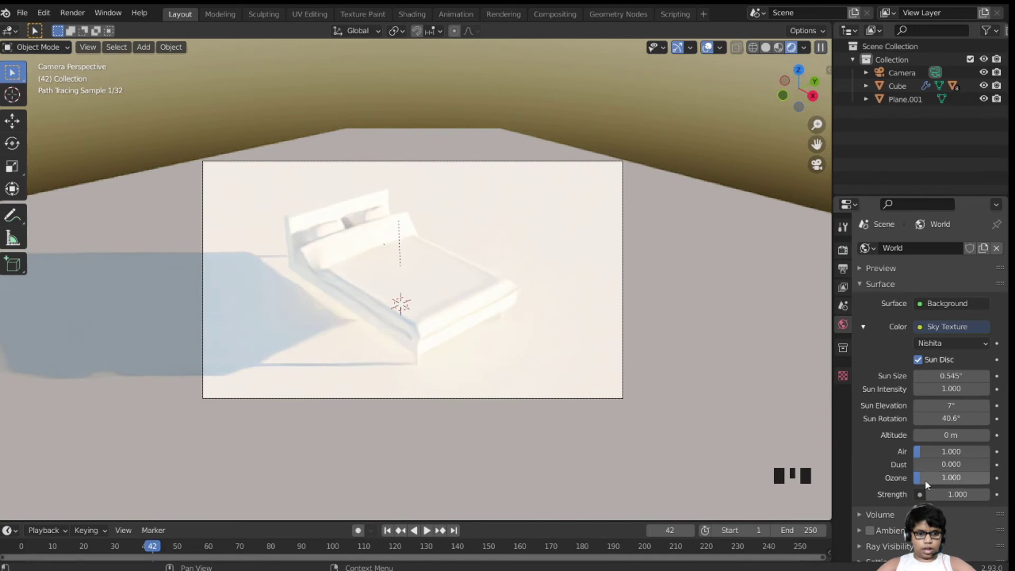
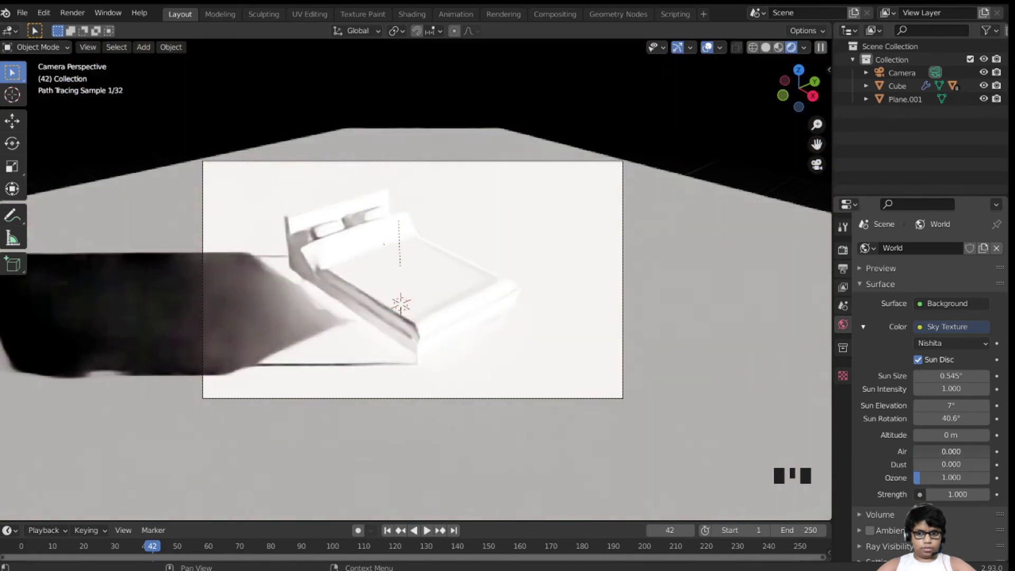
{"action": "key", "text": "ctrl+z"}
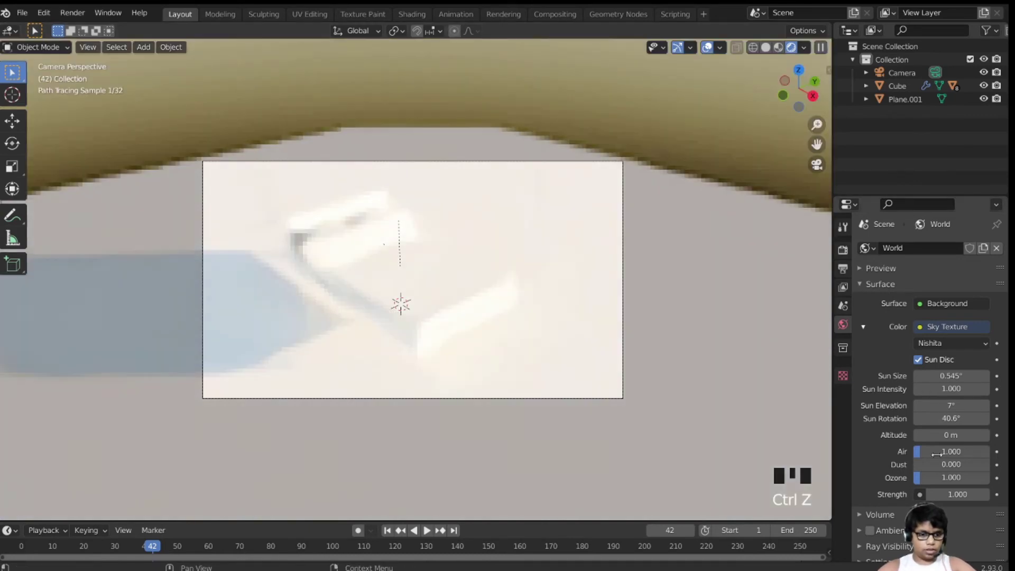
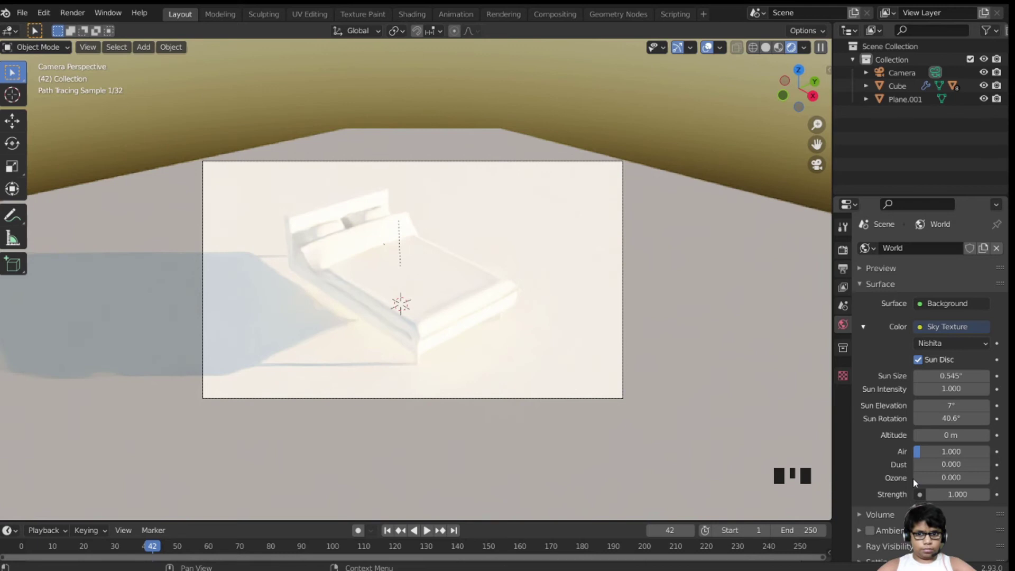
{"action": "key", "text": "ctrl+z"}
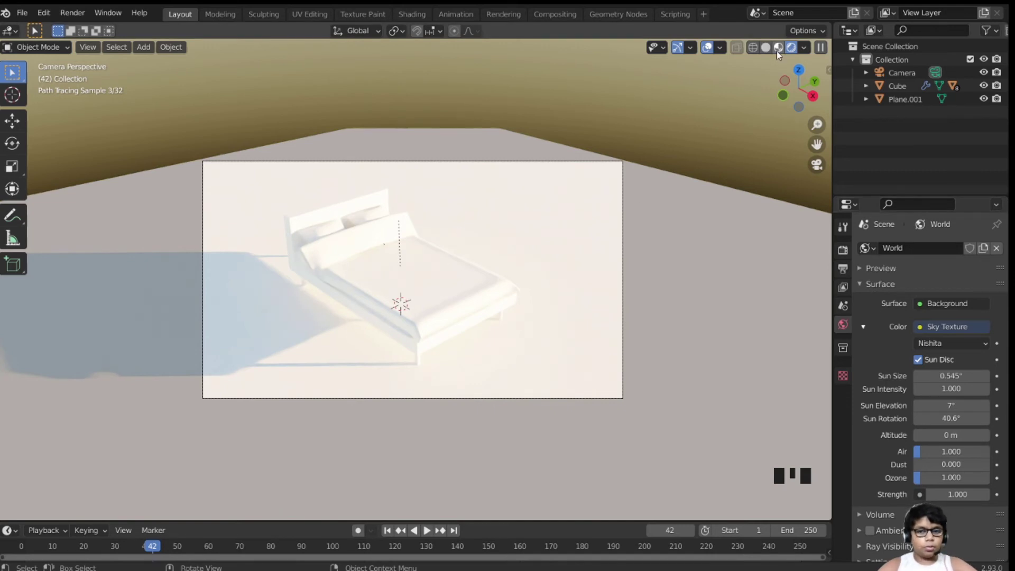
In solid preview, give the sheet a new material with a dark green base colour
{"action": "left_click_drag", "start_coordinate": [780, 56], "coordinate": [403, 283]}
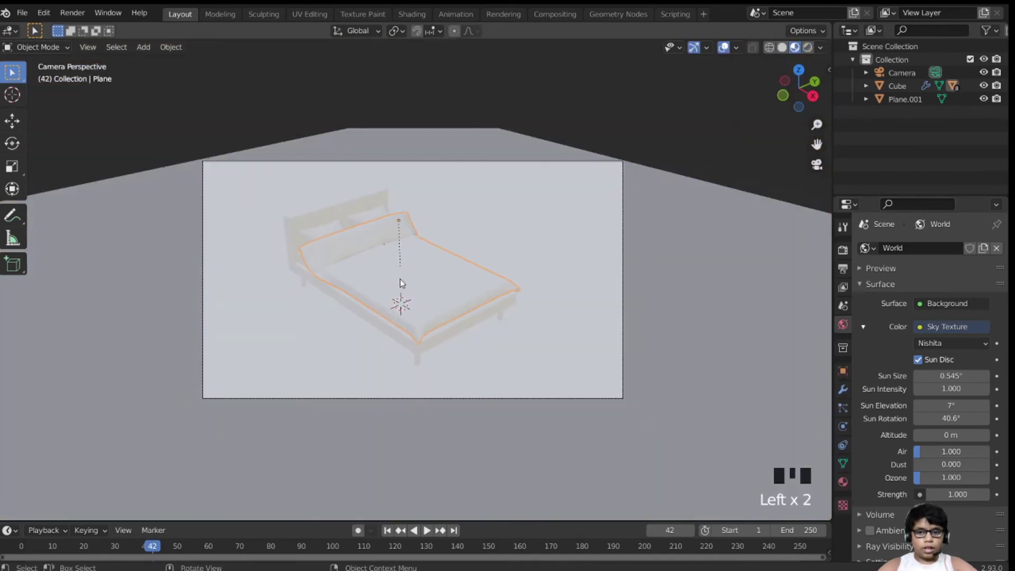
{"action": "left_click", "coordinate": [850, 482]}
{"action": "left_click", "coordinate": [908, 304]}
{"action": "left_click_drag", "start_coordinate": [913, 295], "coordinate": [965, 405]}
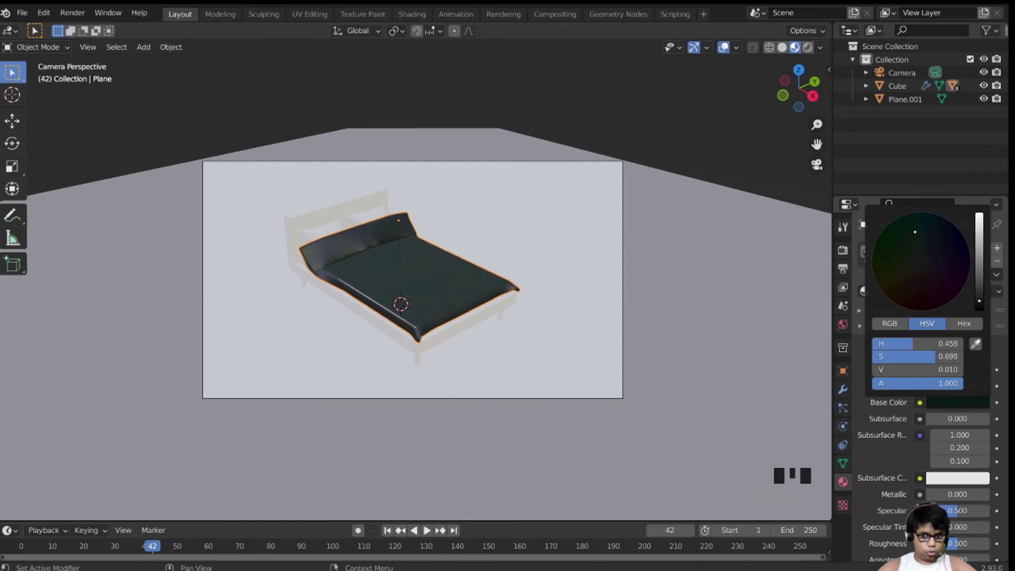
Move the sheet up about 0.02 m so it rests just above the bed, viewed top-down
{"action": "middle_click", "coordinate": [697, 248]}
{"action": "scroll", "scroll_direction": "up", "scroll_amount": 3}
{"action": "left_click_drag", "start_coordinate": [690, 243], "coordinate": [579, 241]}
{"action": "key", "text": "g"}
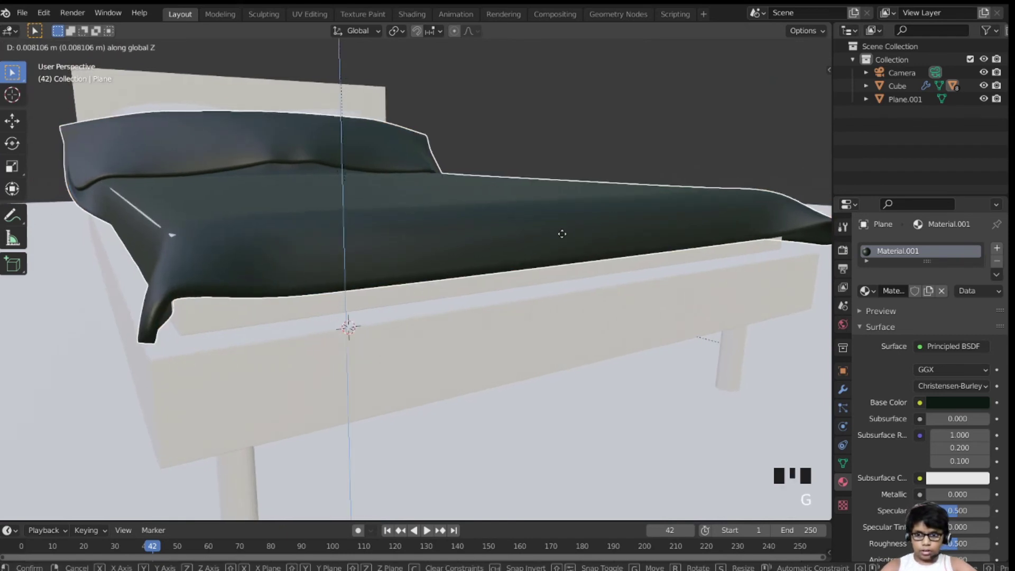
{"action": "left_click_drag", "start_coordinate": [576, 238], "coordinate": [564, 257]}
{"action": "scroll", "scroll_direction": "down", "scroll_amount": 3}
{"action": "left_click_drag", "start_coordinate": [504, 221], "coordinate": [264, 19]}
Sculpt scattered wrinkles and creases across the sheet with the Cloth brush
{"action": "left_click", "coordinate": [264, 17]}
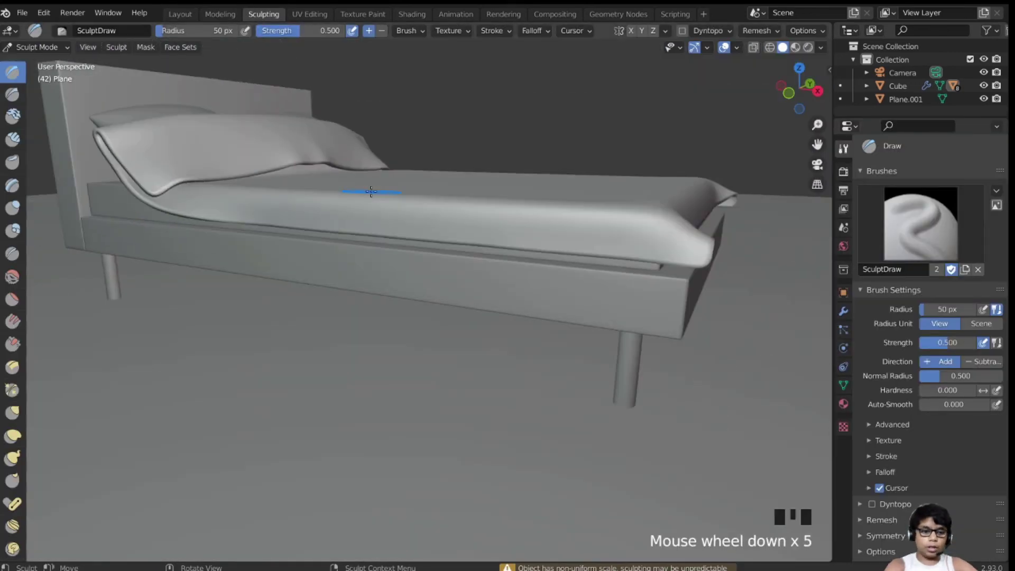
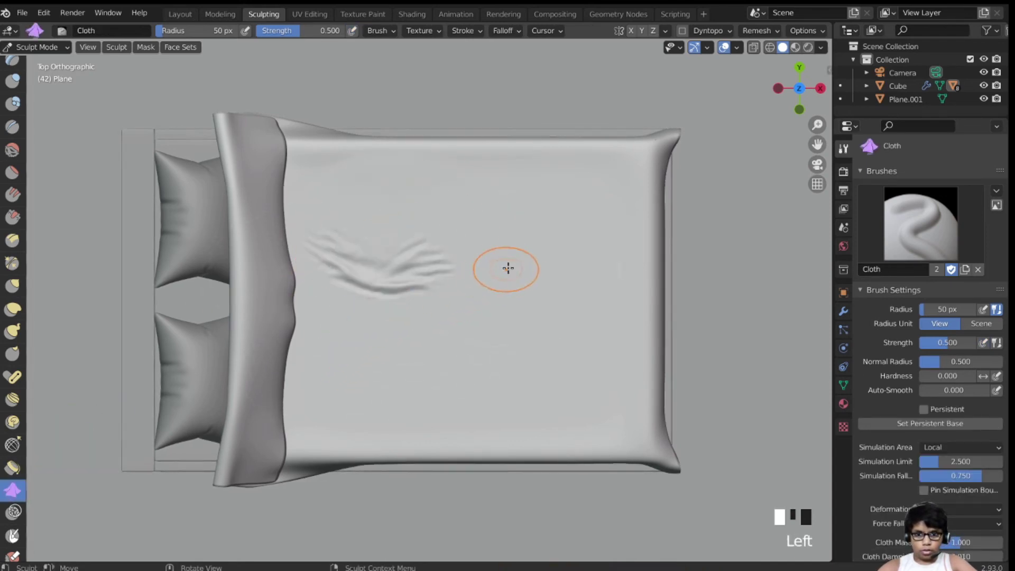
{"action": "left_click", "coordinate": [17, 469]}
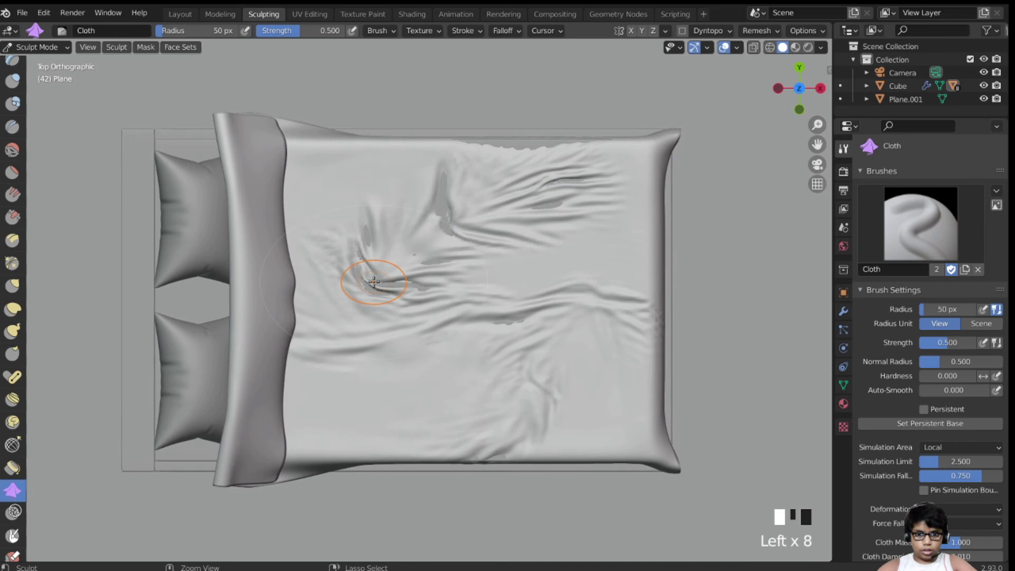
{"action": "left_click", "coordinate": [17, 468]}
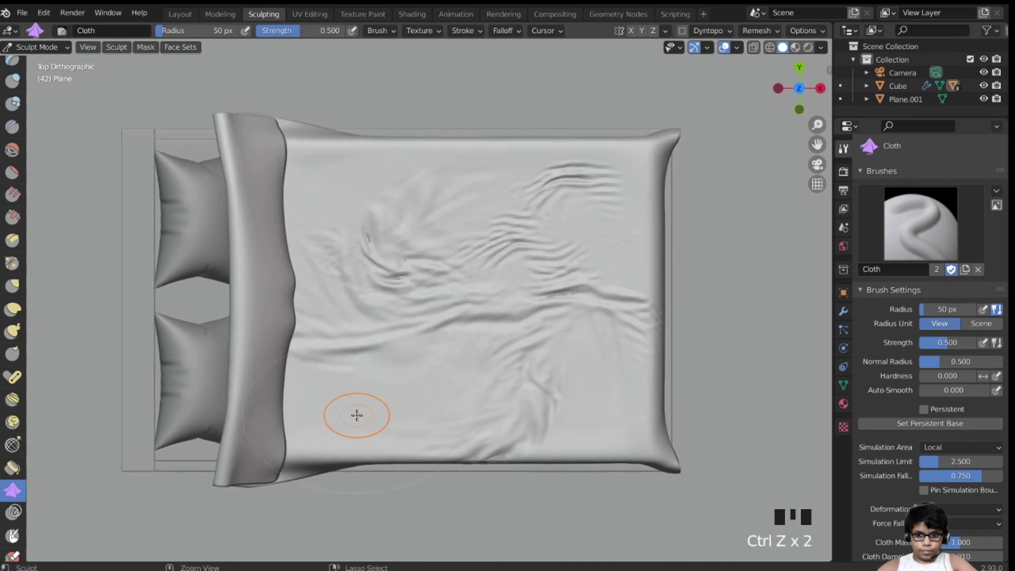
{"action": "left_click", "coordinate": [17, 468]}
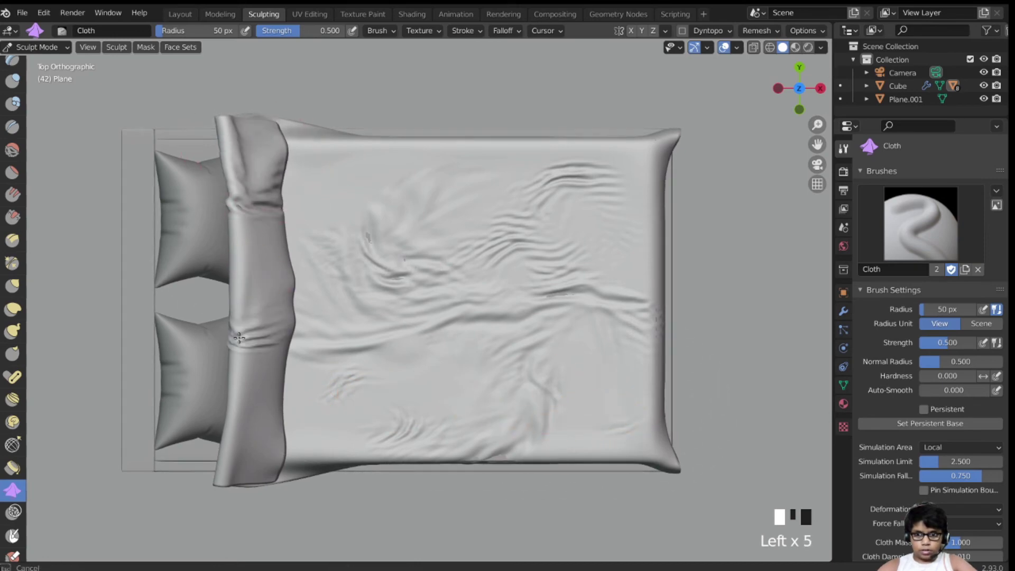
{"action": "left_click_drag", "start_coordinate": [17, 468], "coordinate": [17, 468]}
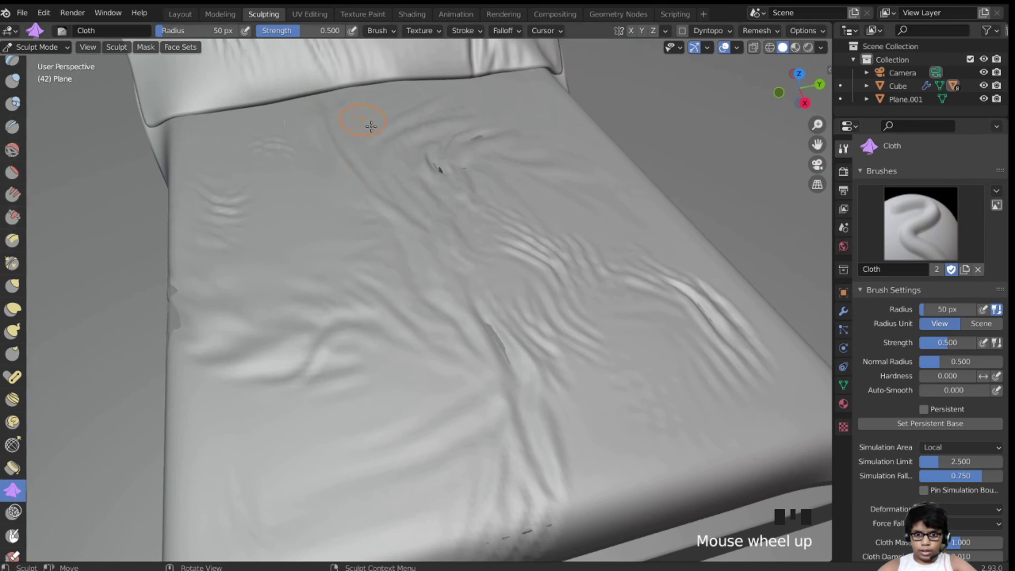
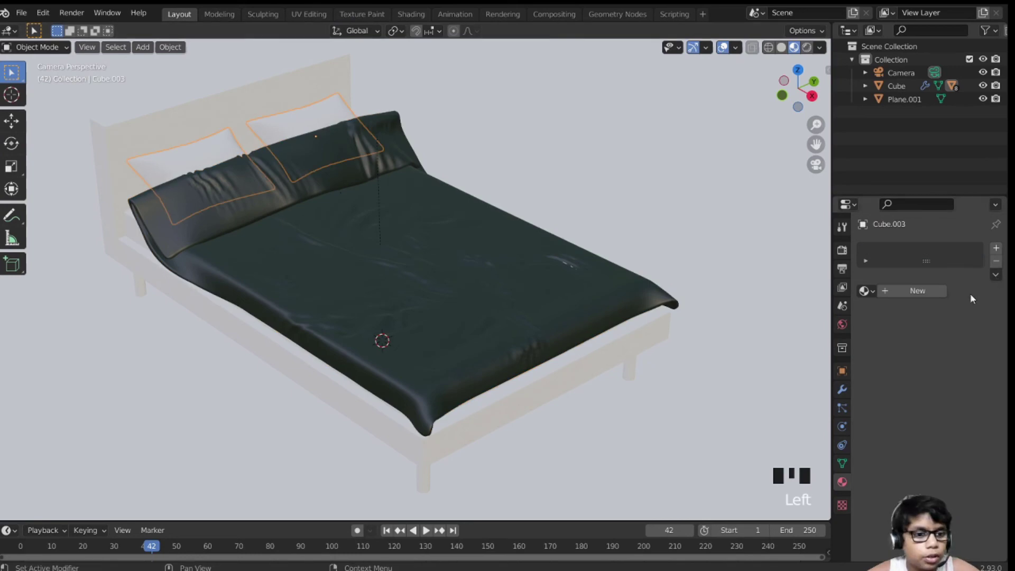
Give the pillows a new white material of their own
{"action": "left_click_drag", "start_coordinate": [912, 301], "coordinate": [979, 235]}
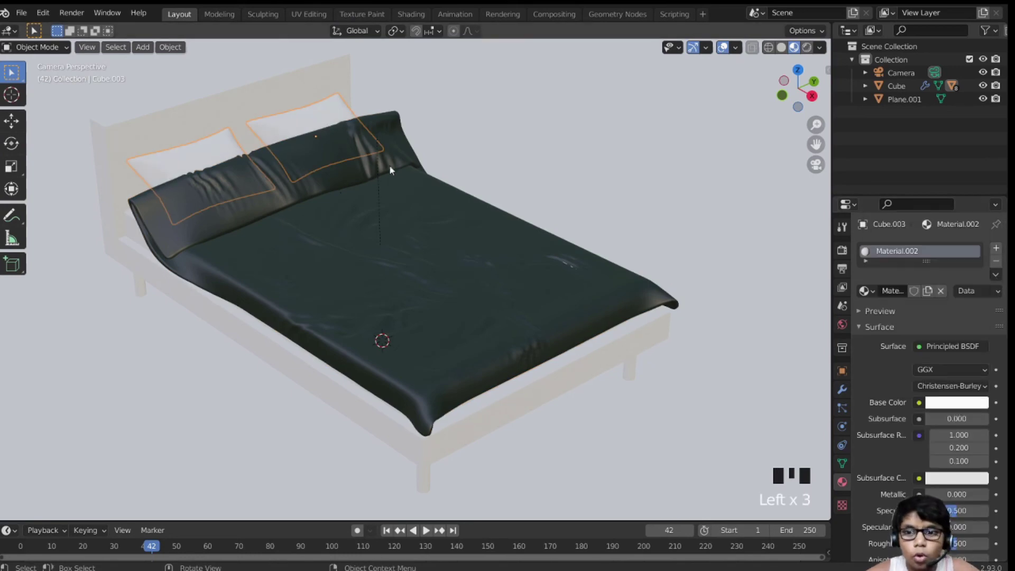
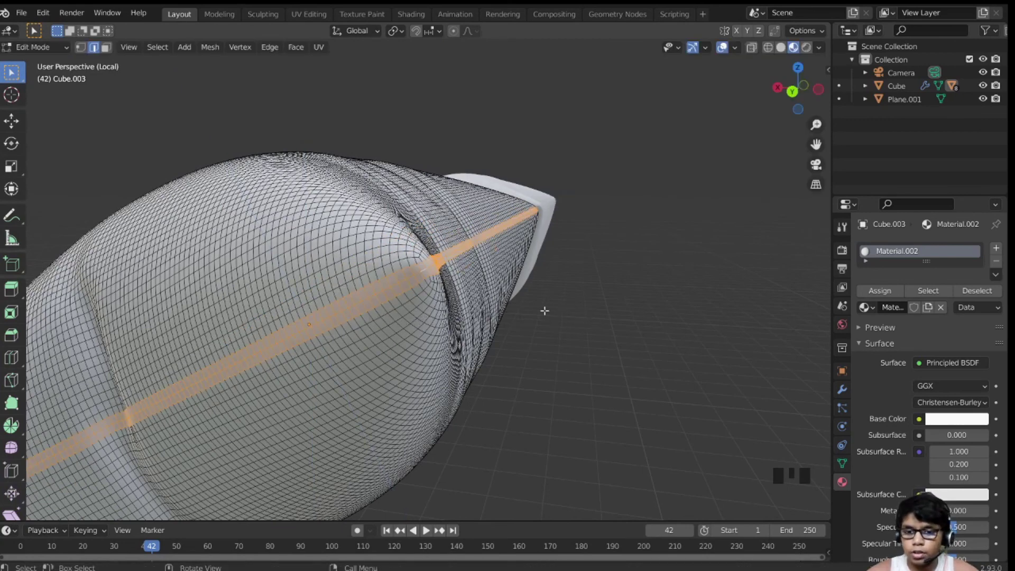
Scale the pillow's seam loop along its local Z axis to pinch the seam
{"action": "key", "text": "s"}
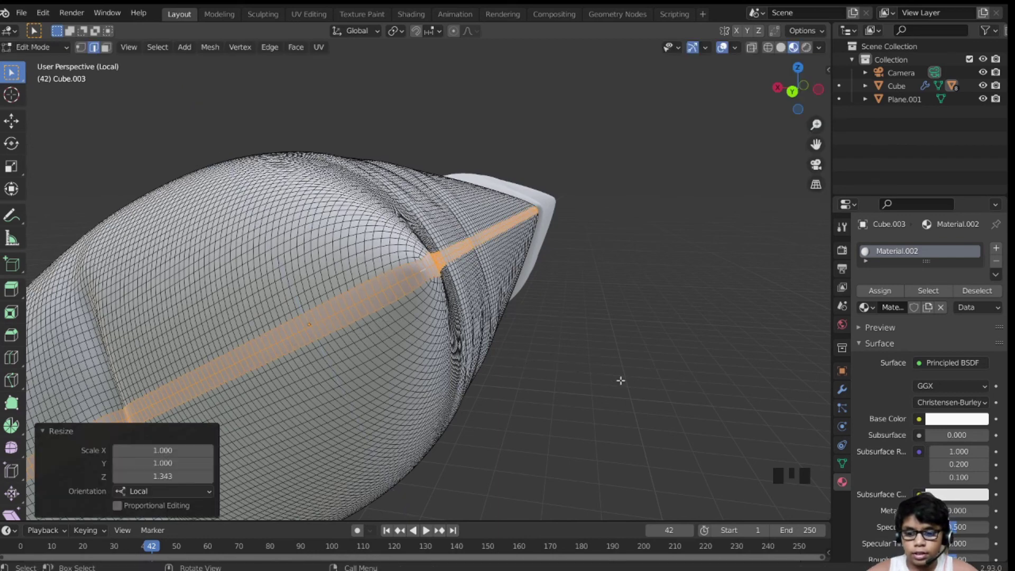
{"action": "key", "text": "s"}
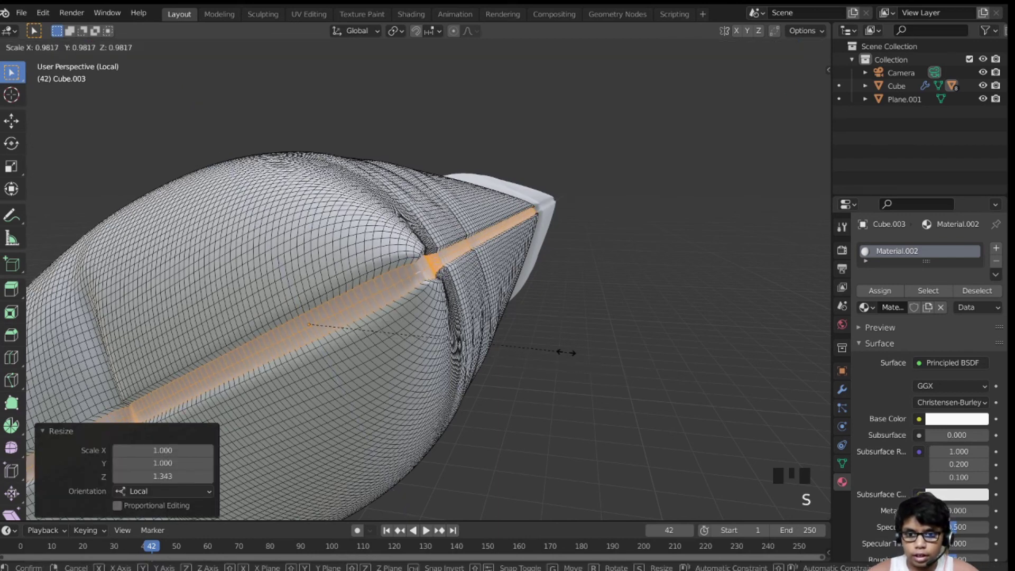
{"action": "key", "text": "s"}
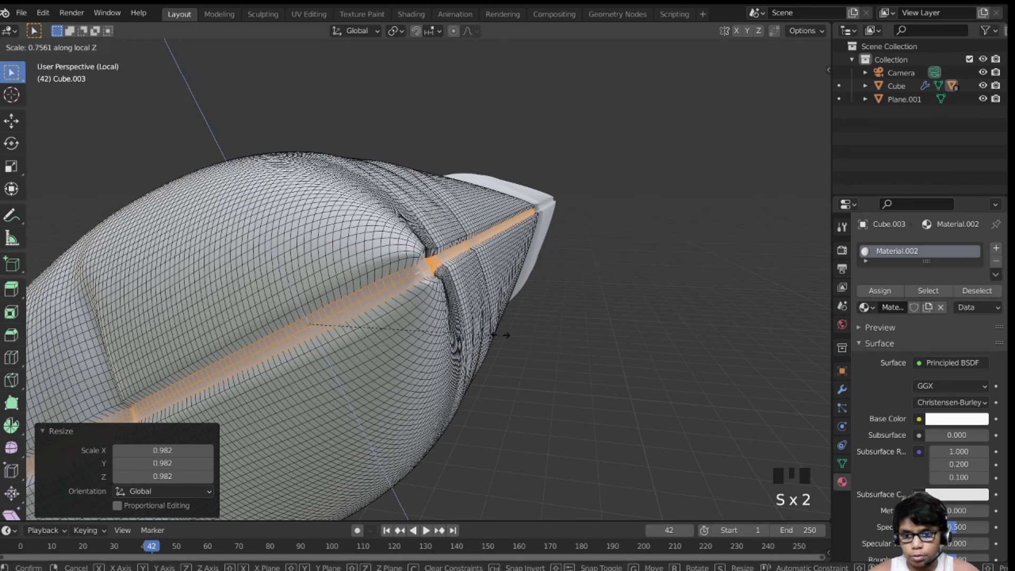
{"action": "key", "text": "s"}
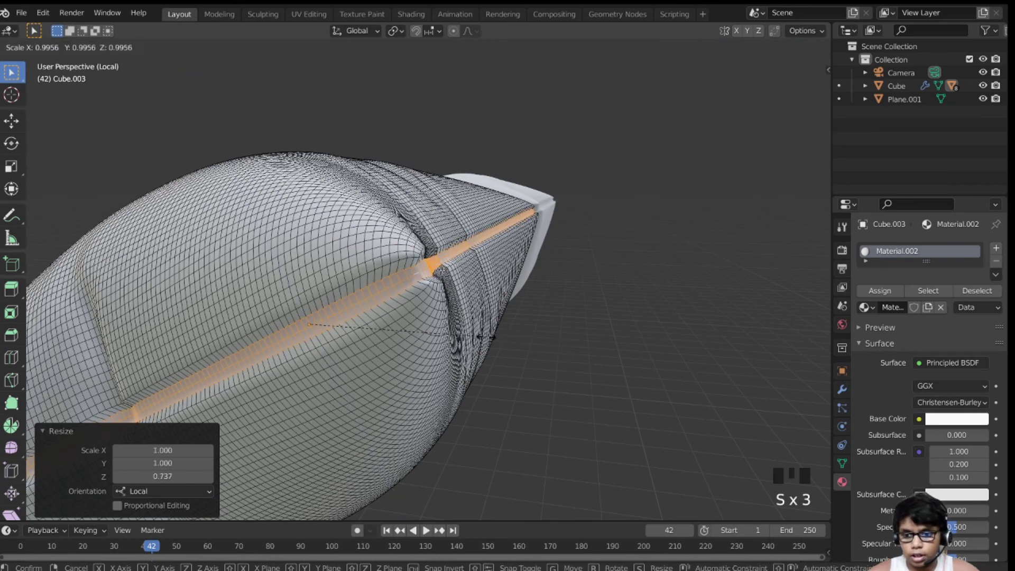
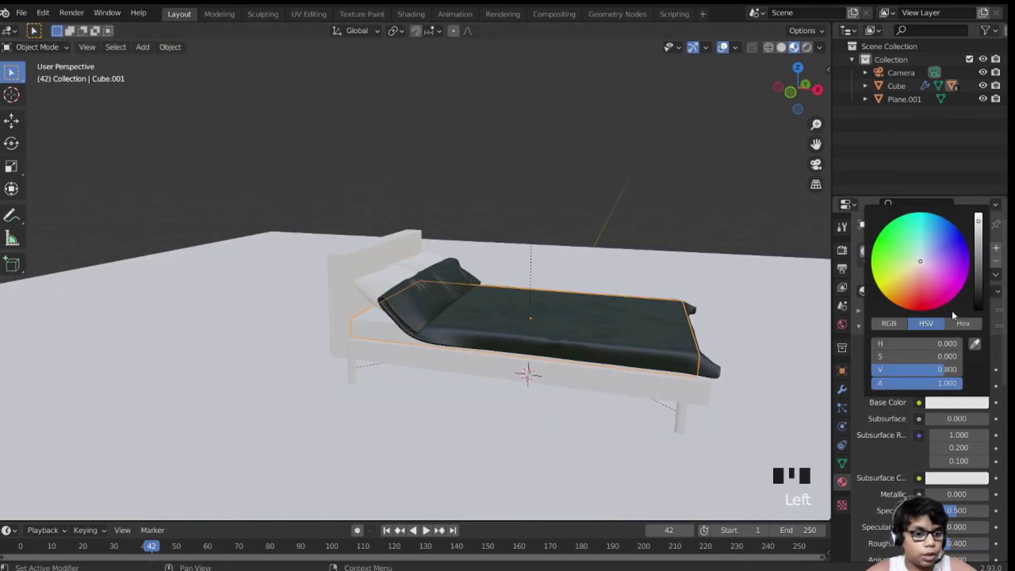
Give the bed frame a dark orange-red material and select the headboard
{"action": "left_click", "coordinate": [908, 275]}
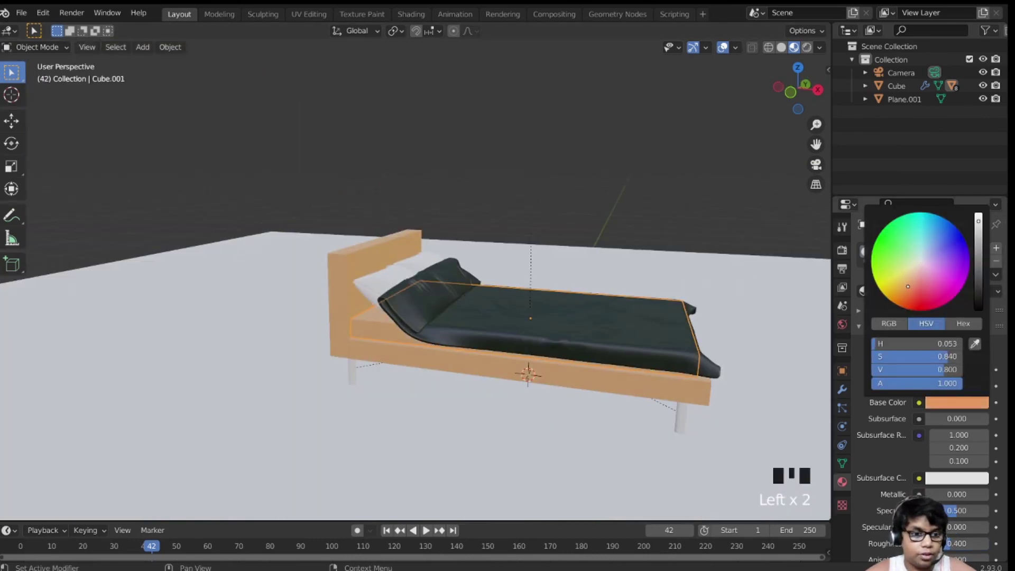
{"action": "left_click", "coordinate": [528, 372]}
{"action": "left_click", "coordinate": [339, 303]}
{"action": "left_click", "coordinate": [360, 347]}
{"action": "left_click", "coordinate": [343, 306]}
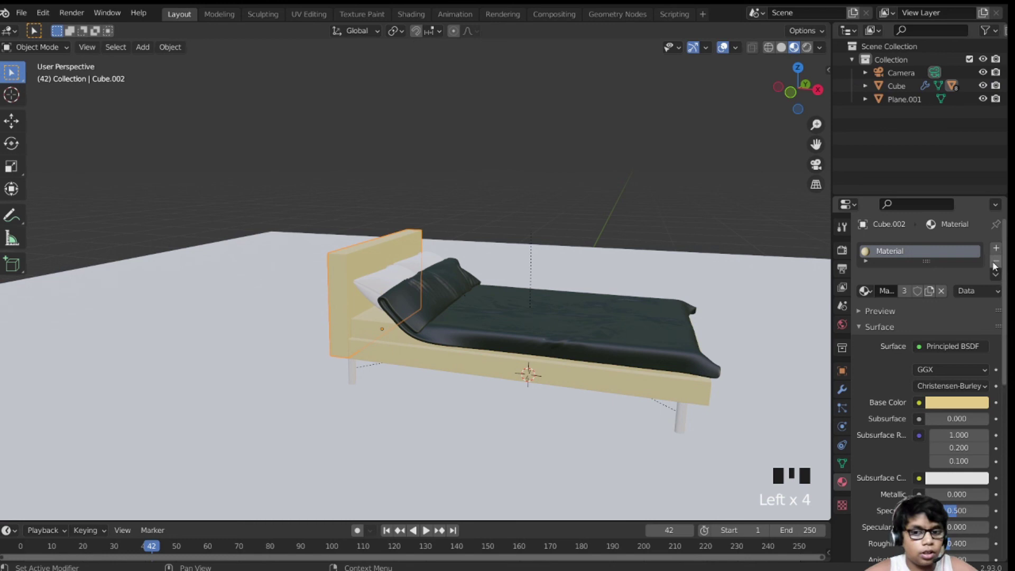
Give the headboard and base their own dark red material, leaving the mattress cream
{"action": "left_click_drag", "start_coordinate": [996, 264], "coordinate": [685, 377]}
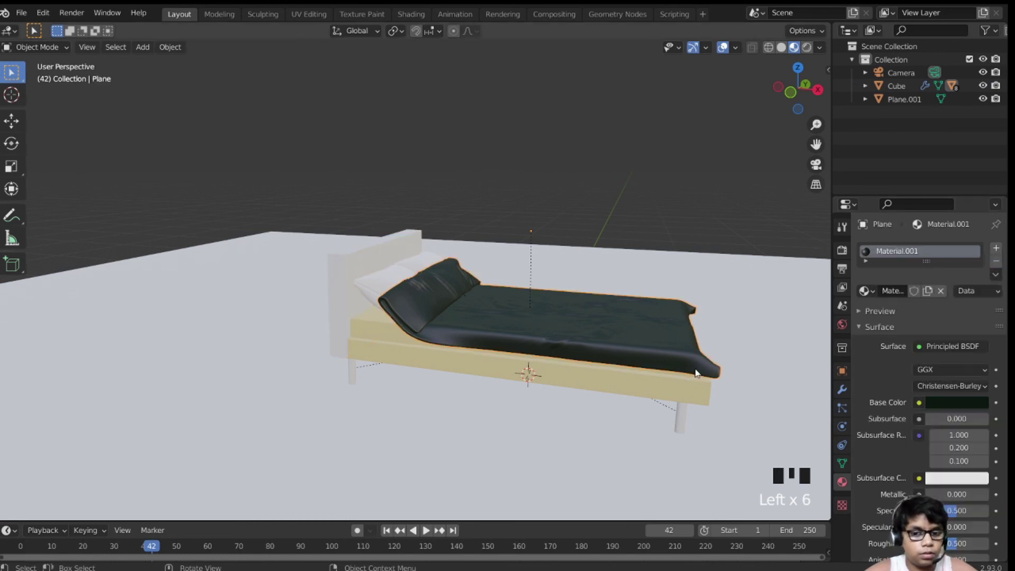
{"action": "left_click", "coordinate": [658, 388]}
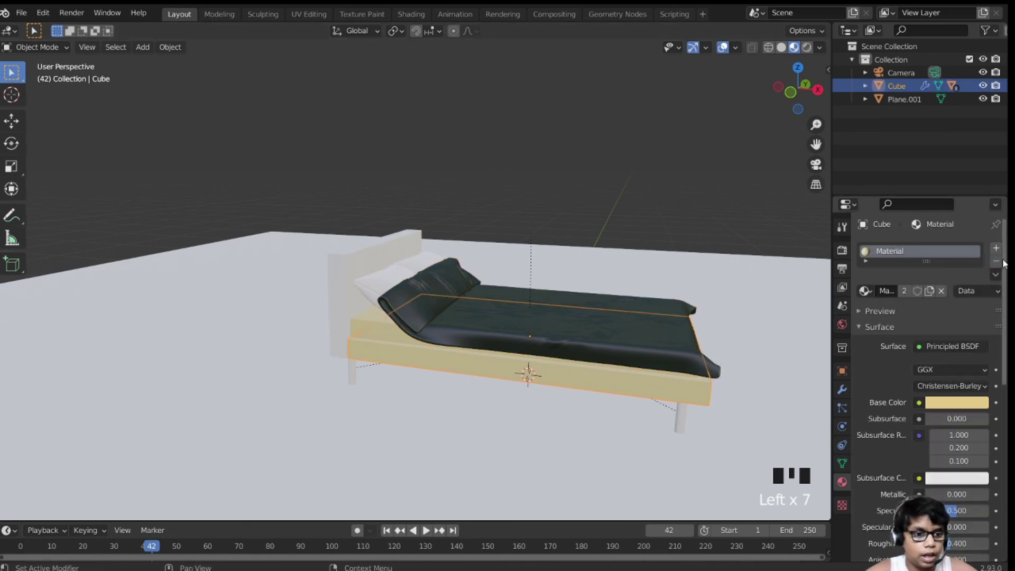
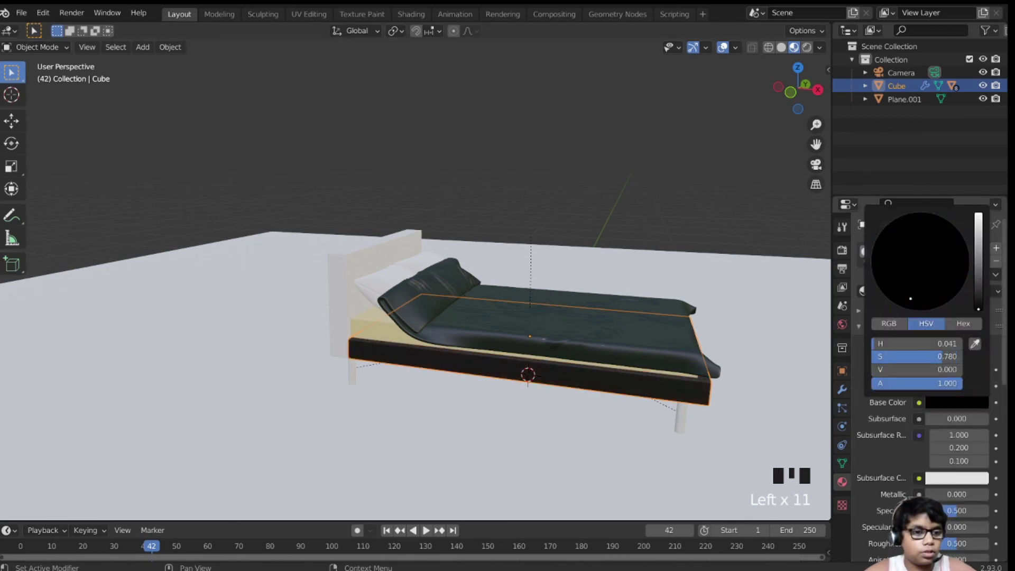
{"action": "left_click", "coordinate": [344, 312]}
{"action": "left_click", "coordinate": [421, 266]}
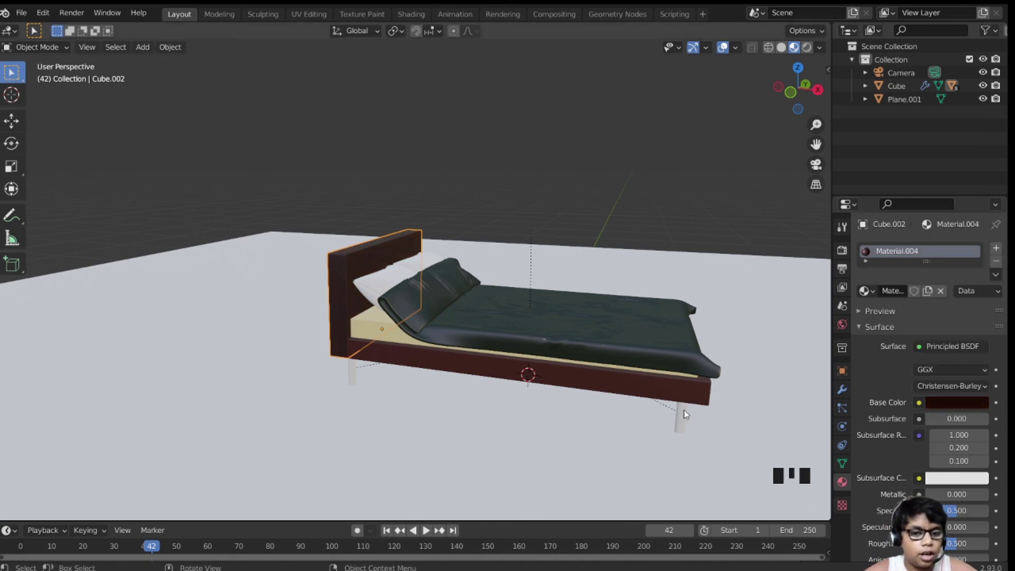
{"action": "left_click", "coordinate": [689, 413]}
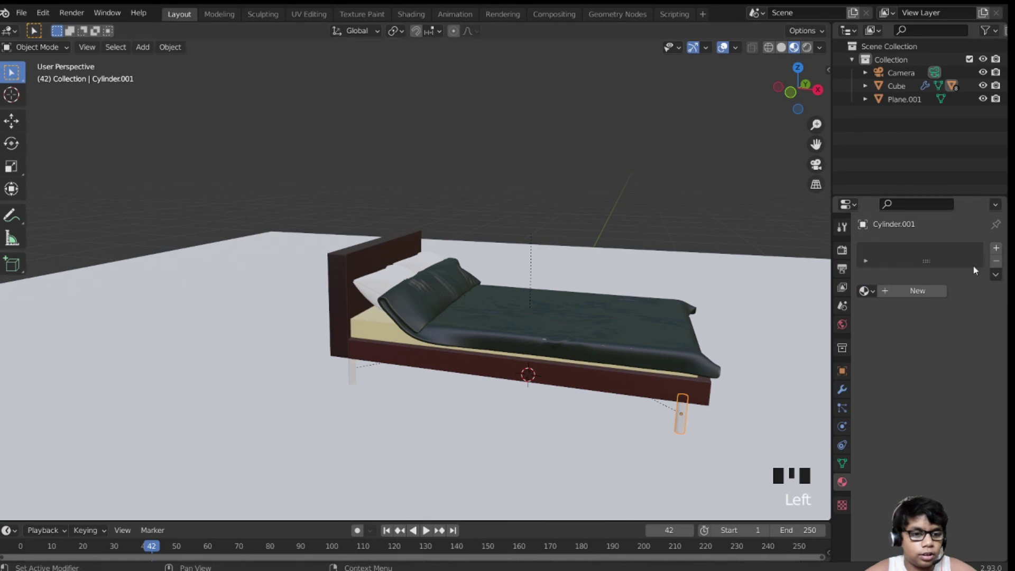
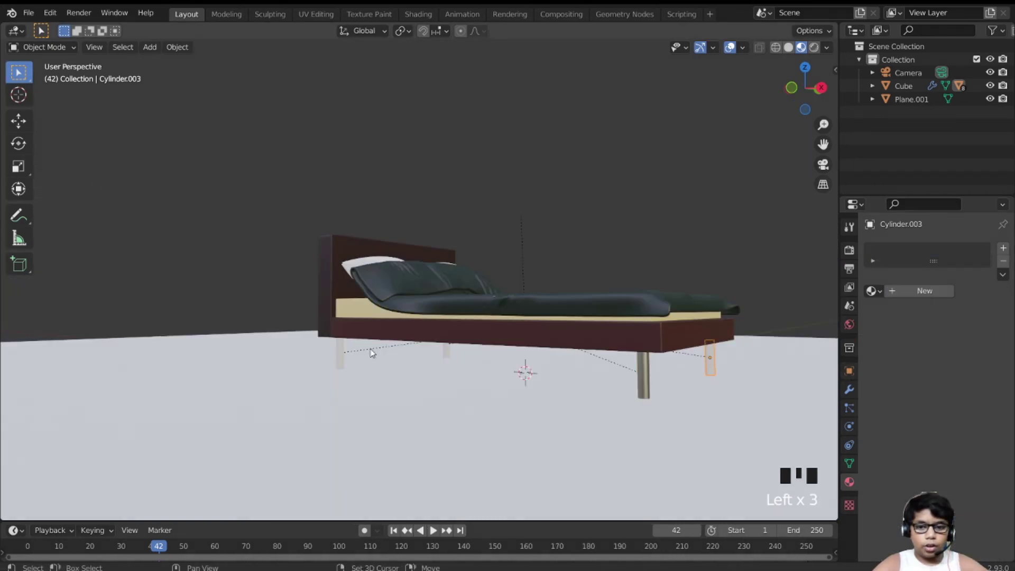
Link the metal material from the source leg to the other bed legs with Ctrl+L
{"action": "left_click", "coordinate": [449, 358]}
{"action": "left_click", "coordinate": [339, 361]}
{"action": "left_click", "coordinate": [646, 373]}
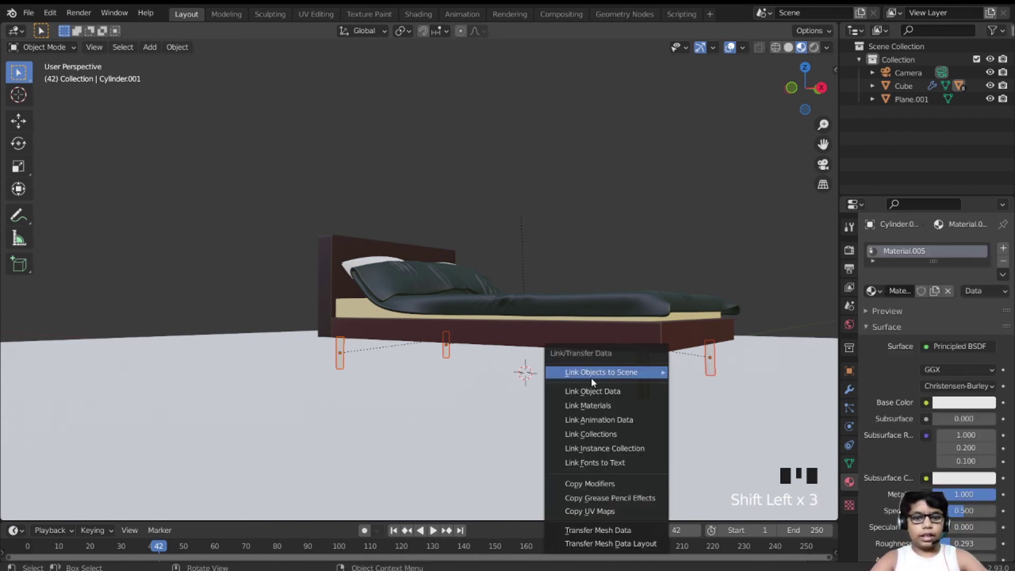
{"action": "key", "text": "ctrl+l"}
{"action": "scroll", "scroll_direction": "up", "scroll_amount": 3}
{"action": "left_click_drag", "start_coordinate": [606, 331], "coordinate": [637, 311]}
Look through the scene camera and select the floor plane
{"action": "scroll", "scroll_direction": "down", "scroll_amount": 3}
{"action": "left_click_drag", "start_coordinate": [634, 249], "coordinate": [589, 299]}
{"action": "scroll", "scroll_direction": "down", "scroll_amount": 3}
{"action": "scroll", "scroll_direction": "up", "scroll_amount": 3}
{"action": "key", "text": "KP_0"}
{"action": "left_click", "coordinate": [714, 292]}
Set the floor's base colour to deep purple and preview the scene in Rendered shading
{"action": "left_click_drag", "start_coordinate": [927, 292], "coordinate": [993, 307]}
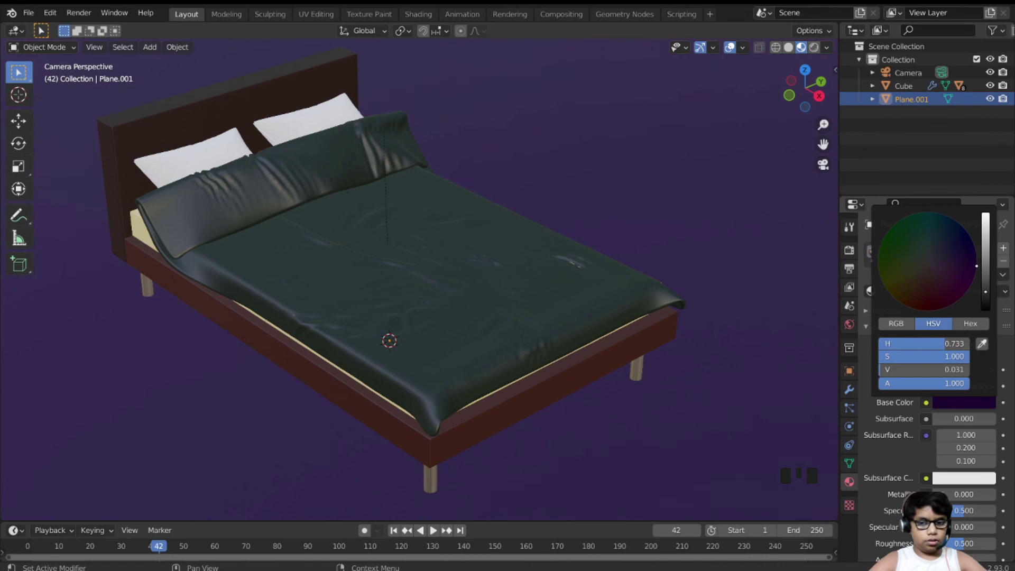
{"action": "scroll", "scroll_direction": "down", "scroll_amount": 3}
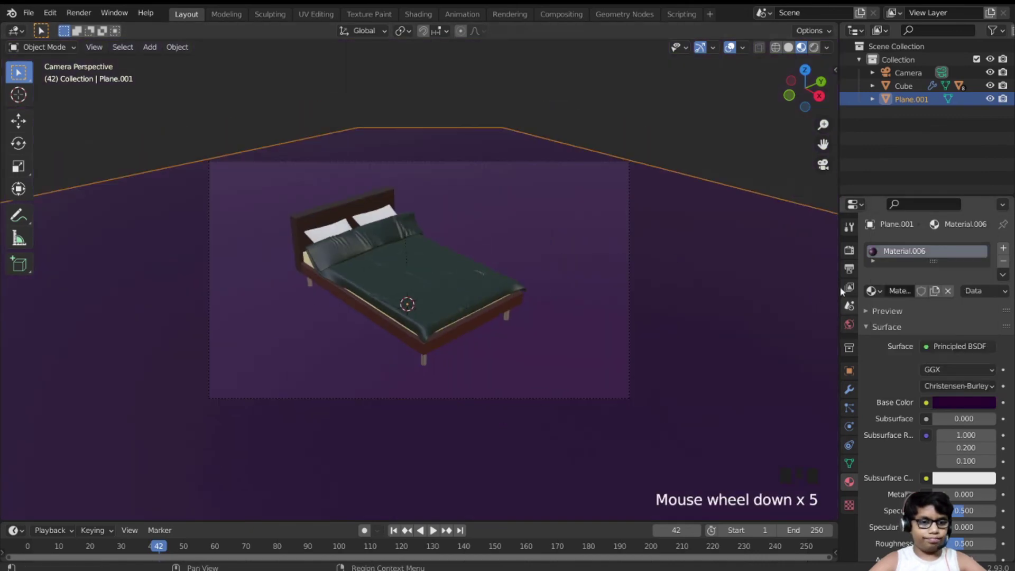
{"action": "left_click", "coordinate": [796, 70]}
{"action": "left_click", "coordinate": [822, 53]}
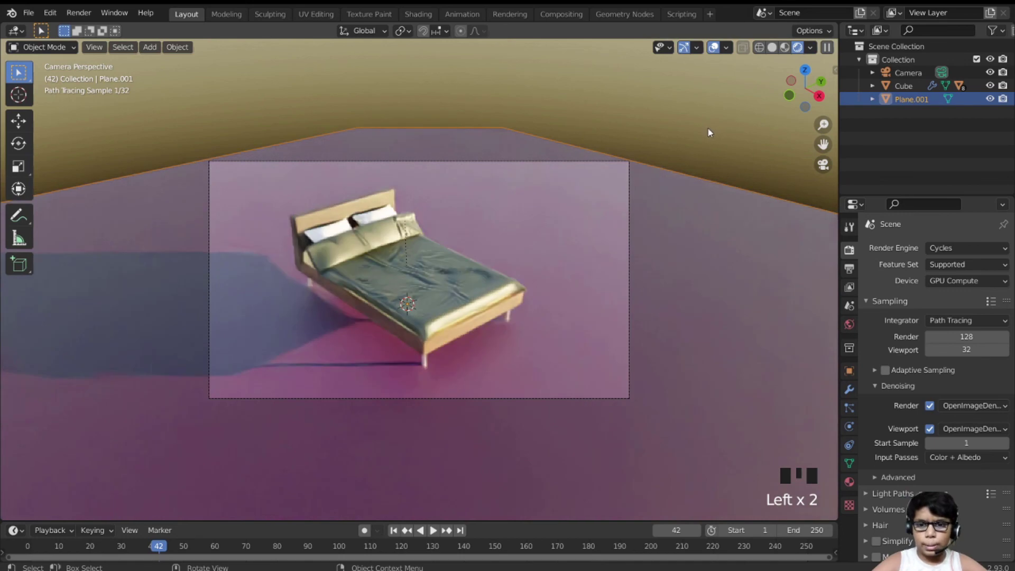